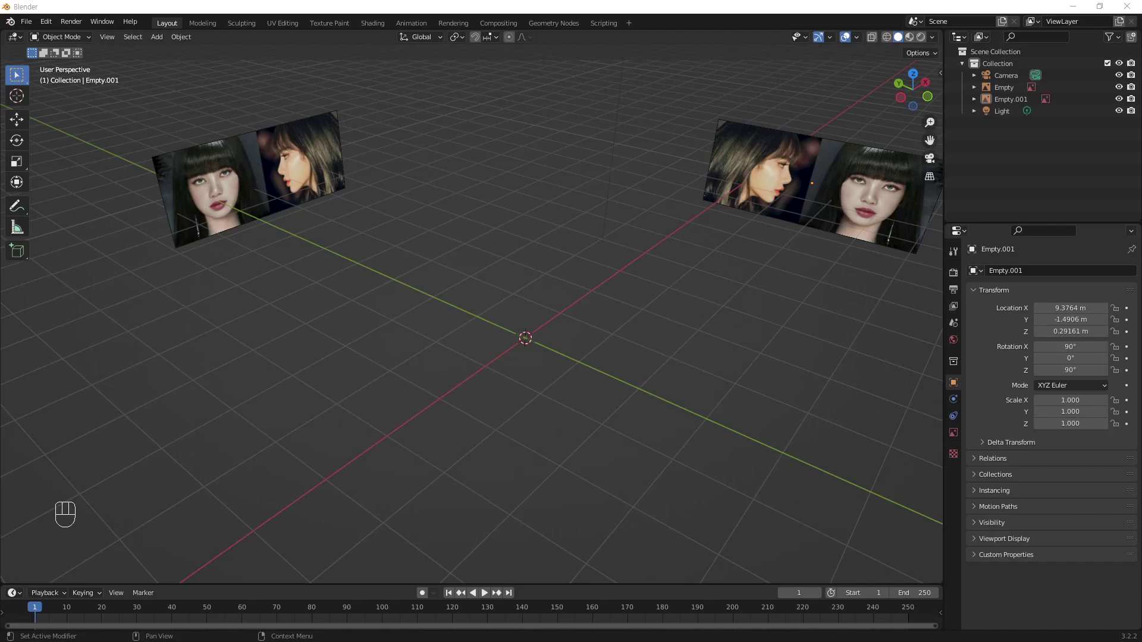
- Orbit the viewport around the two reference image empties to inspect their placement
drag(549, 318, 556, 301)
drag(582, 292, 554, 315)
drag(647, 261, 644, 274)
drag(686, 246, 654, 311)
drag(651, 305, 646, 299)
drag(612, 311, 552, 246)
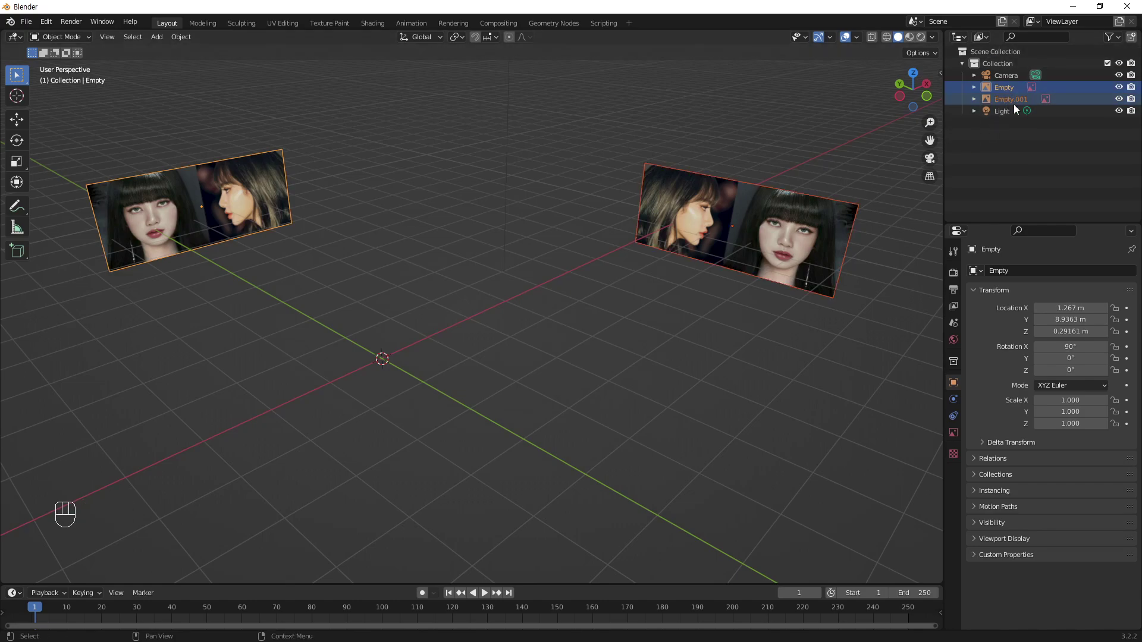
- Move both reference empties into a new collection named Reference via M, then clear the Outliner selection
click(1011, 104)
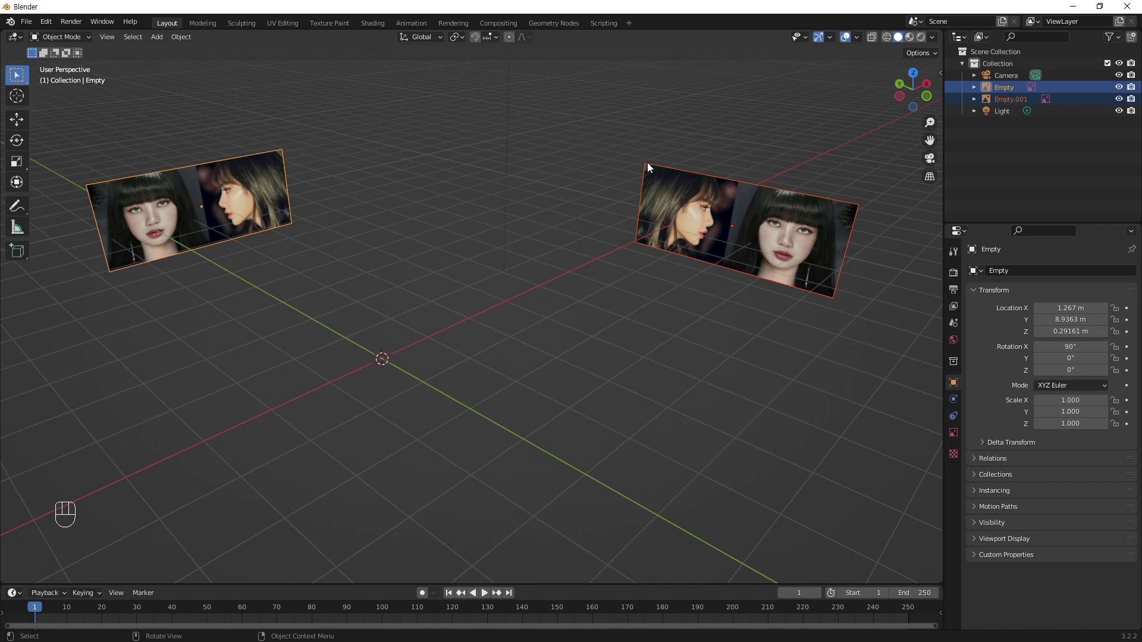
key(m)
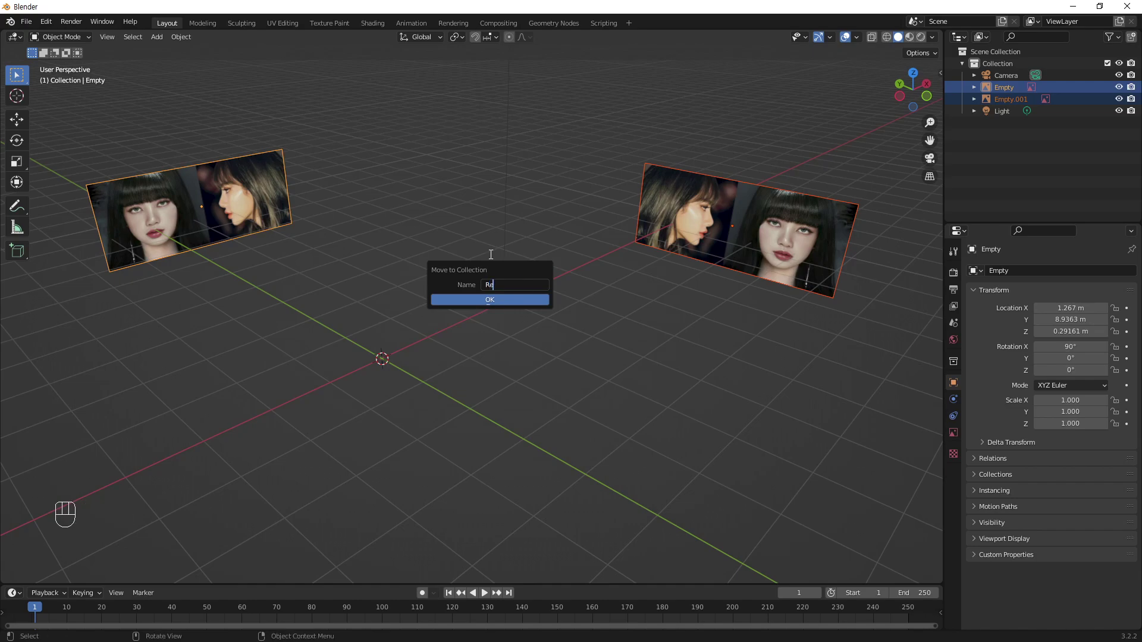
key(e)
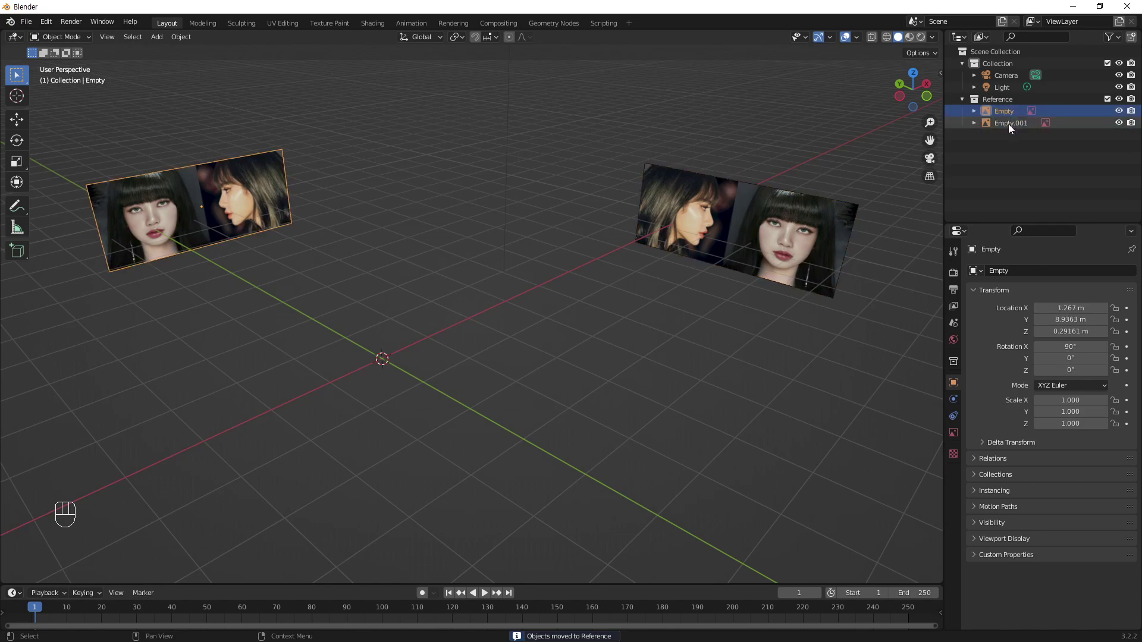
click(1009, 116)
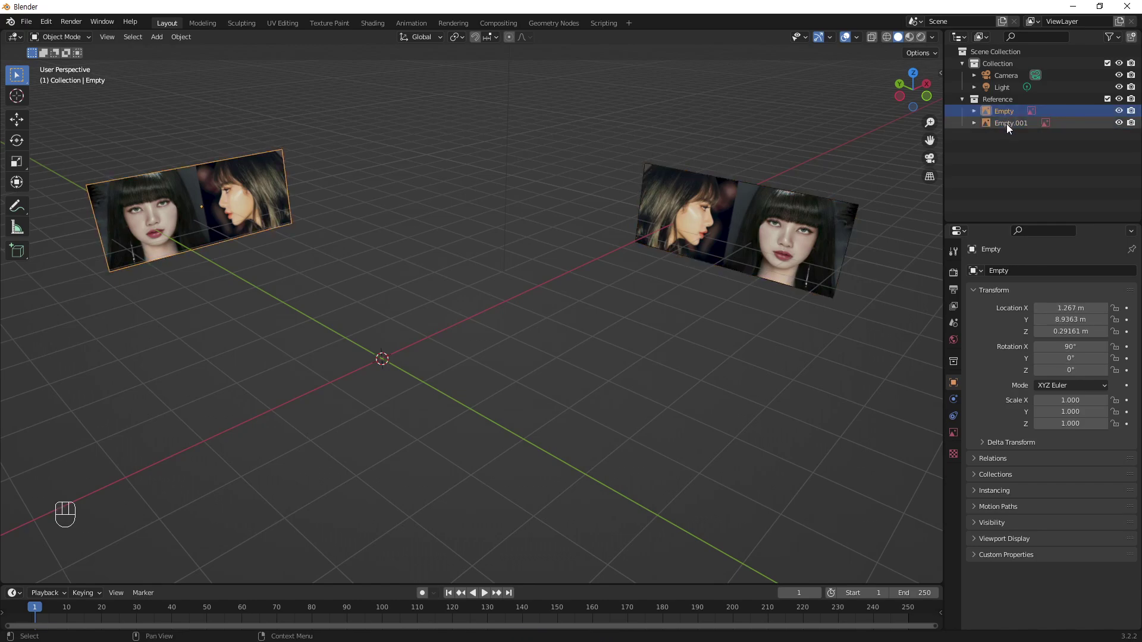
click(1015, 163)
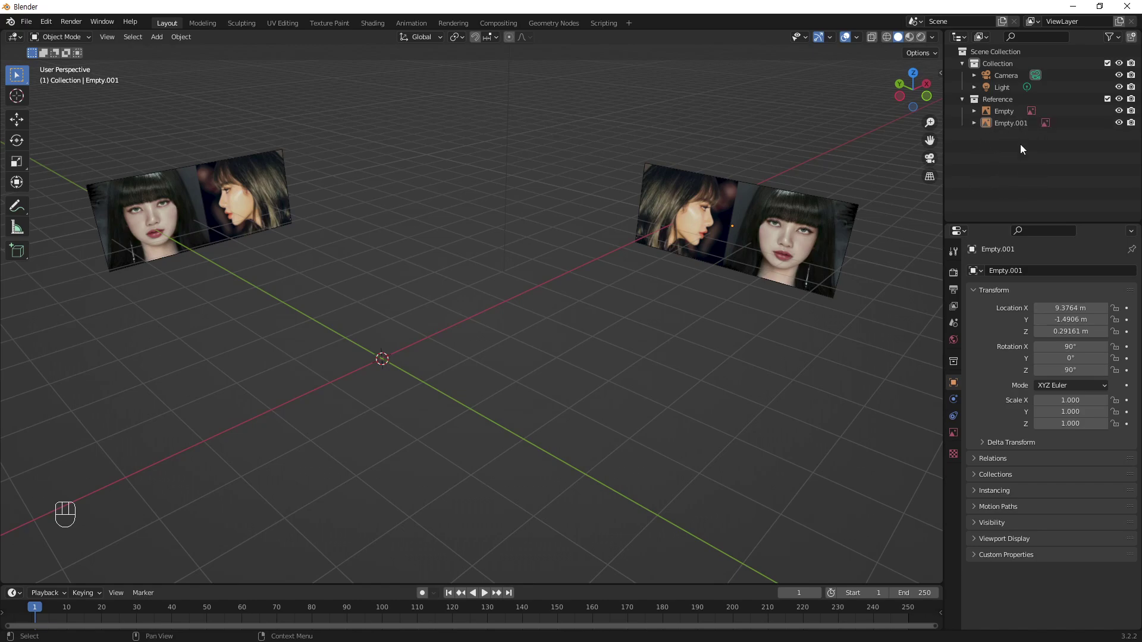
- Add an empty Object collection and collapse the default collection in the Outliner
click(1134, 41)
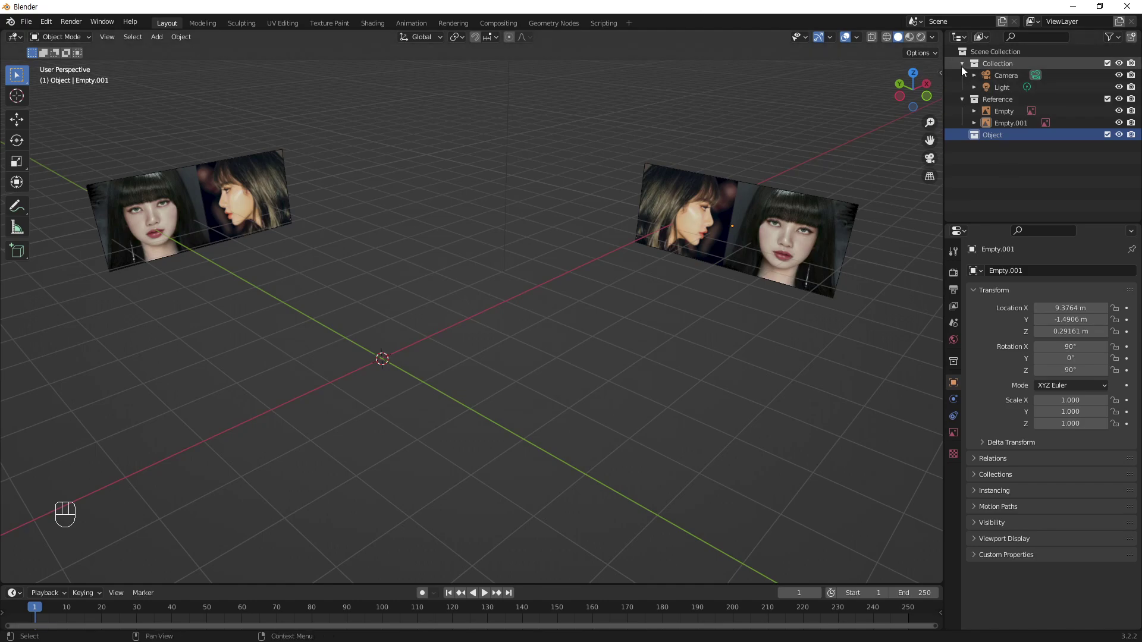
click(966, 80)
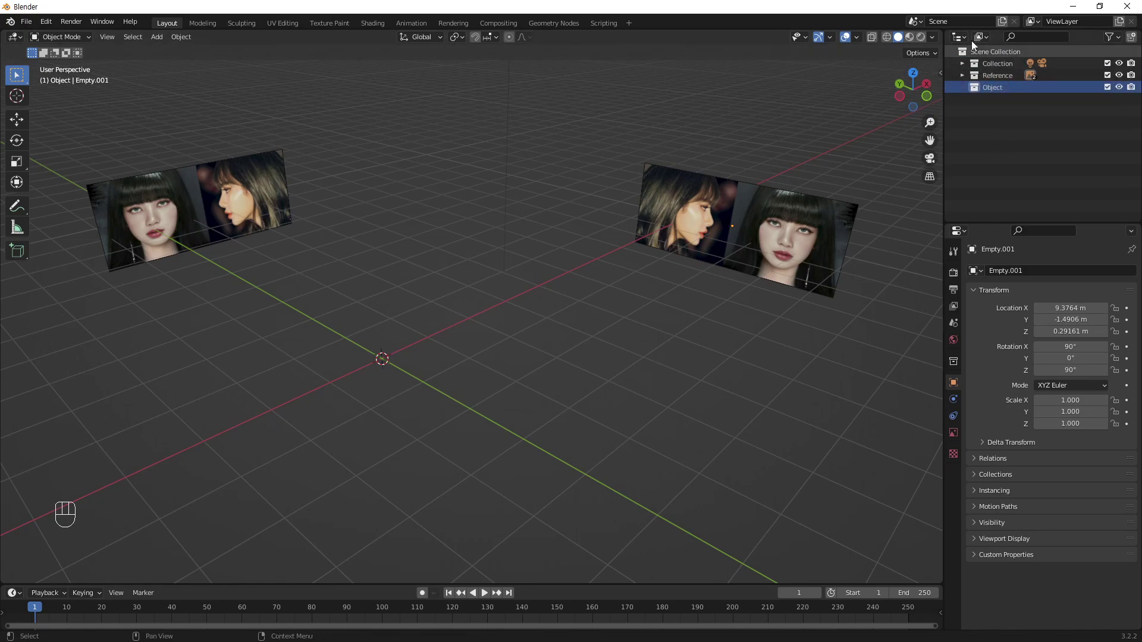
- Switch to front orthographic view and zoom in to centre the face references
drag(449, 403, 389, 368)
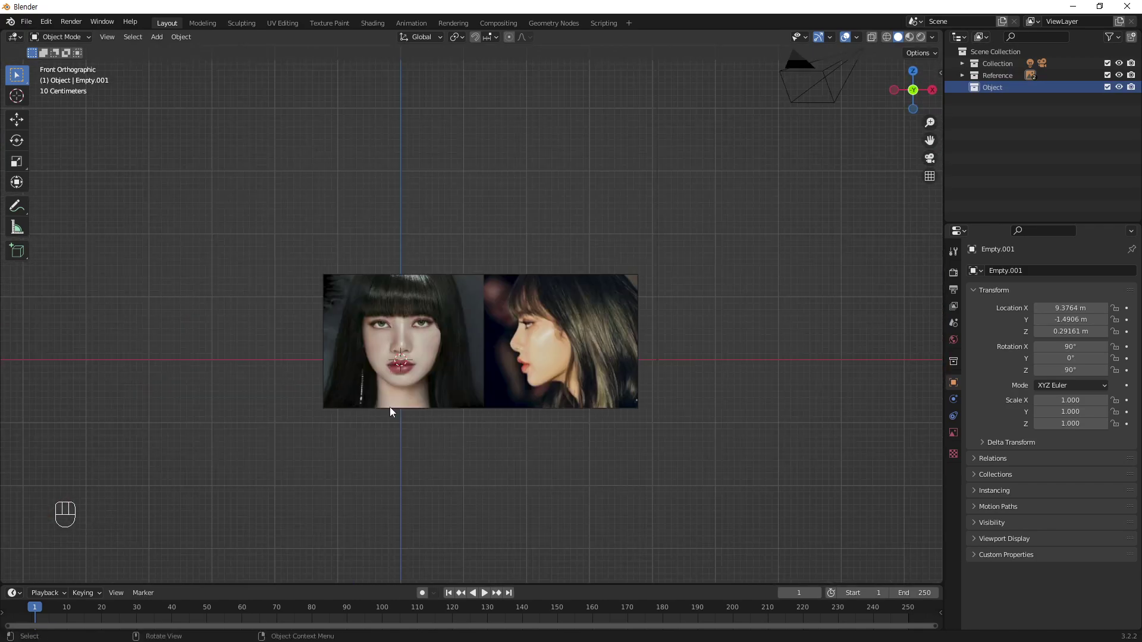
drag(429, 380, 519, 334)
drag(519, 301, 534, 264)
drag(599, 315, 531, 281)
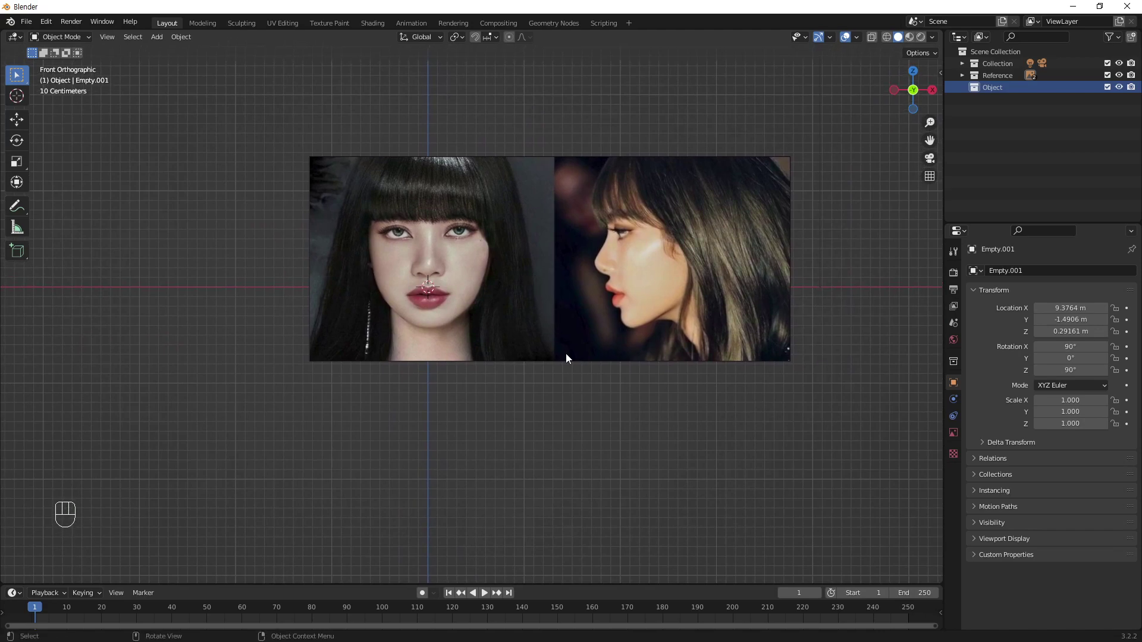
- Add a mesh plane from the Shift+A menu over the front reference
key(shift+a)
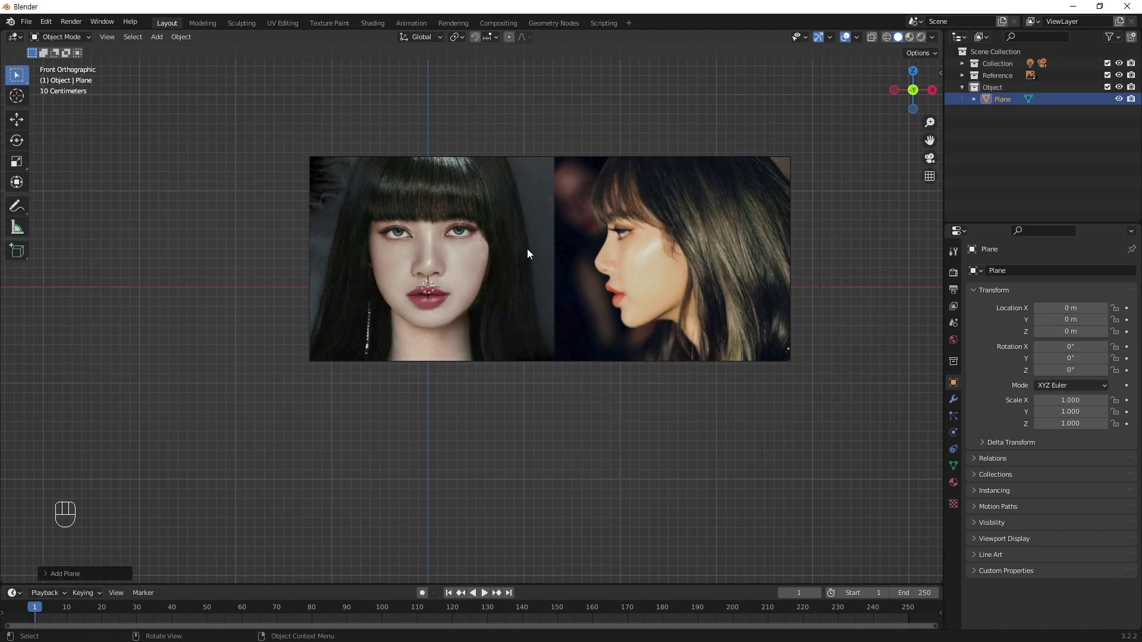
drag(493, 259, 493, 261)
drag(498, 269, 497, 261)
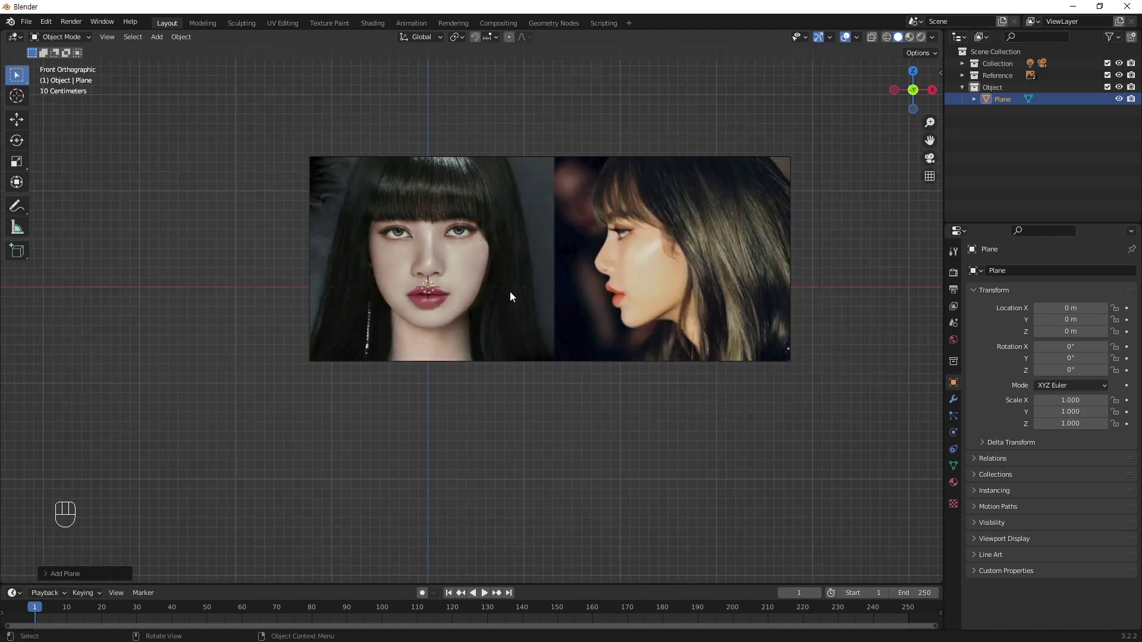
- Rotate the plane 90 degrees on the X axis so it stands upright
key(r)
key(x)
key(9)
key(0)
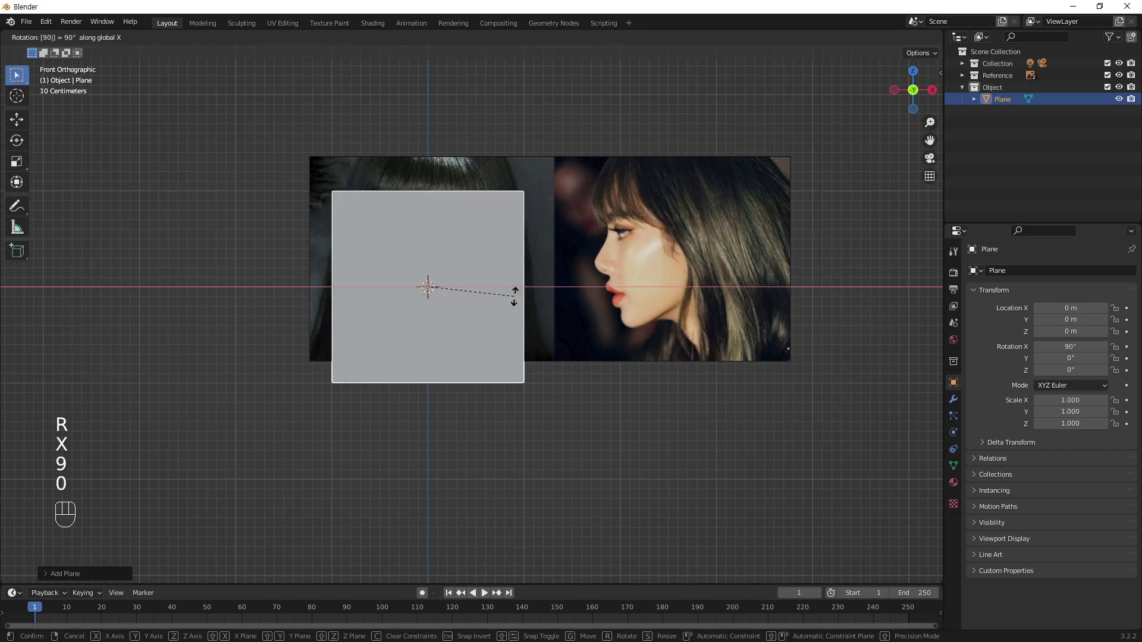
key(Return)
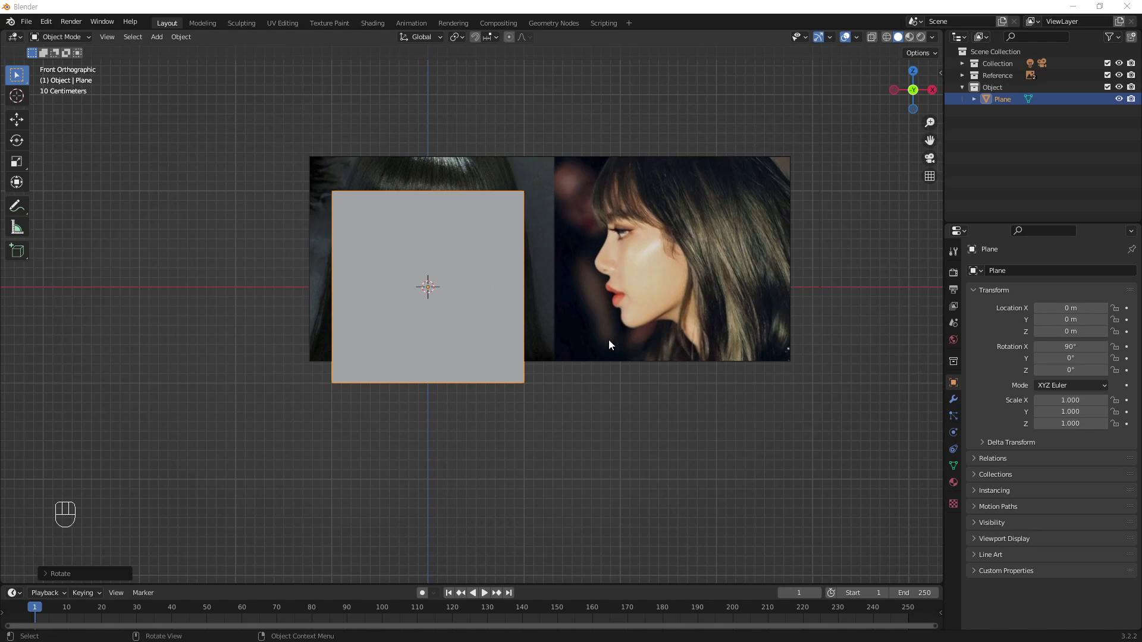
click(448, 356)
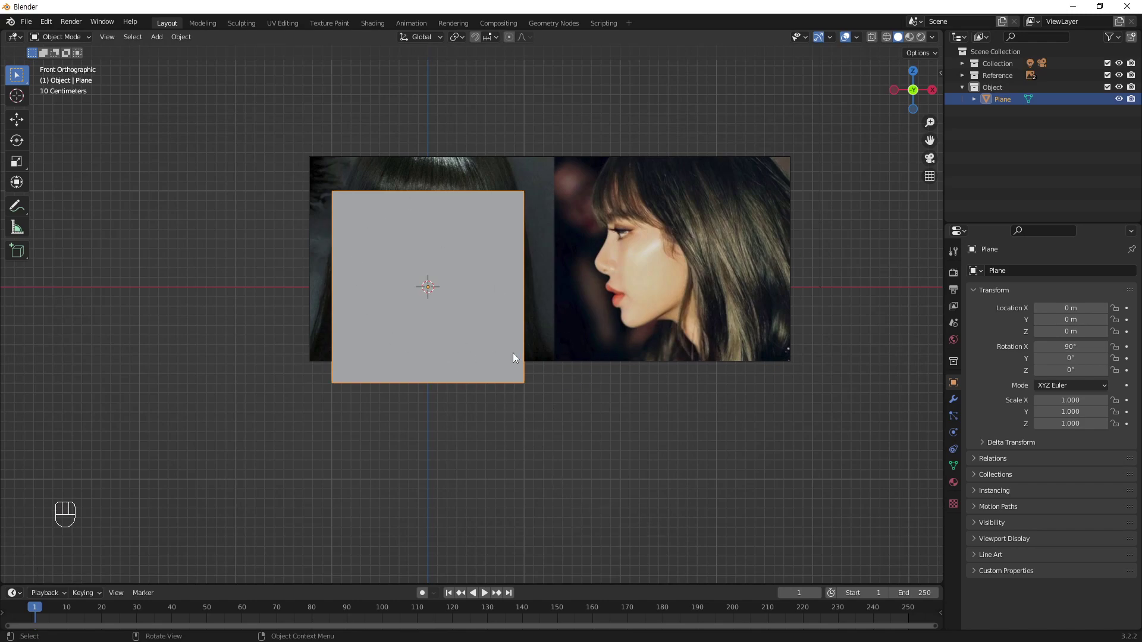
- Toggle X-Ray on the plane and zoom in close on the front face reference
key(alt+z)
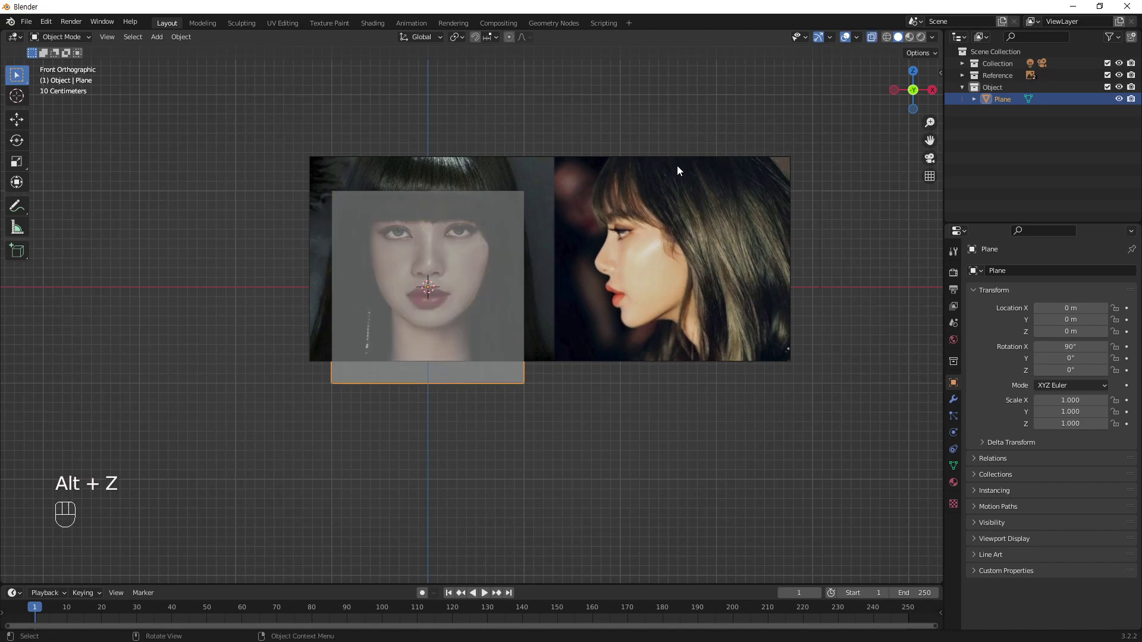
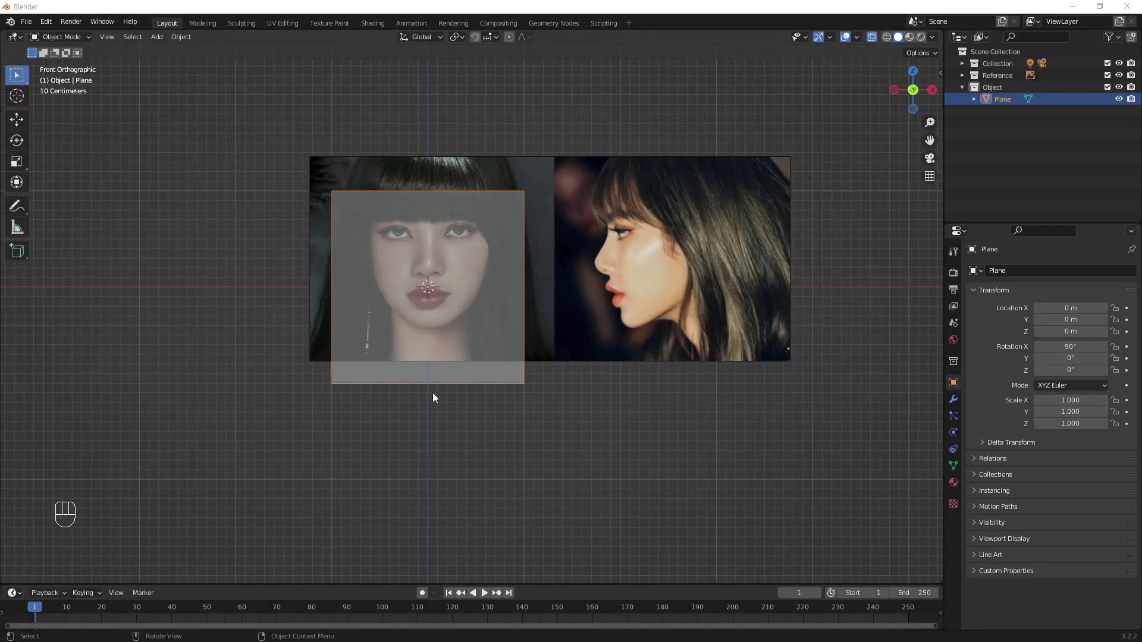
drag(449, 291, 448, 309)
middle_click(448, 287)
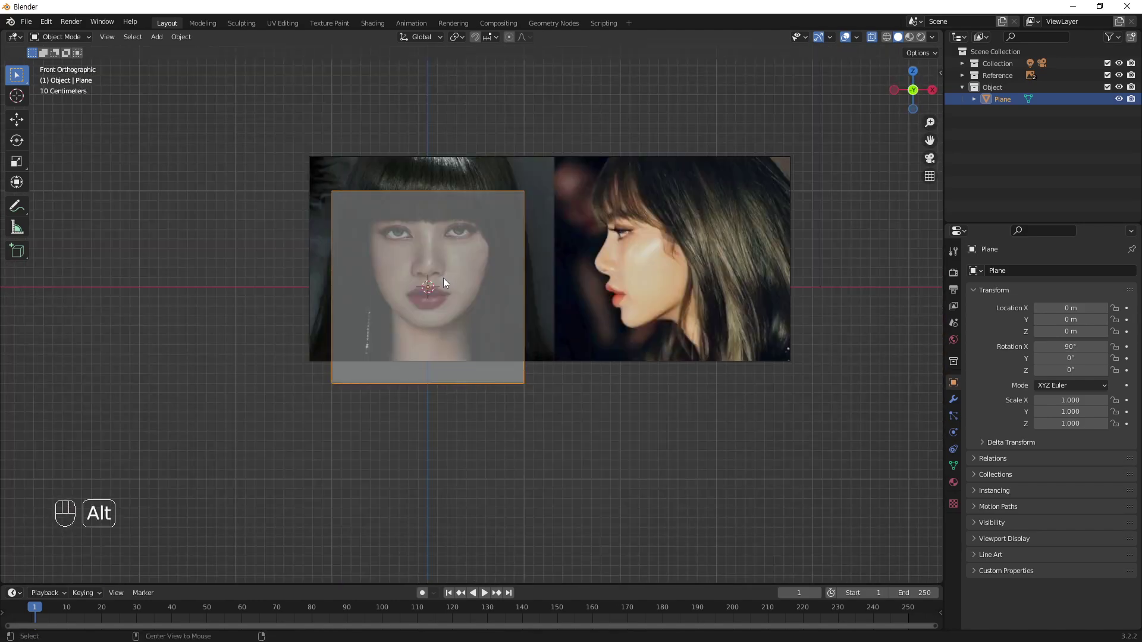
drag(438, 316, 455, 261)
drag(456, 256, 522, 308)
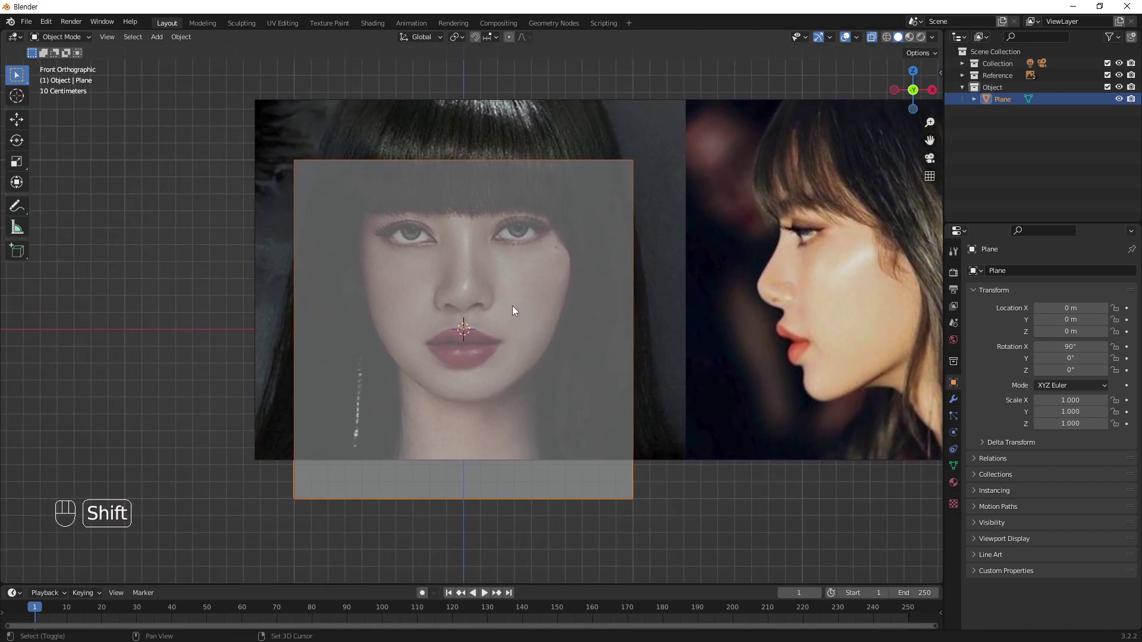
- In Edit Mode add a vertical loop cut down the face centre and switch to vertex select
key(Tab)
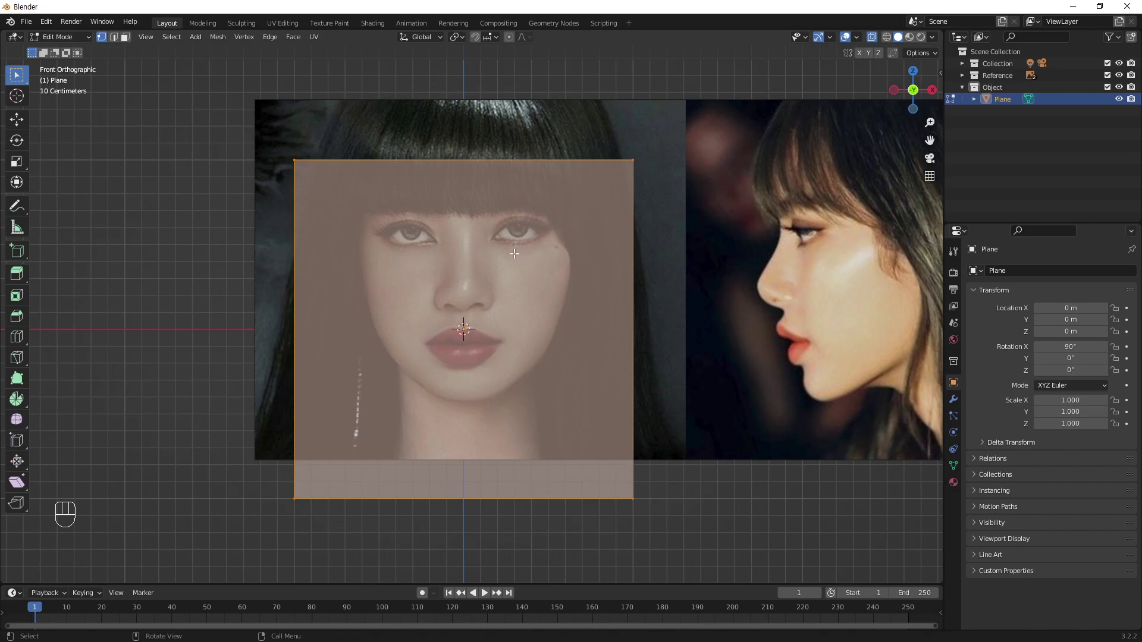
key(ctrl+r)
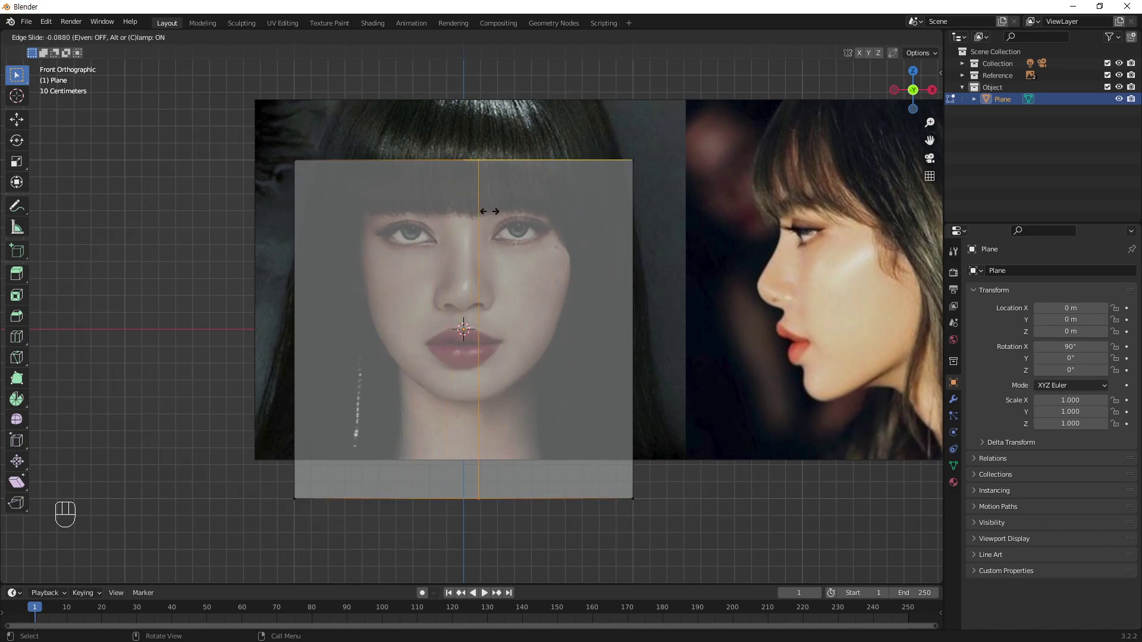
drag(509, 205, 497, 433)
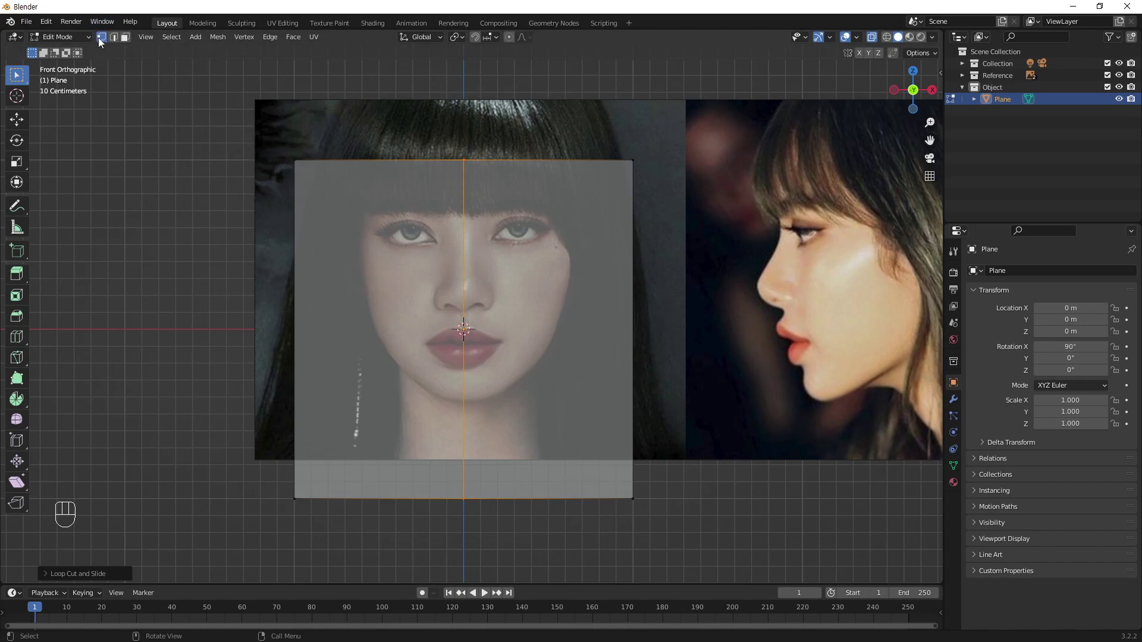
click(104, 43)
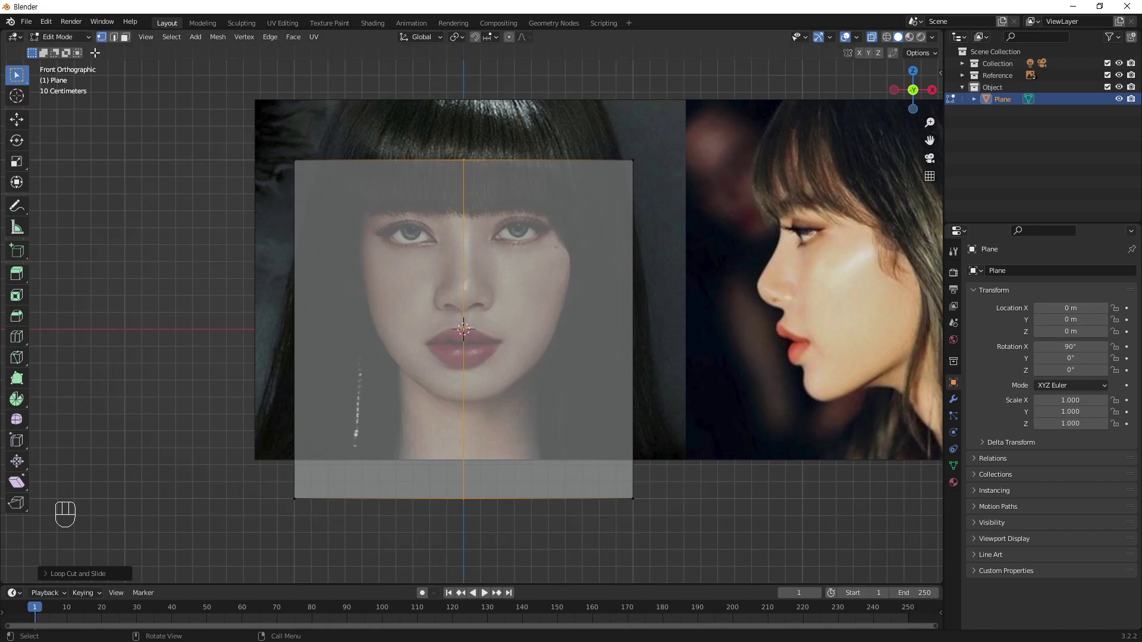
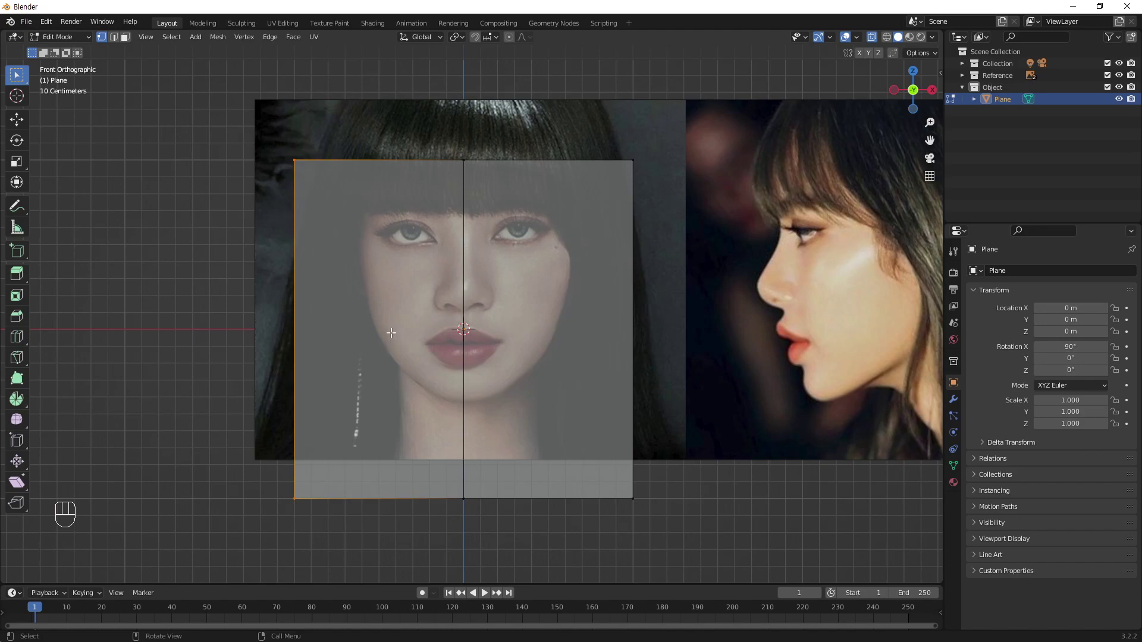
- Delete the selected left-half vertices of the plane
key(Delete)
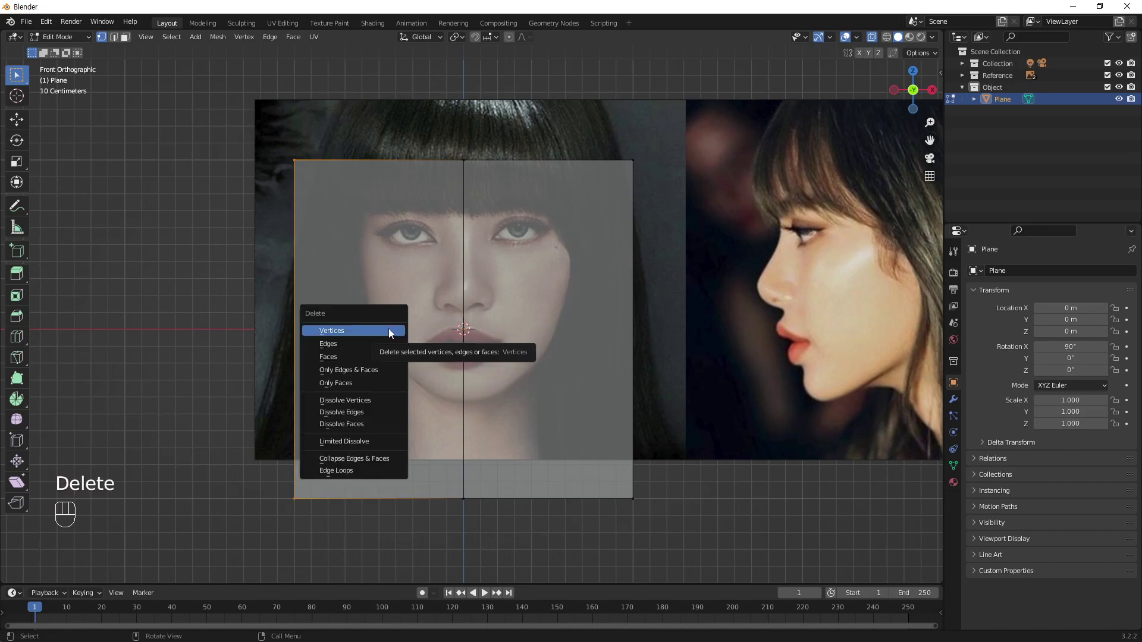
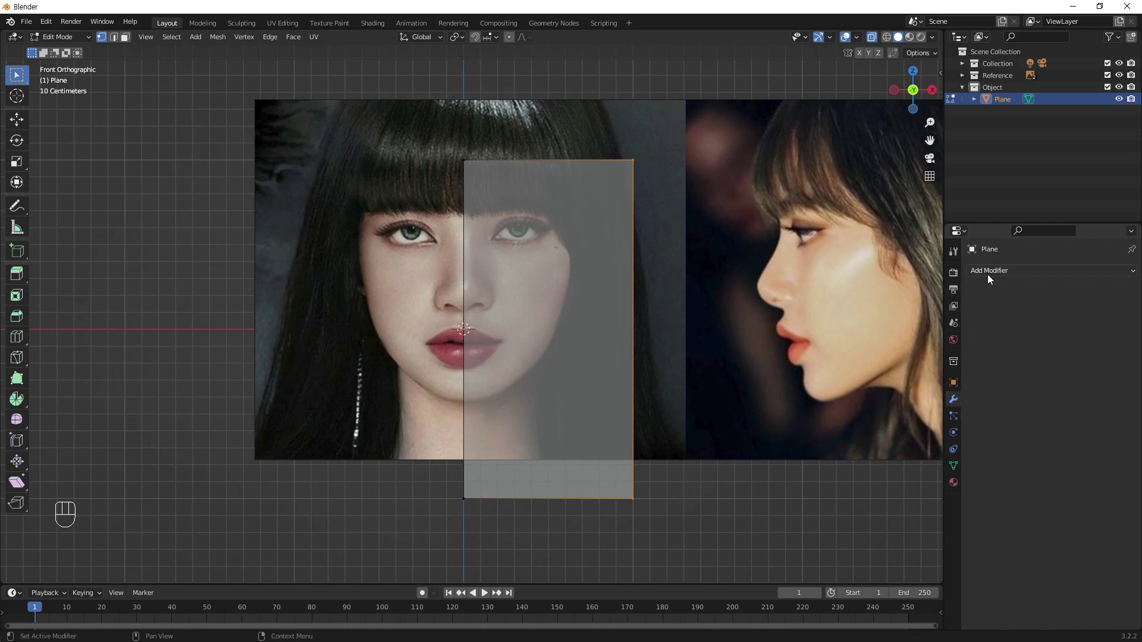
- Add a Mirror modifier to the half plane and try moving the top corner toward the hairline, undoing it
drag(1004, 275, 904, 408)
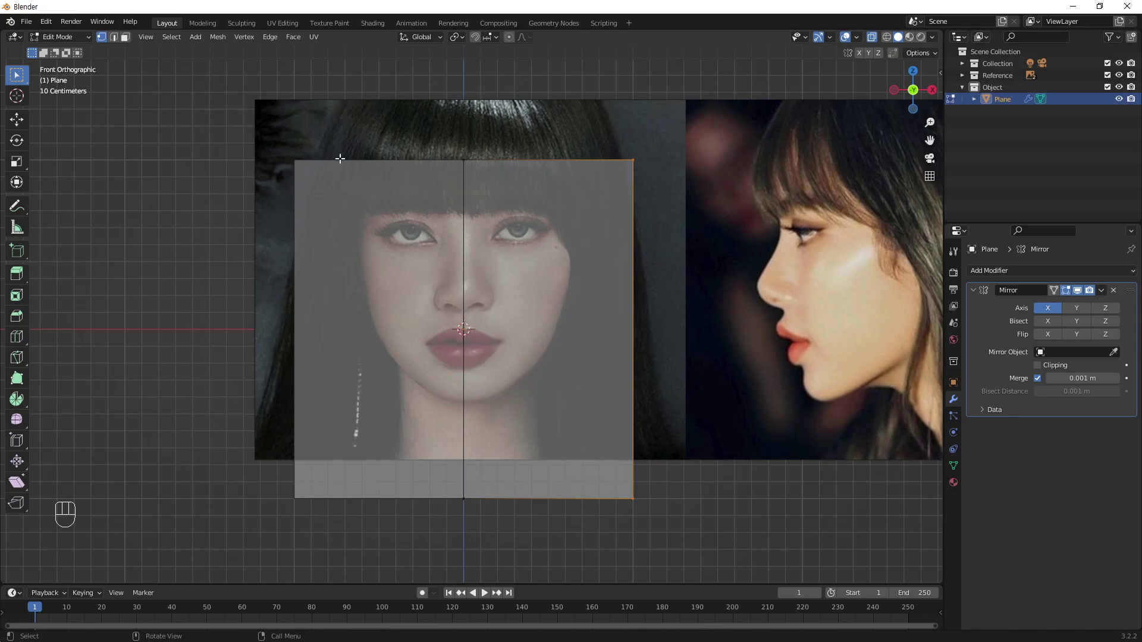
drag(635, 136, 605, 179)
key(g)
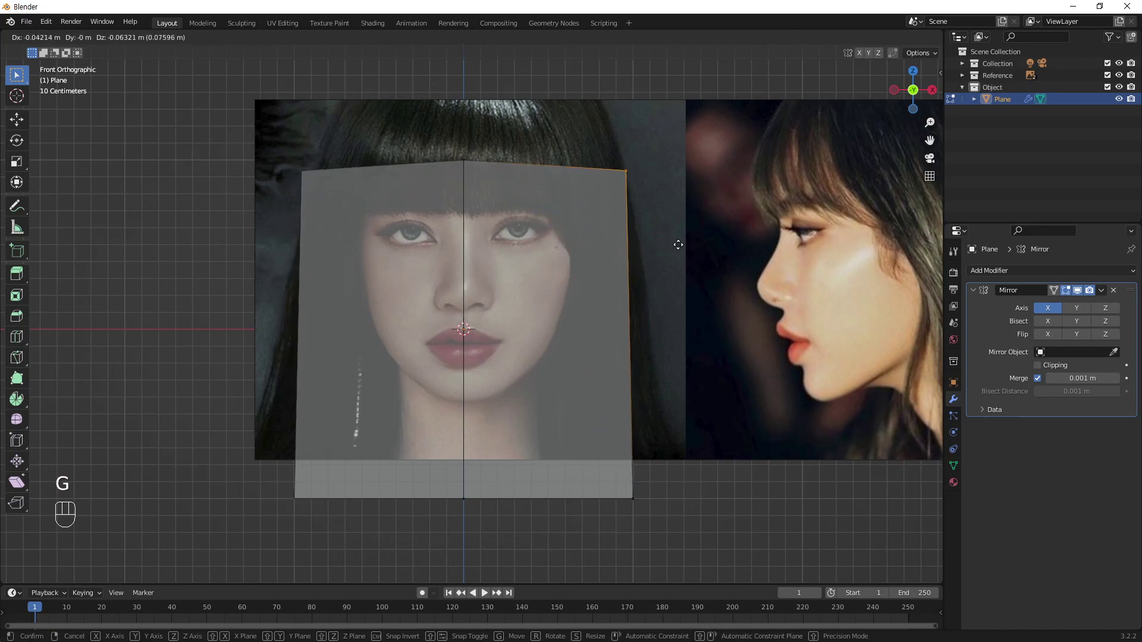
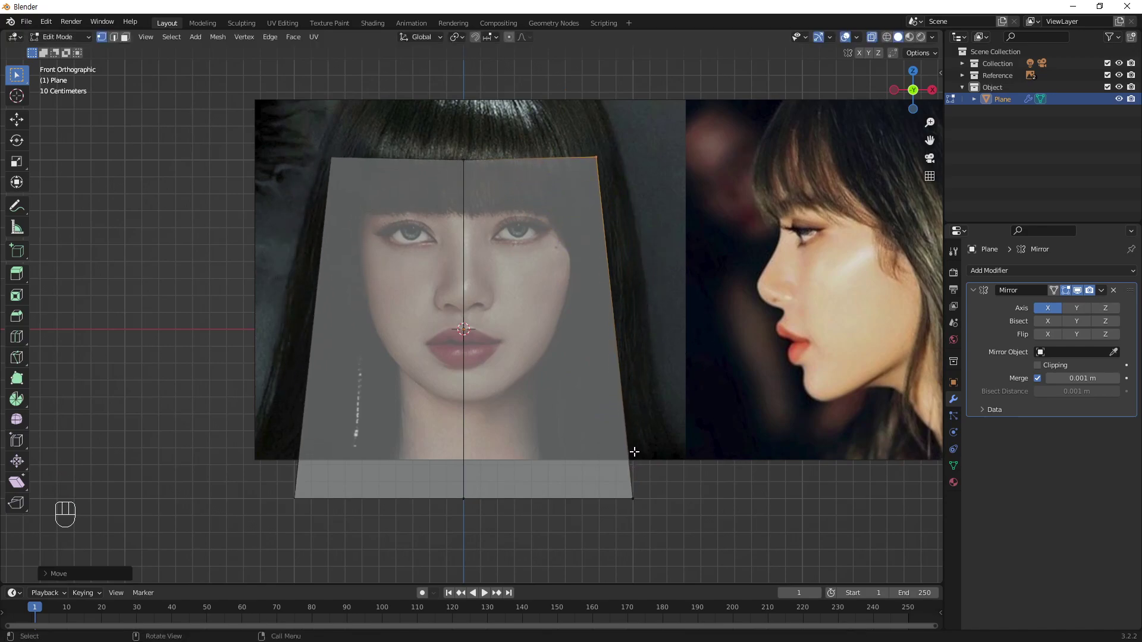
key(ctrl+z)
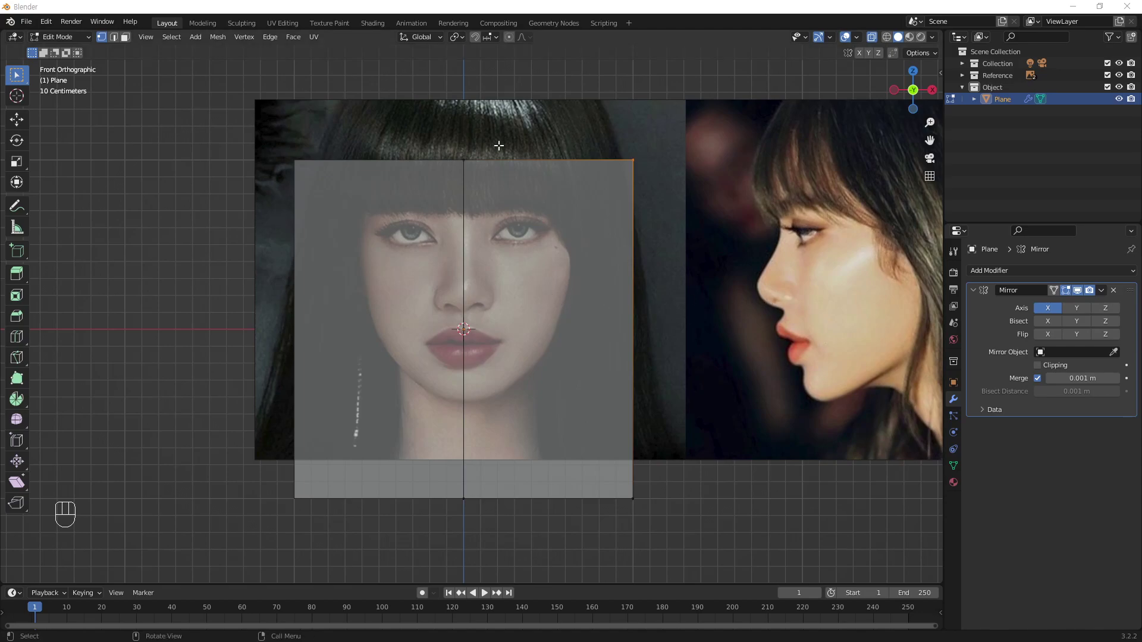
- Select the plane's lower vertices and move them along Z down past the lips
click(566, 213)
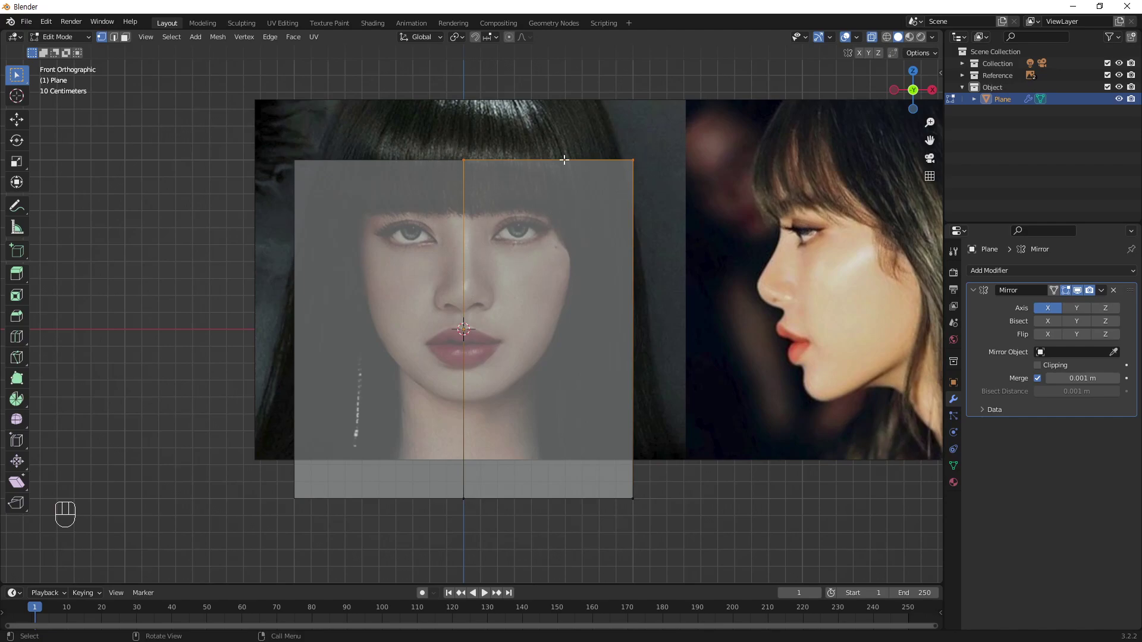
drag(619, 515, 414, 558)
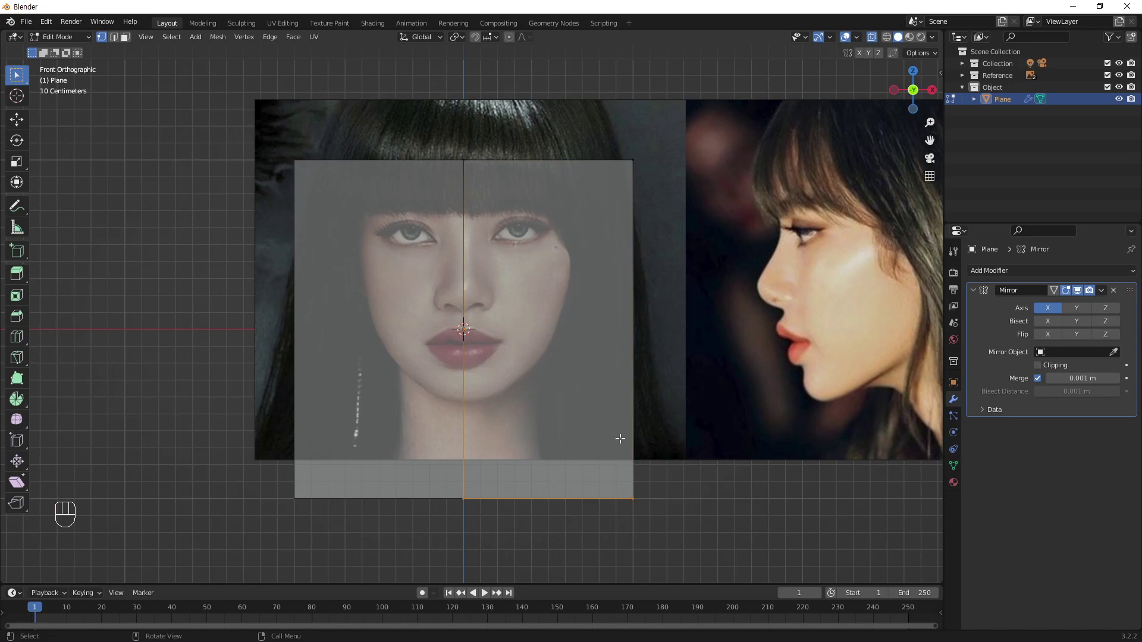
key(g)
key(z)
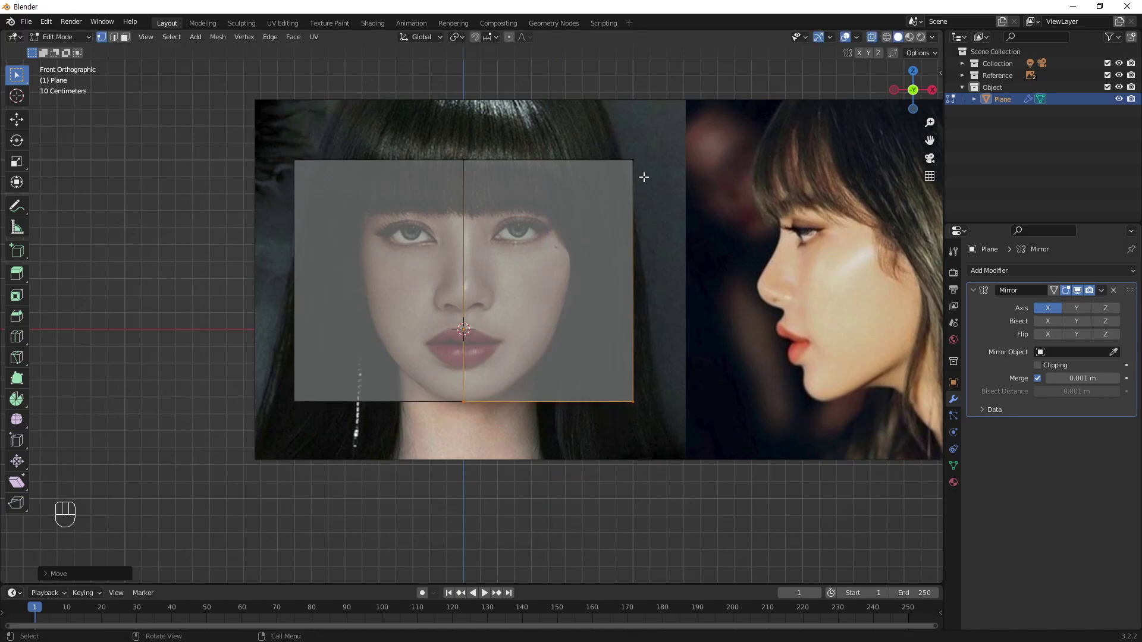
- Move the outer side edge inward along X to narrow the plane to the face width
click(688, 132)
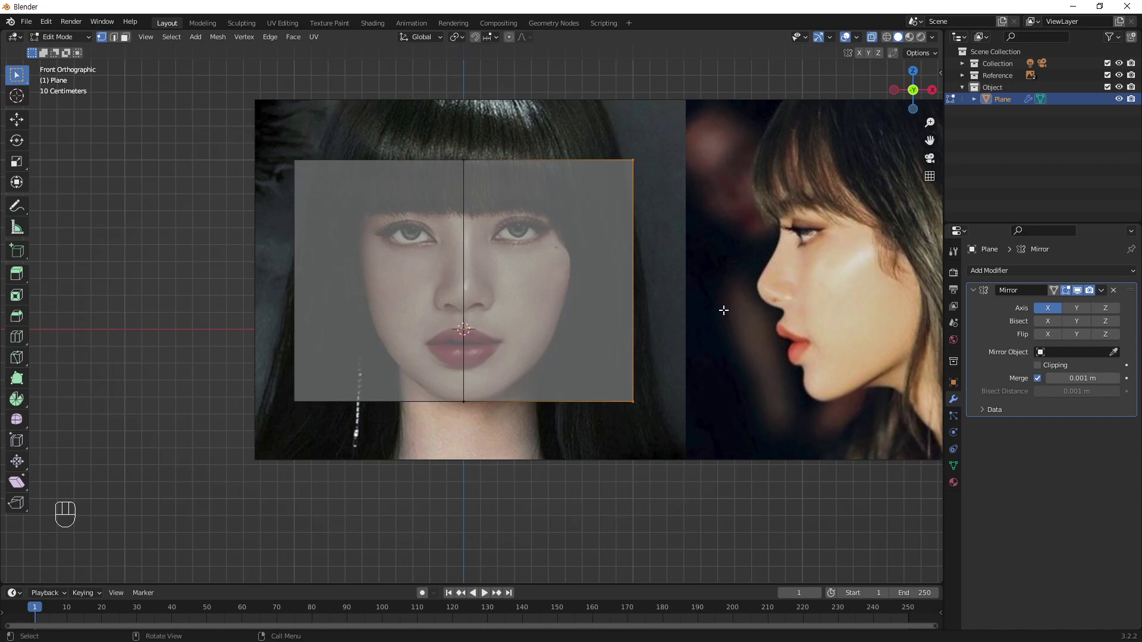
key(g)
key(x)
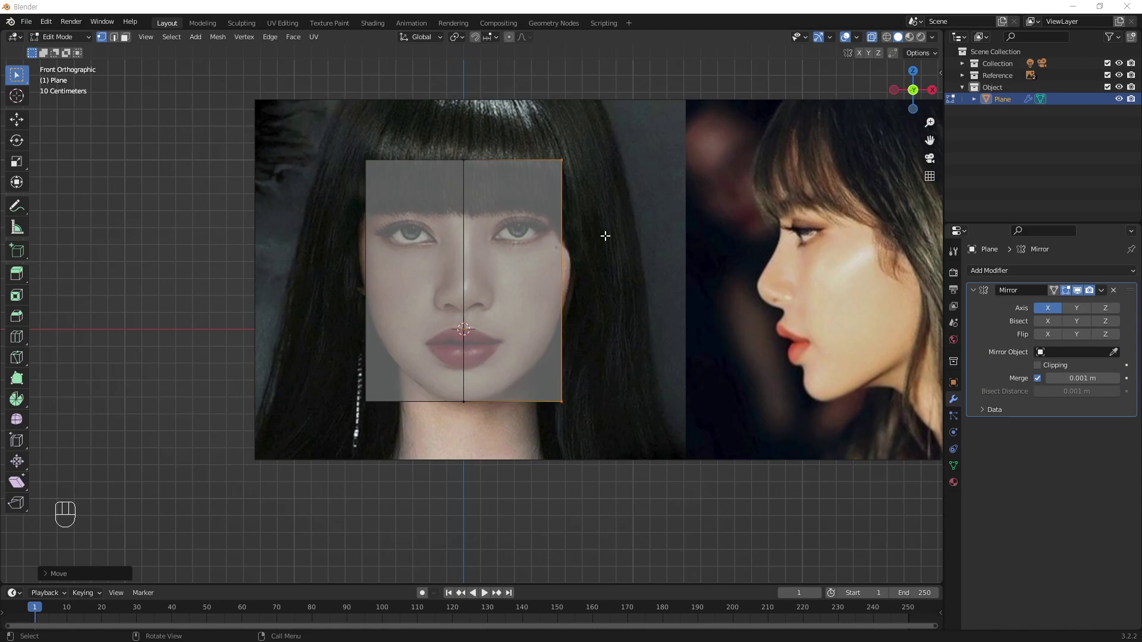
- Add loop cuts across the eye line, through the eye centres and beside the nose bridge
key(ctrl+r)
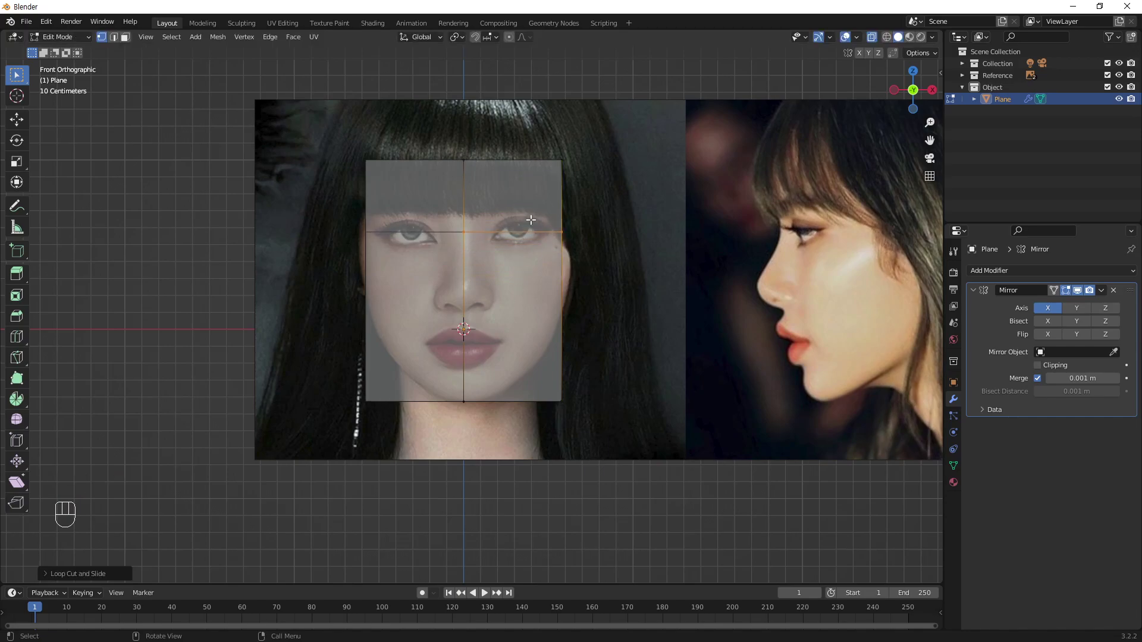
key(ctrl+r)
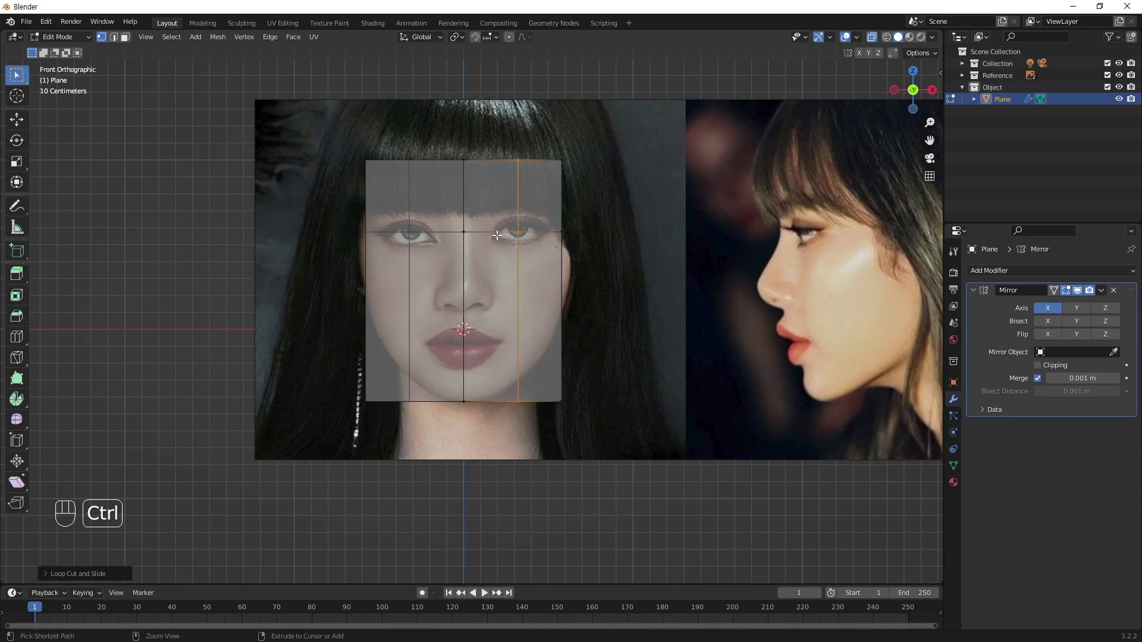
key(ctrl+r)
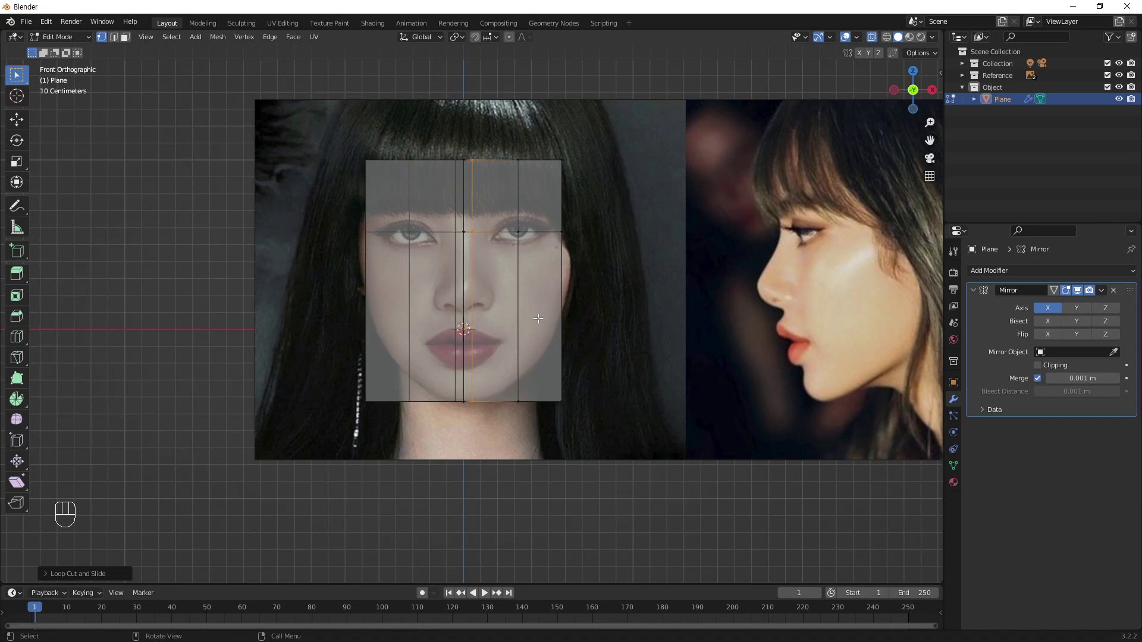
- Add horizontal loop cuts below the eyes, at the nose tip and across the lips
key(ctrl+r)
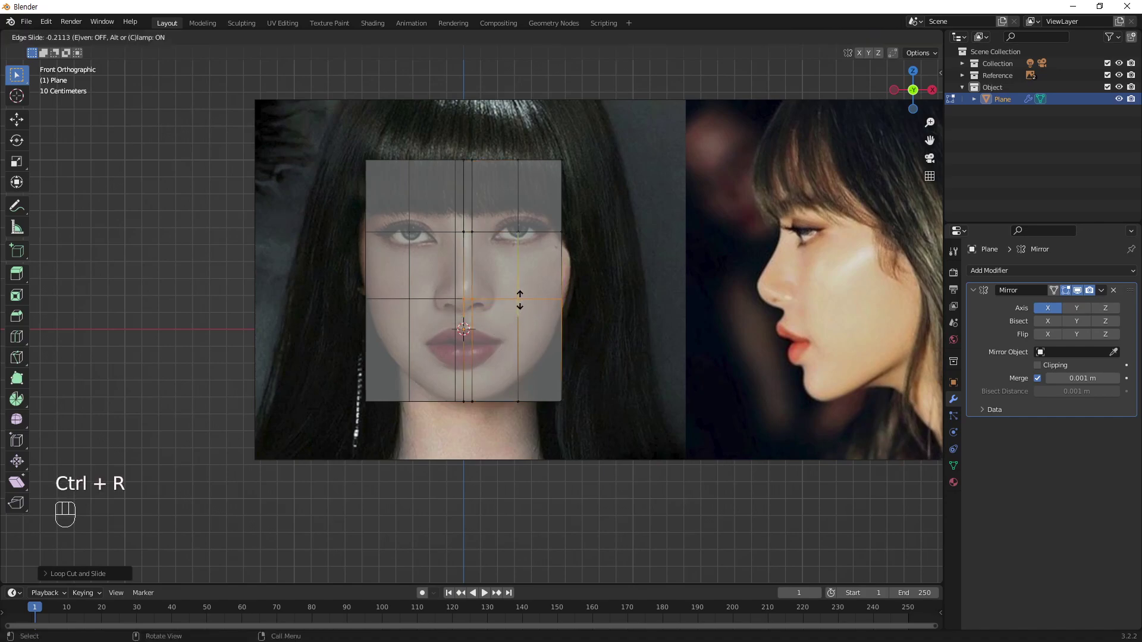
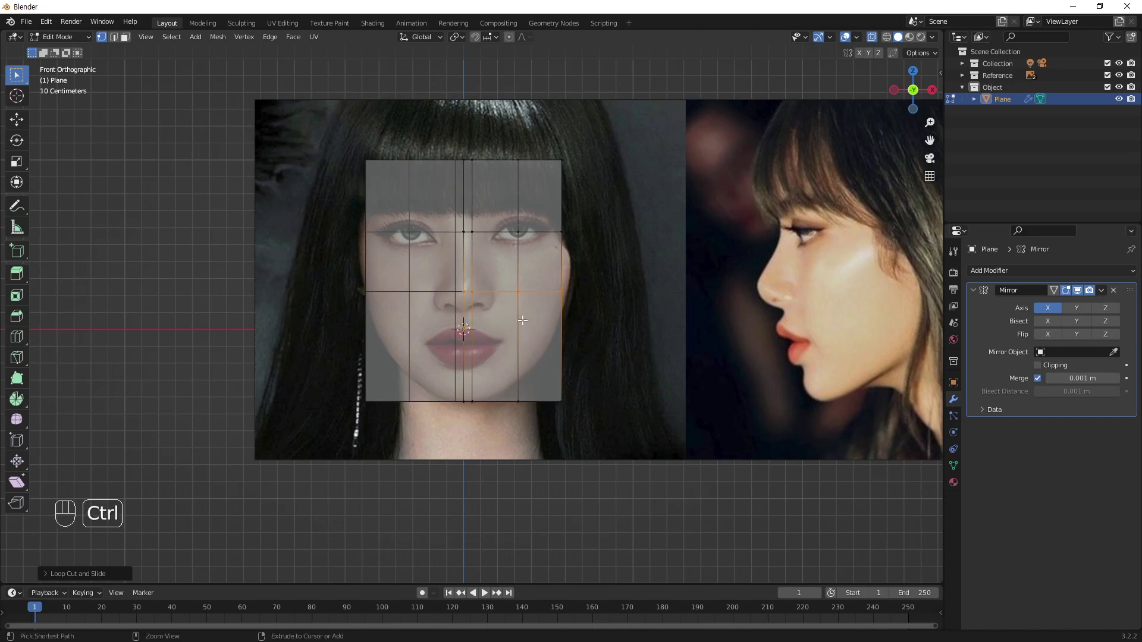
key(ctrl+r)
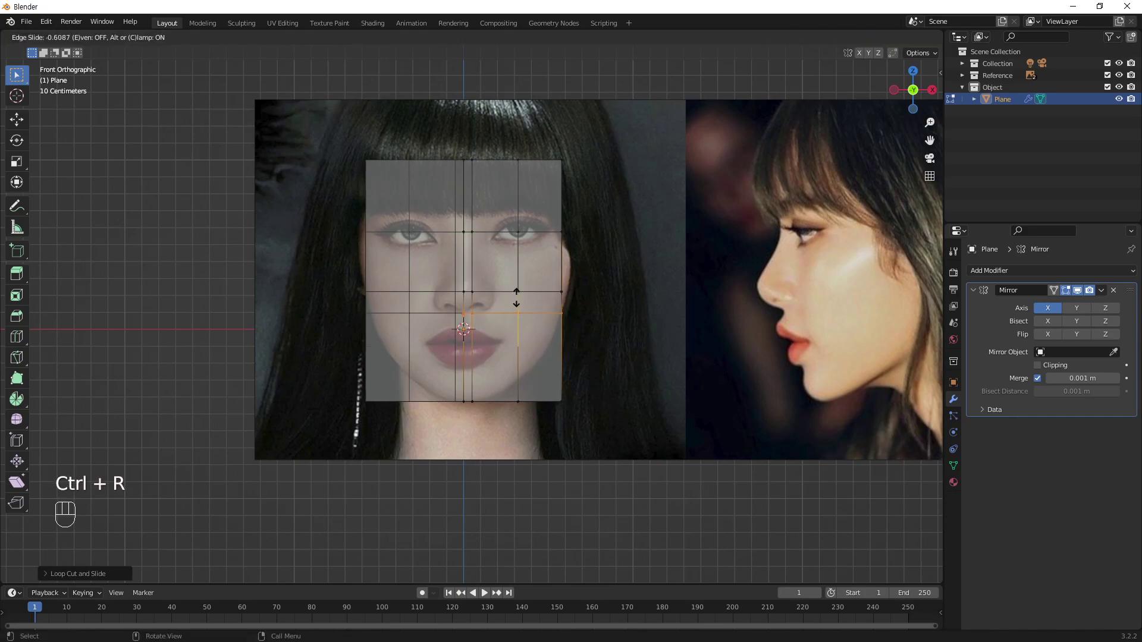
click(520, 292)
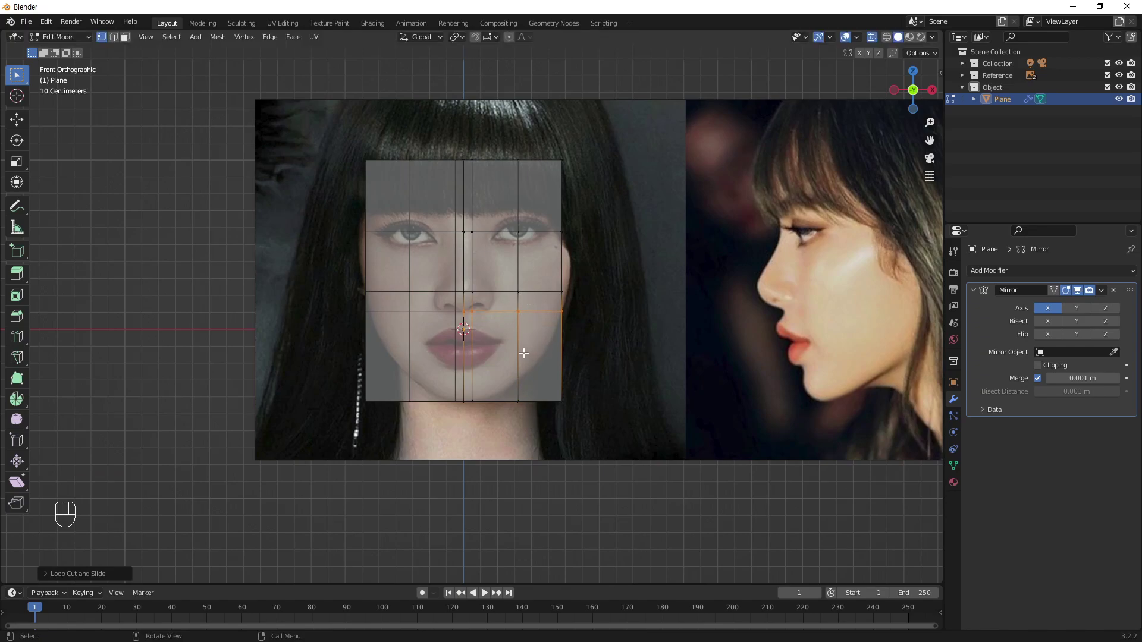
key(ctrl+r)
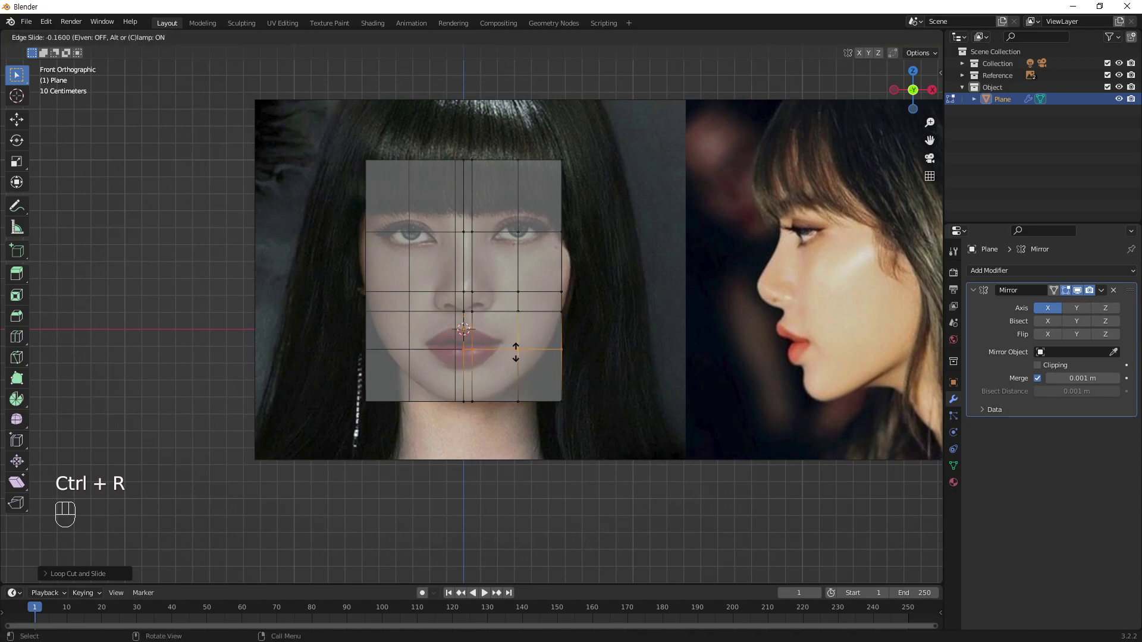
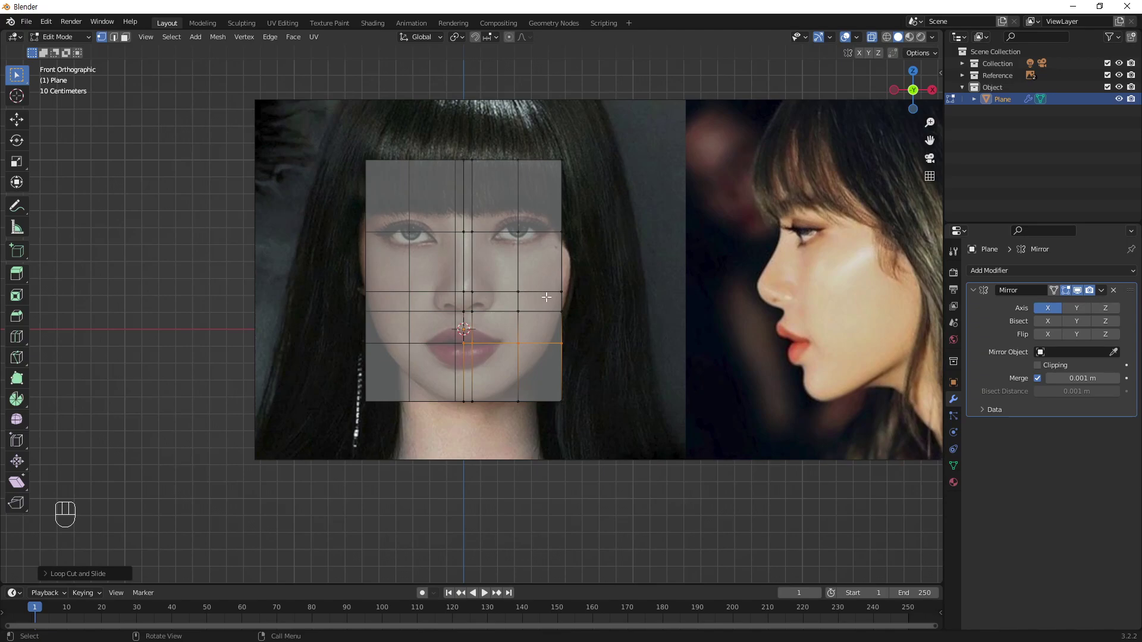
- Add loop cuts across the forehead and between eyes and nose, sliding them into place
key(ctrl+r)
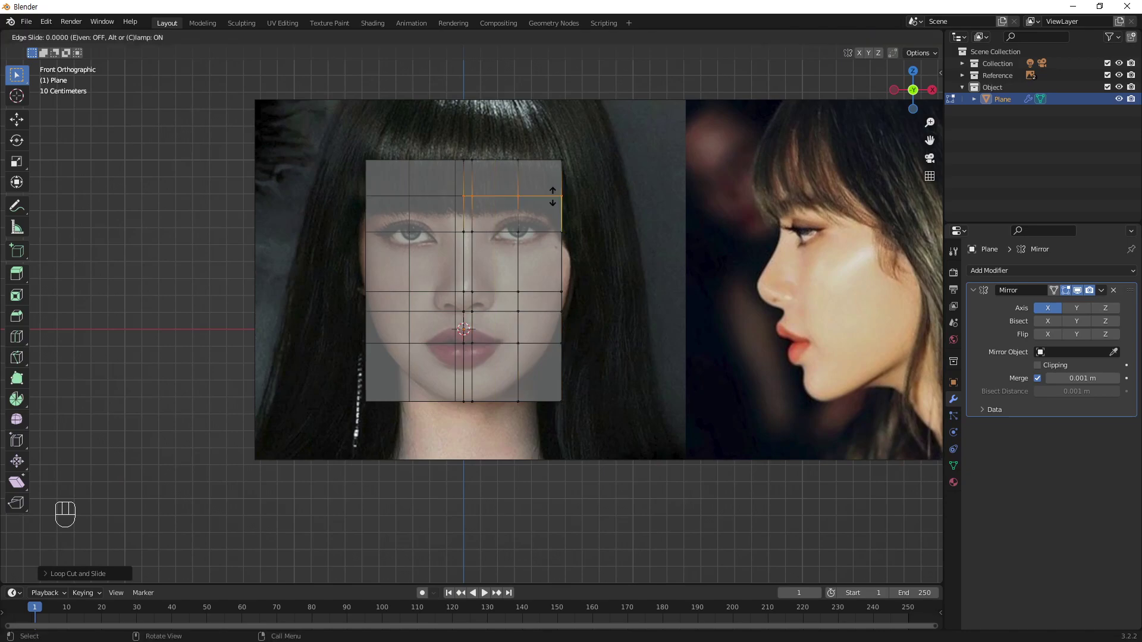
drag(555, 194, 520, 265)
key(ctrl+r)
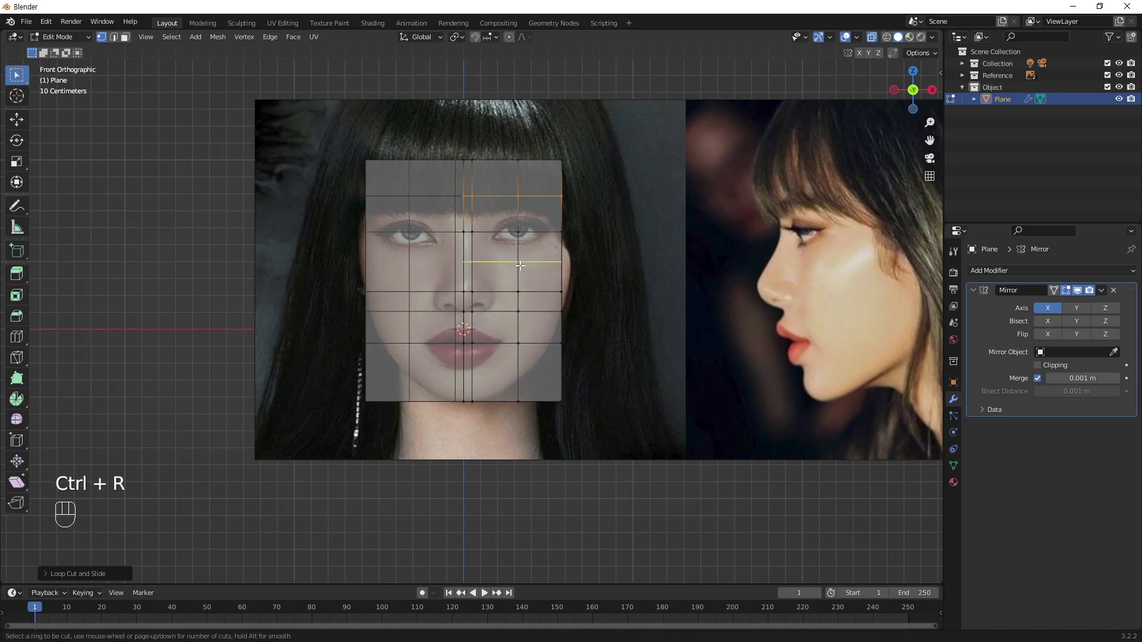
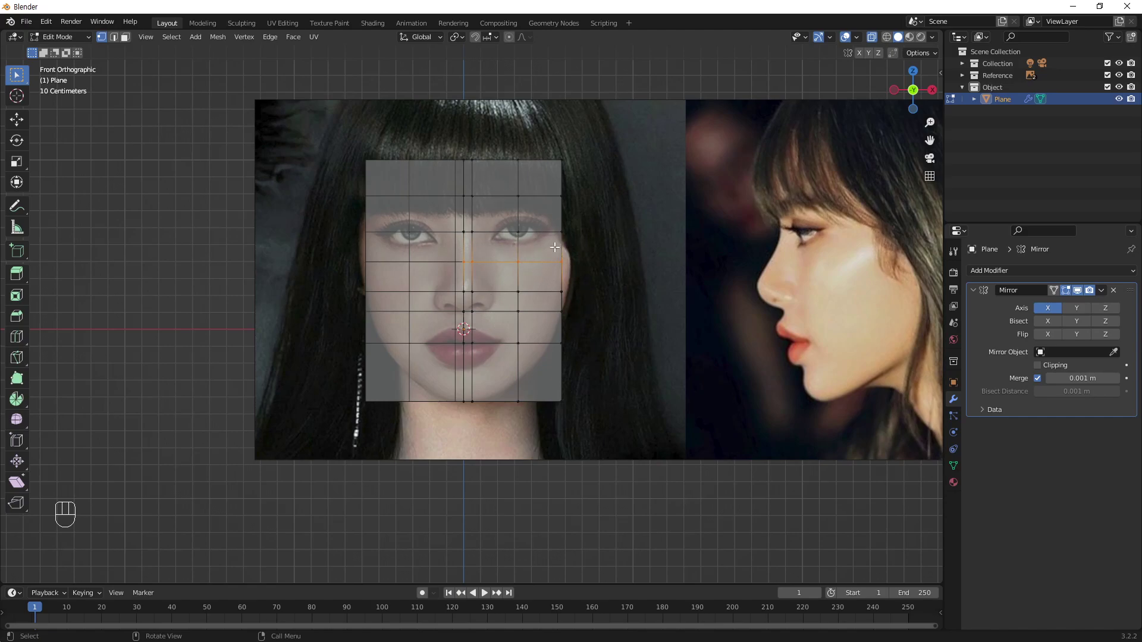
drag(516, 232, 534, 189)
drag(582, 190, 582, 232)
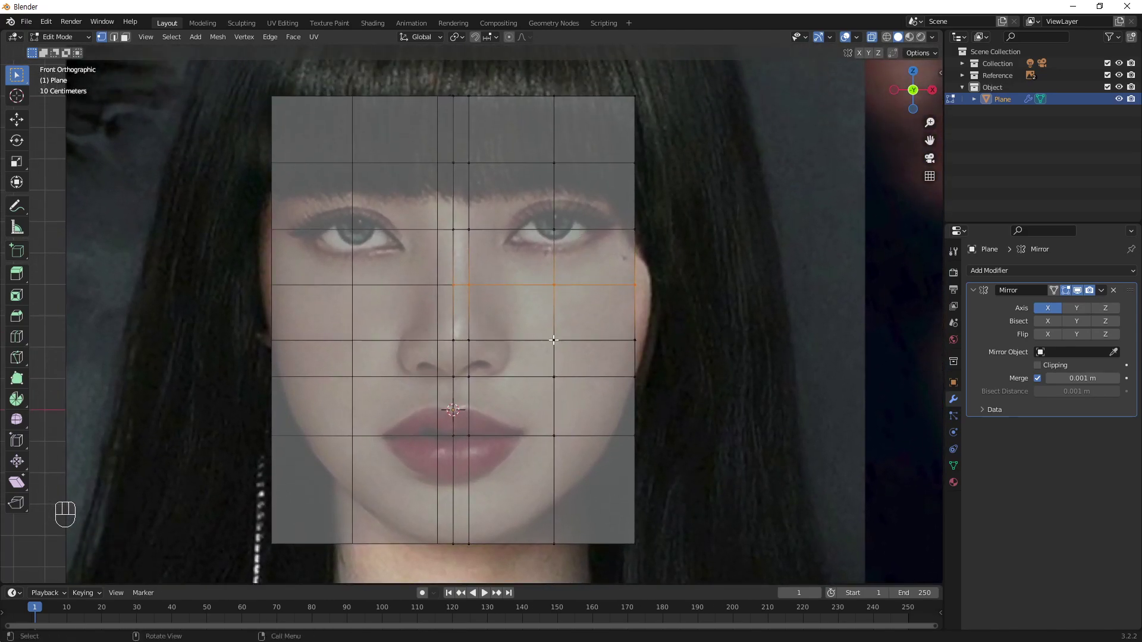
- Inset the faces around both eyes and delete the centre face to leave an eye-shaped opening
key(3)
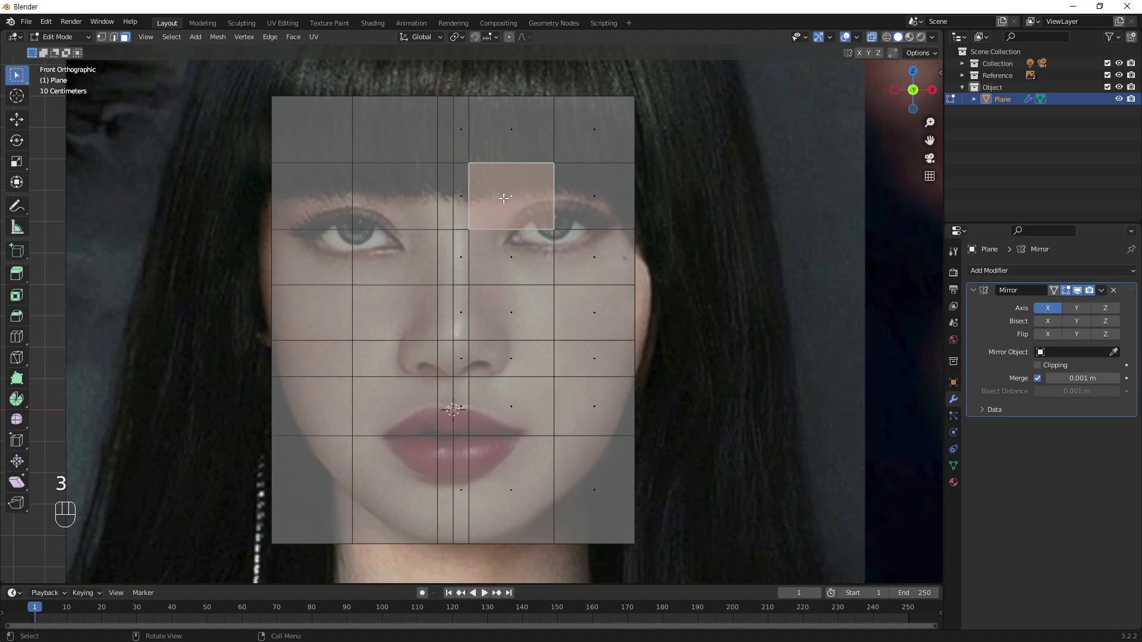
drag(559, 245, 610, 264)
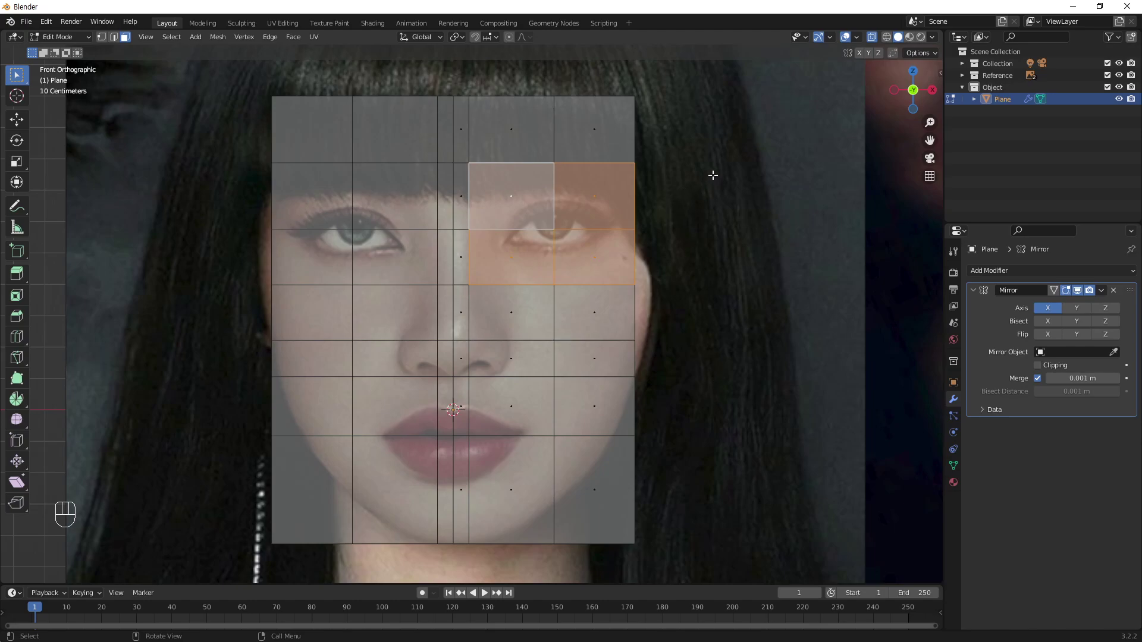
drag(669, 224, 740, 203)
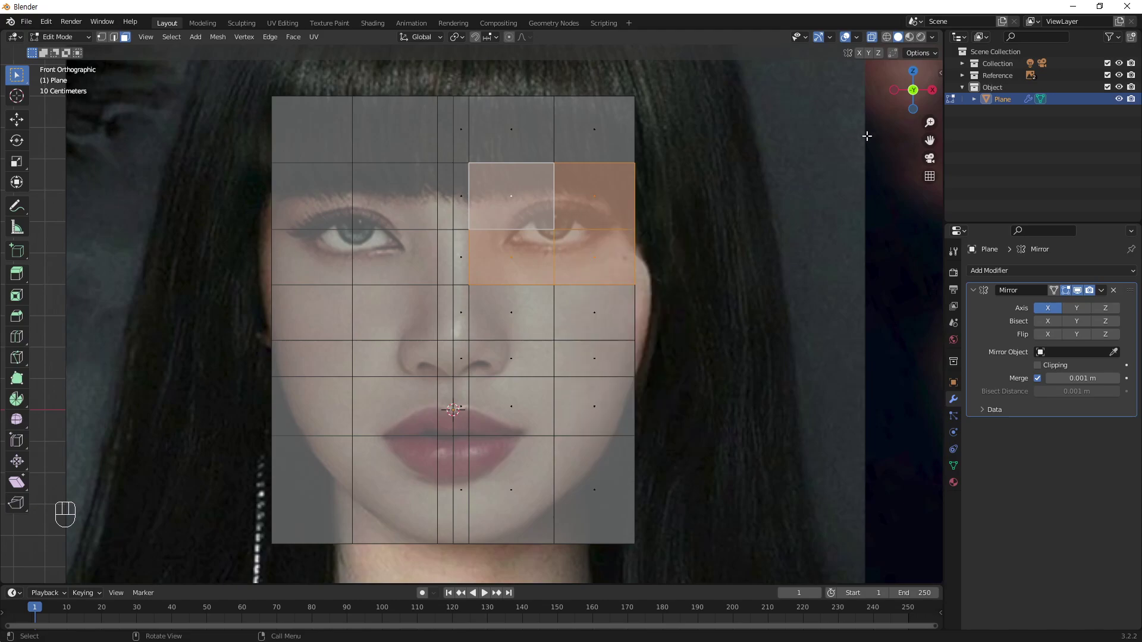
key(i)
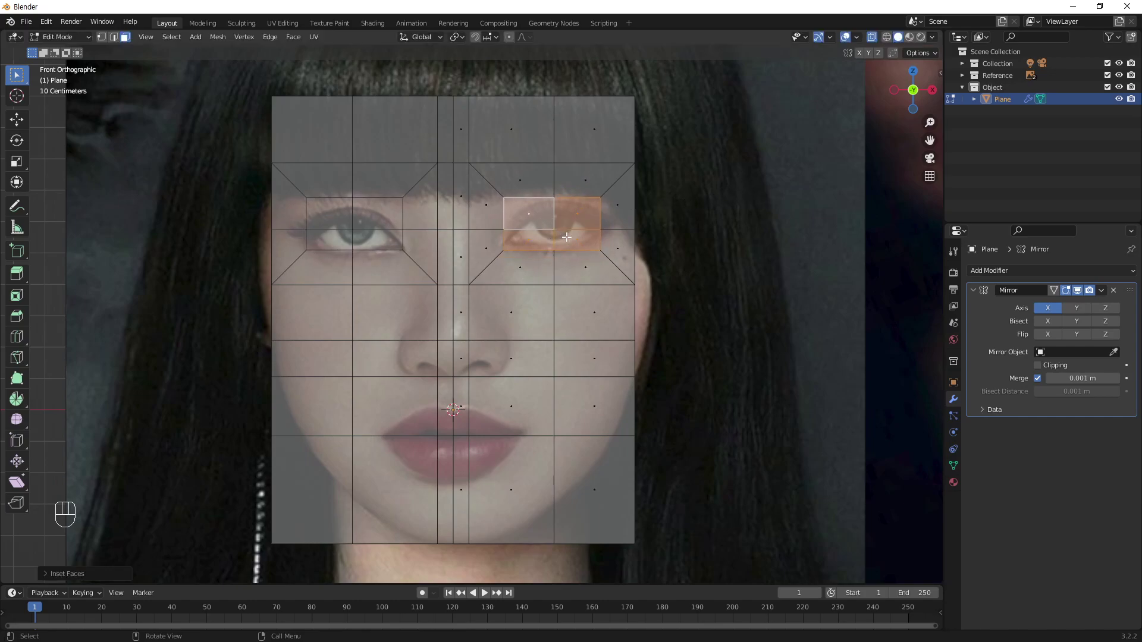
key(Delete)
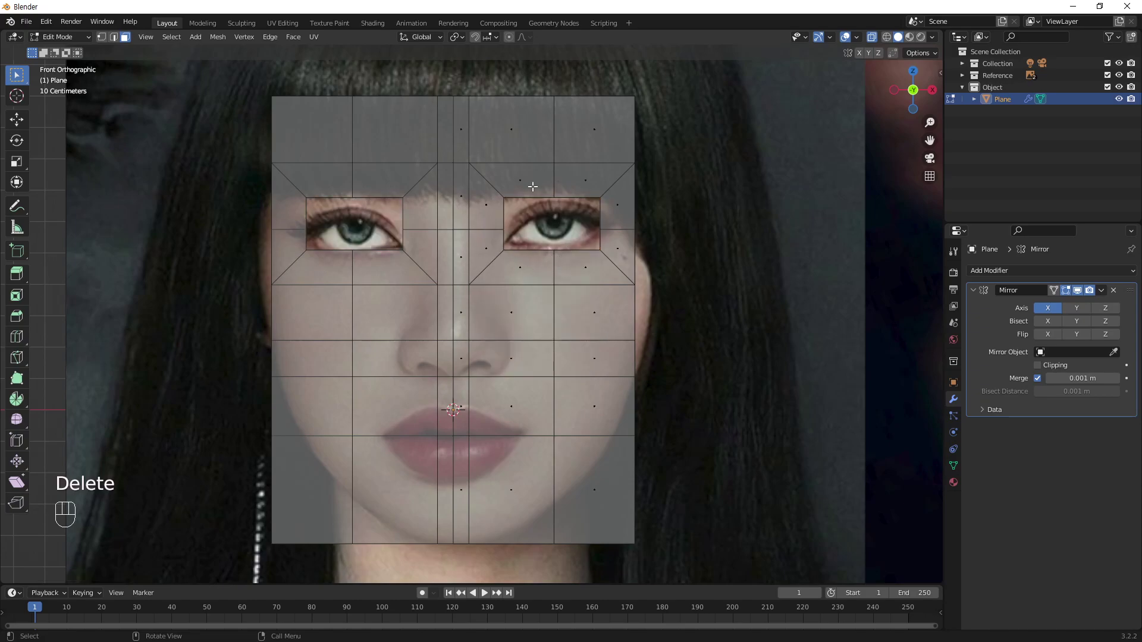
middle_click(570, 213)
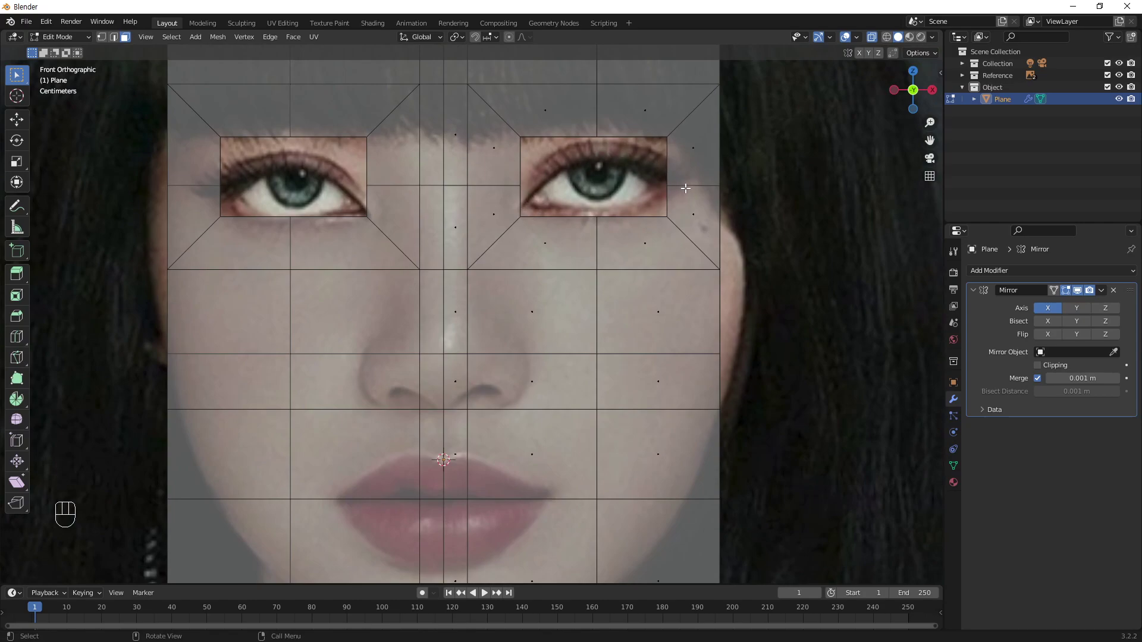
- Move the inner corner, upper-lid and outer-corner vertices of the eye hole onto the reference eye
key(1)
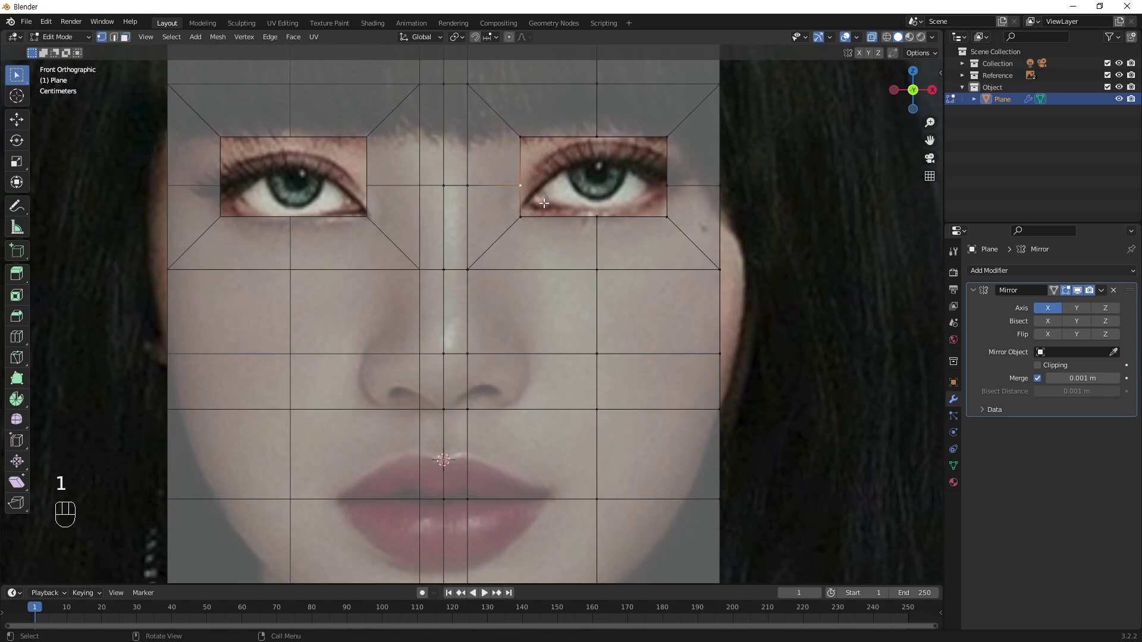
key(g)
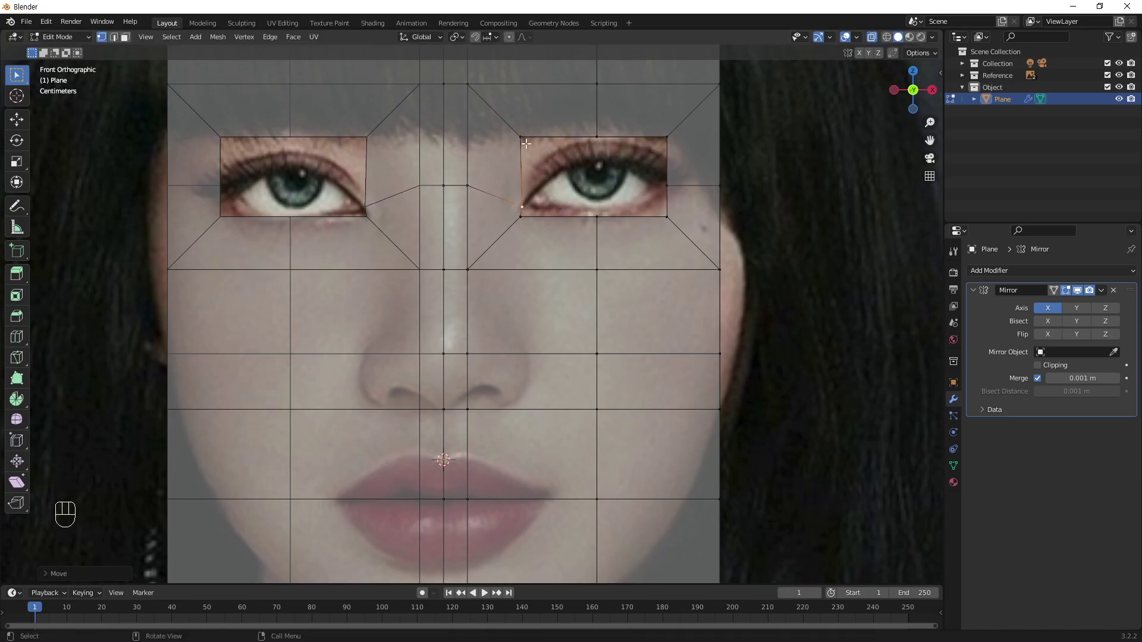
key(g)
drag(594, 207, 606, 169)
key(g)
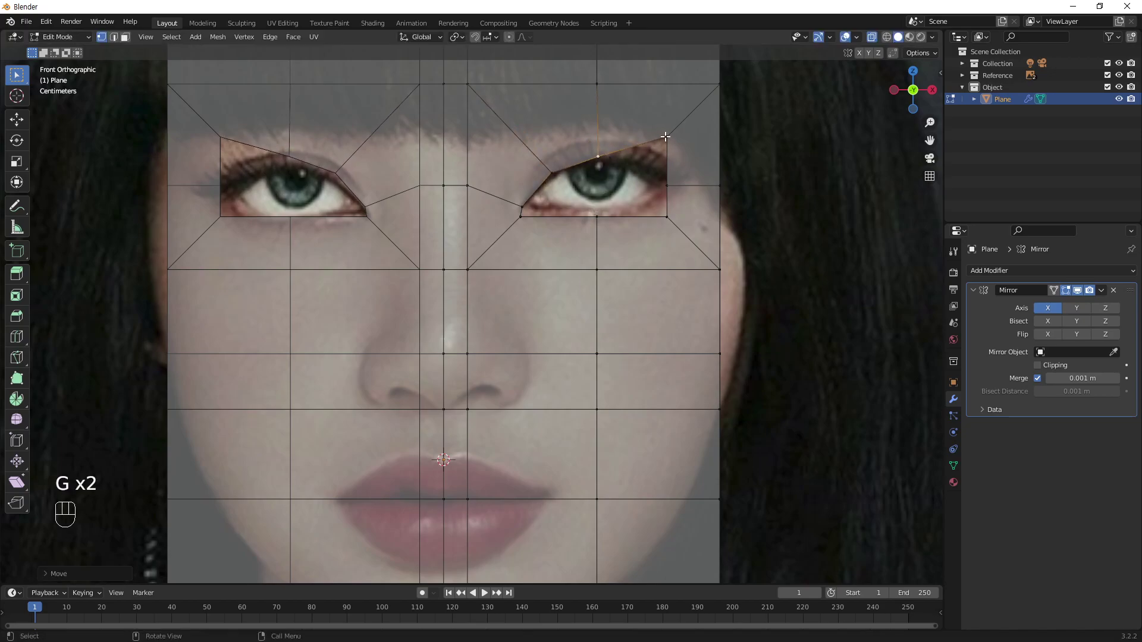
key(g)
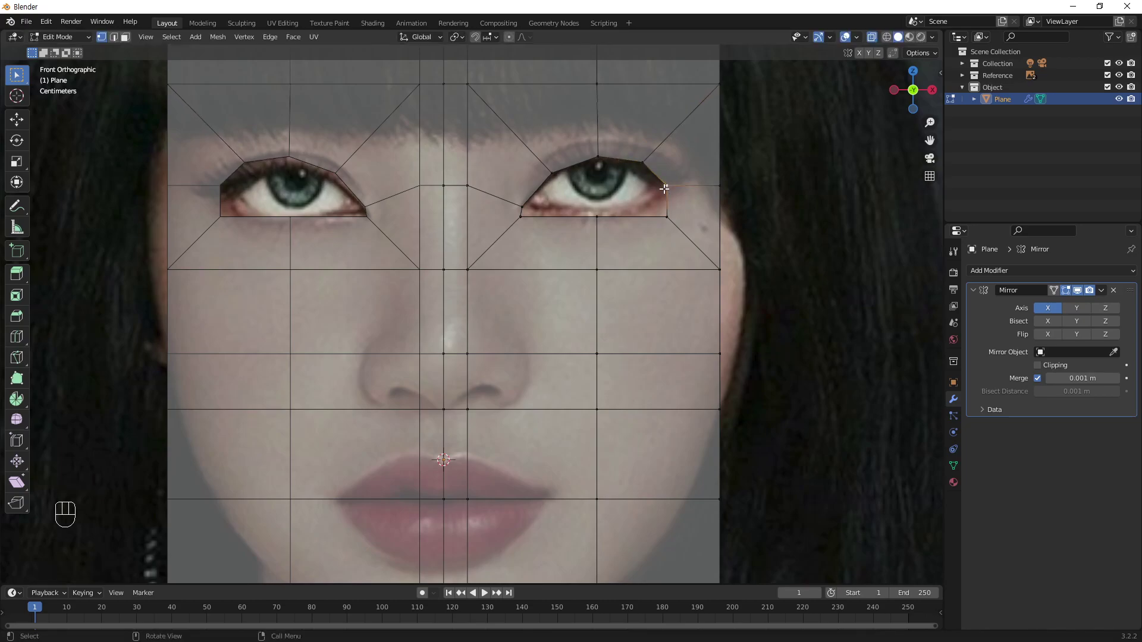
key(g)
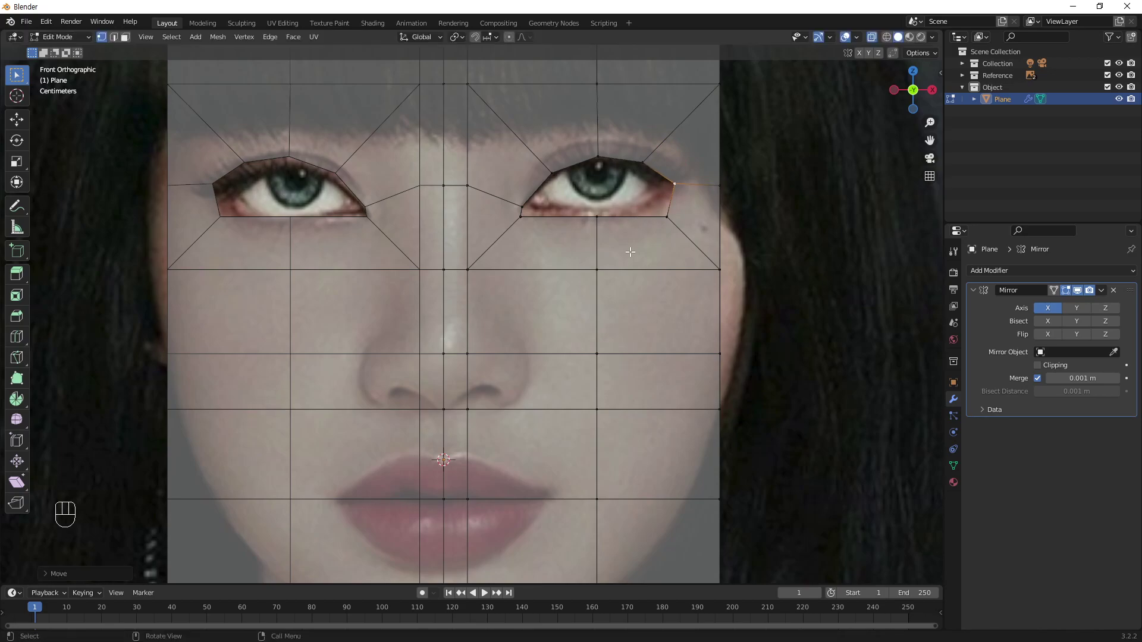
- Place the three lower-lid vertices on the lower eyelid line and refine the top eyelid vertices
key(g)
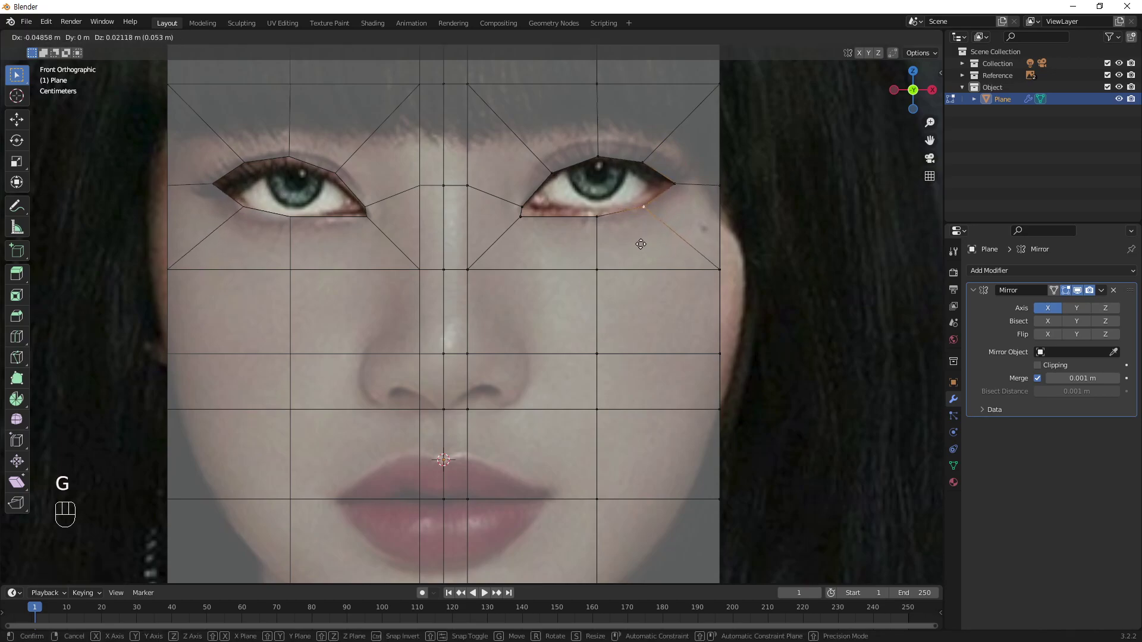
drag(641, 241, 607, 233)
key(g)
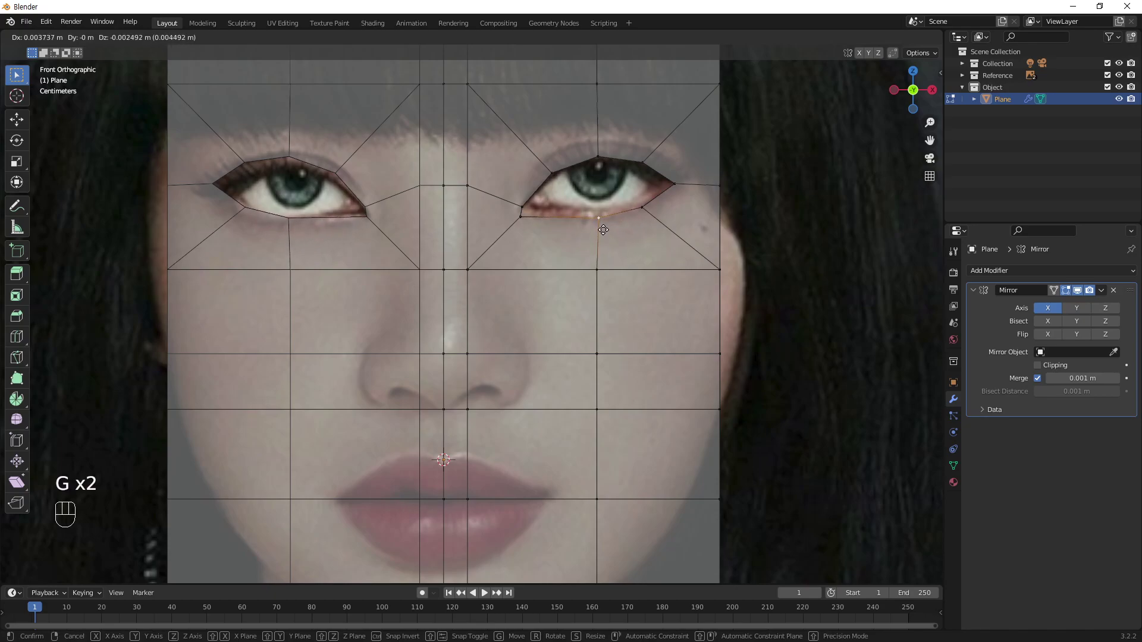
drag(605, 228, 537, 245)
key(g)
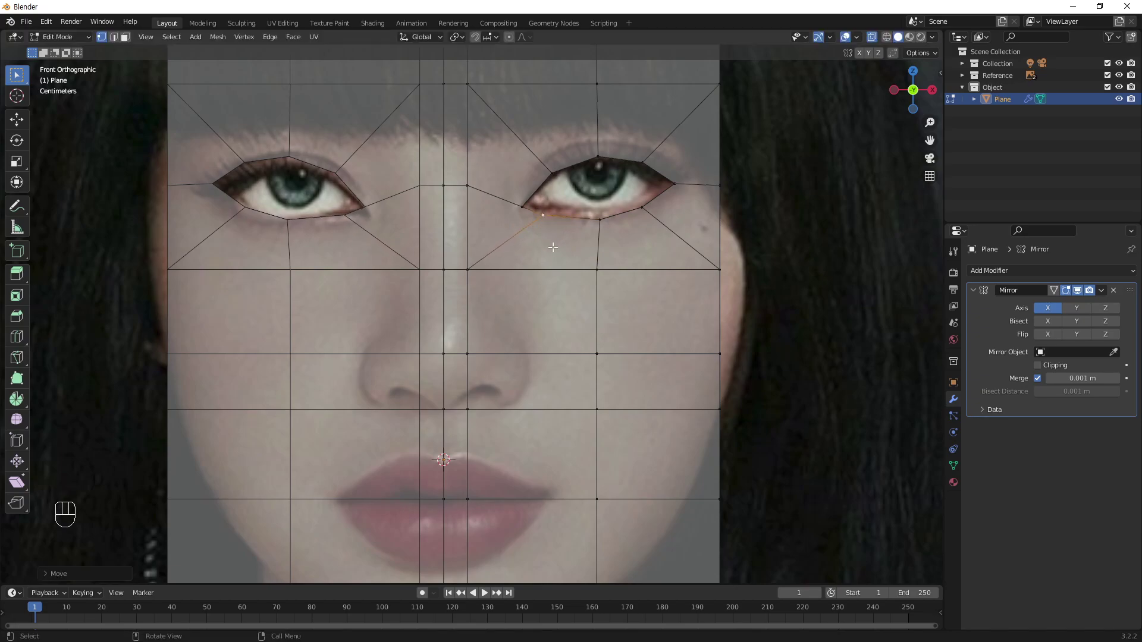
key(g)
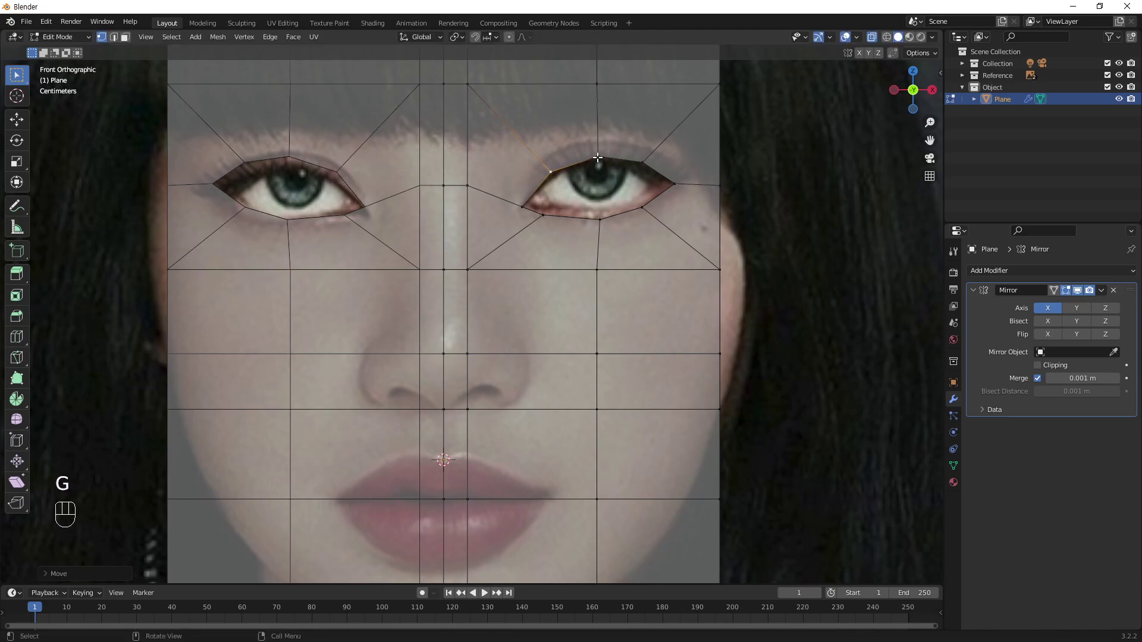
key(g)
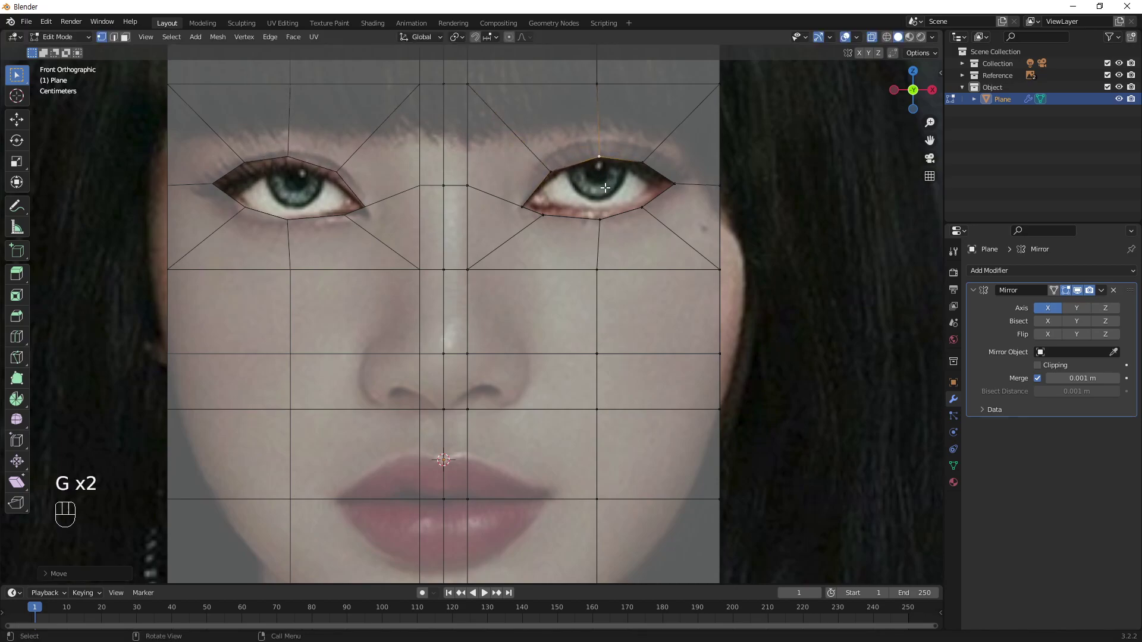
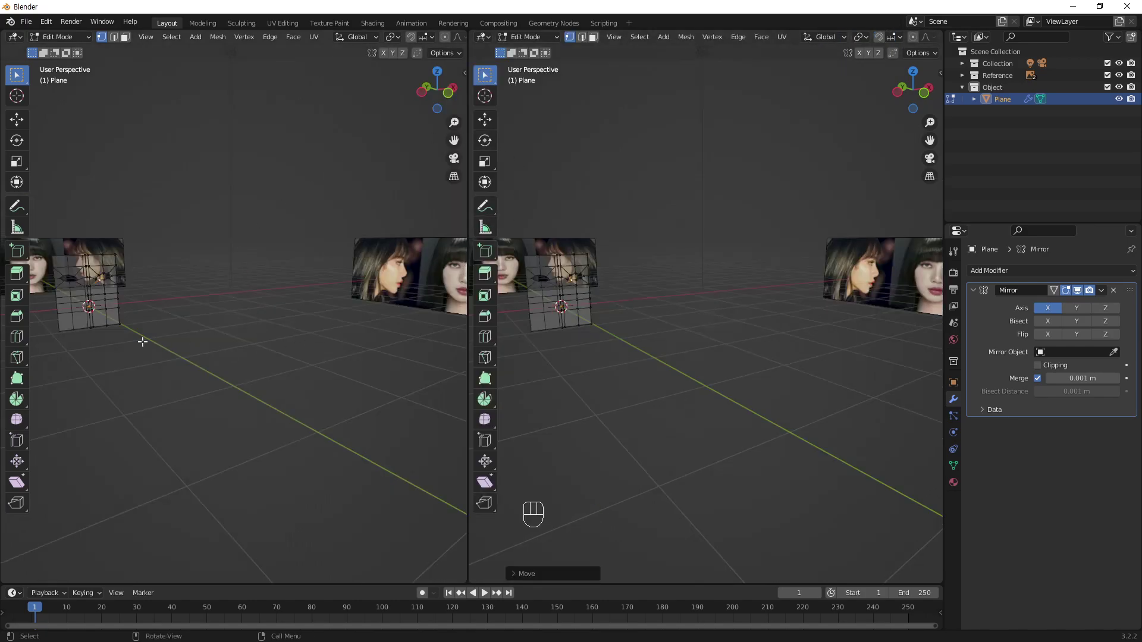
- Split the workspace into a front view of the mesh beside the side-profile reference and orbit the mesh
middle_click(255, 334)
middle_click(330, 287)
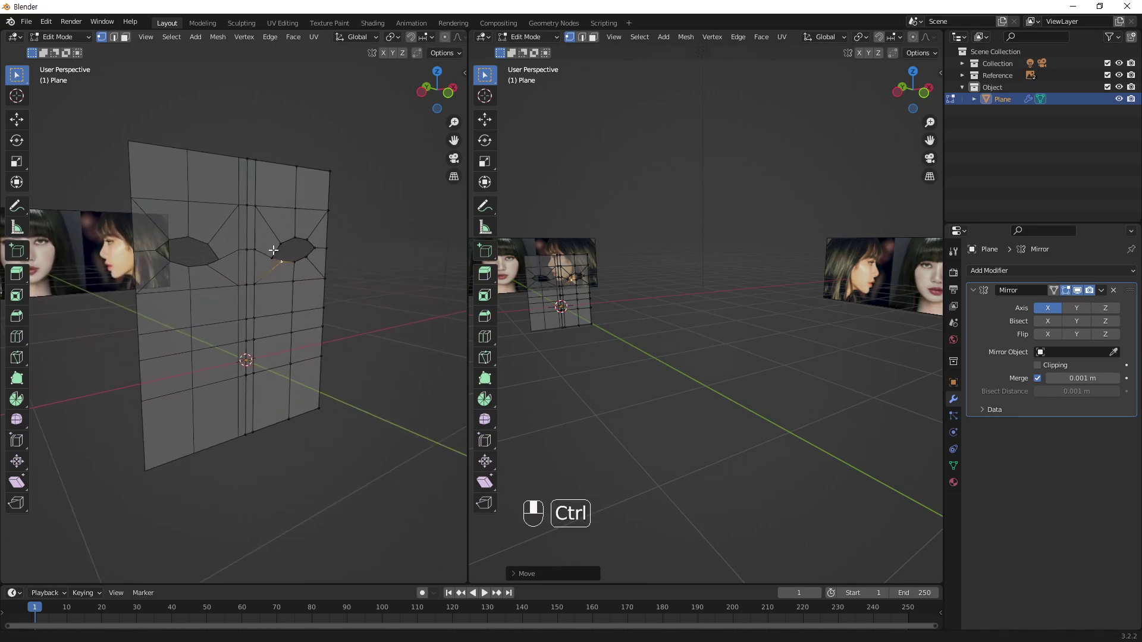
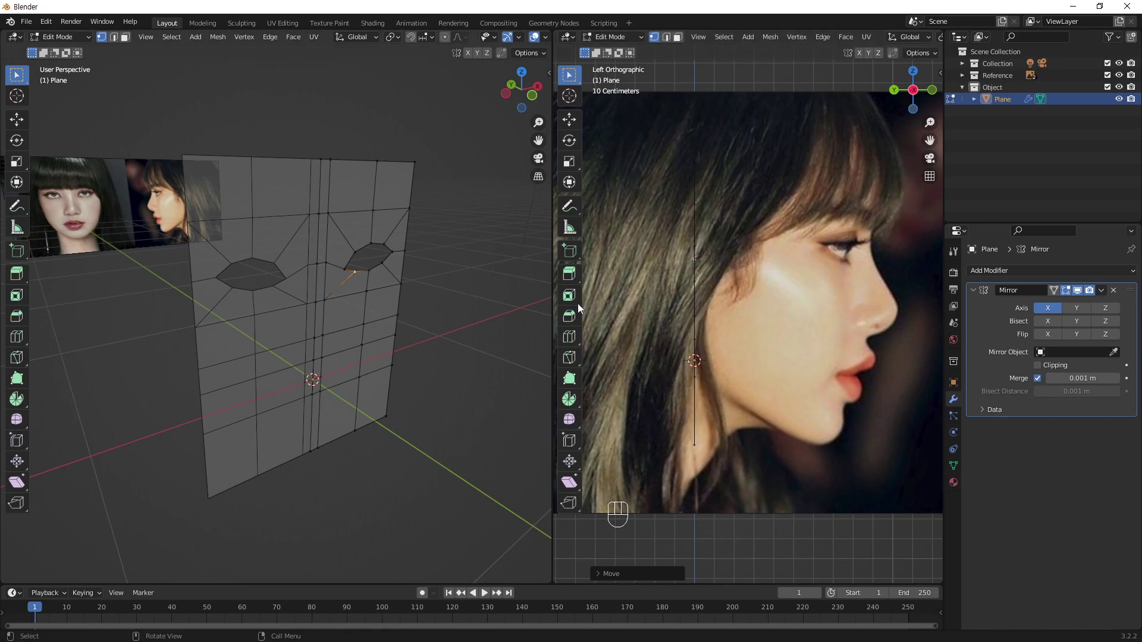
drag(360, 312, 393, 306)
drag(360, 328, 369, 310)
drag(423, 325, 547, 325)
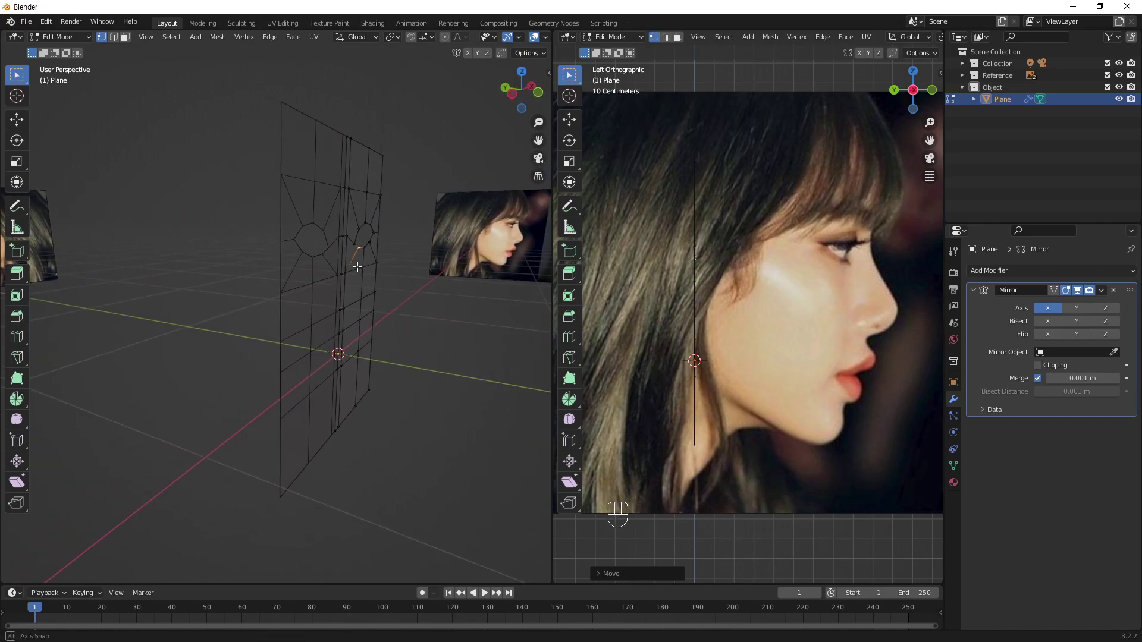
drag(291, 342, 298, 323)
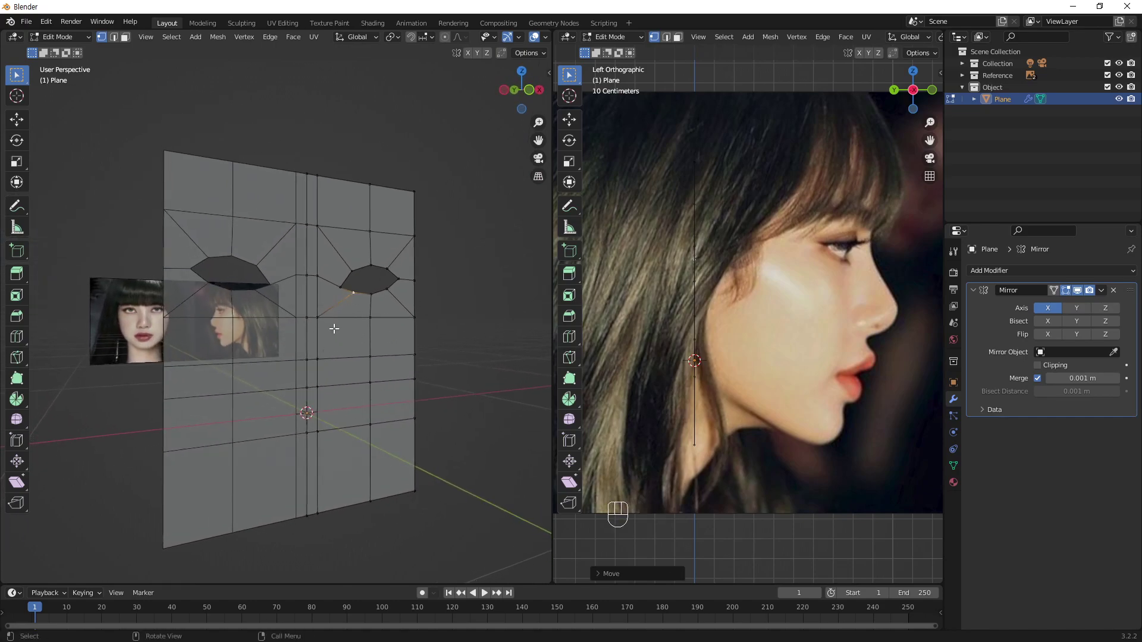
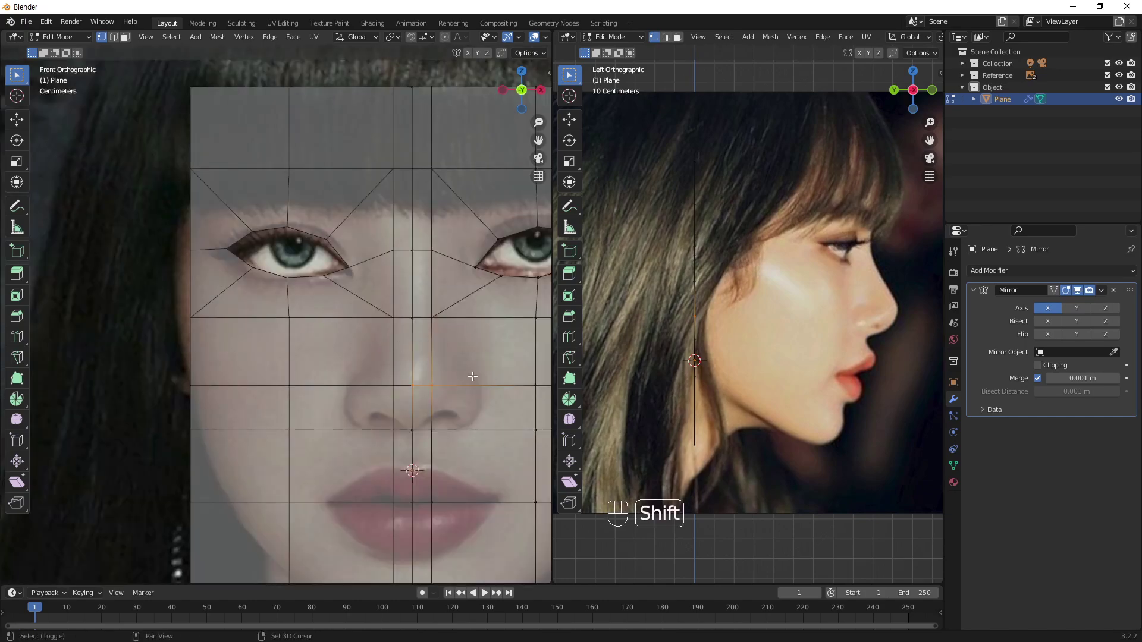
- Frame the whole face mesh and pull the nose row forward in depth to the profile's nose tip
drag(352, 320, 365, 300)
middle_click(370, 290)
drag(298, 323, 272, 332)
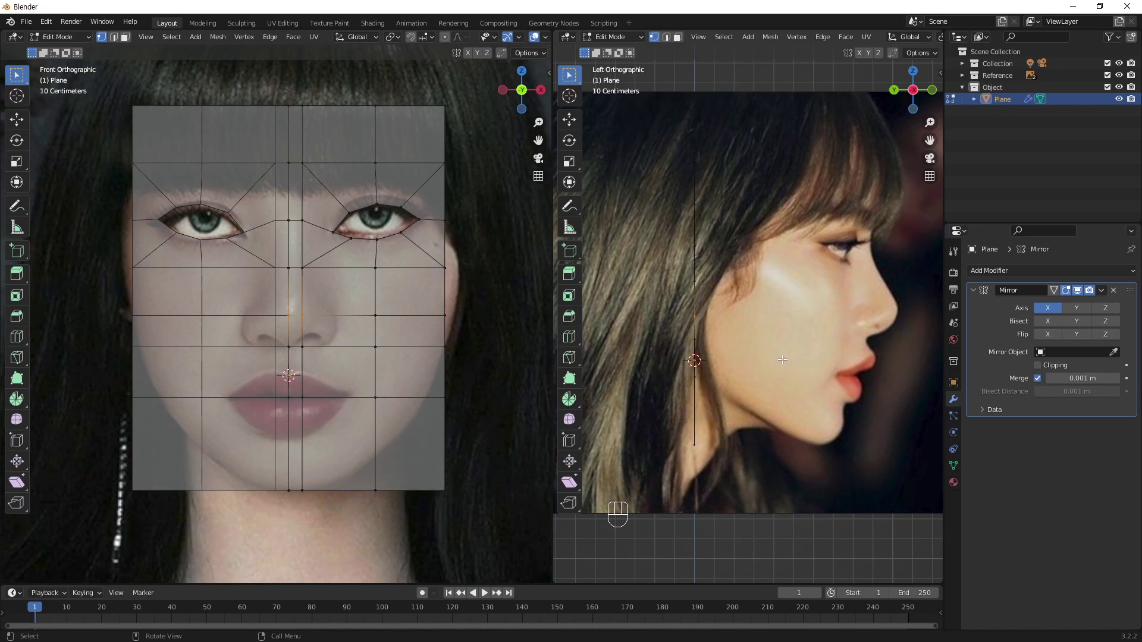
key(g)
key(y)
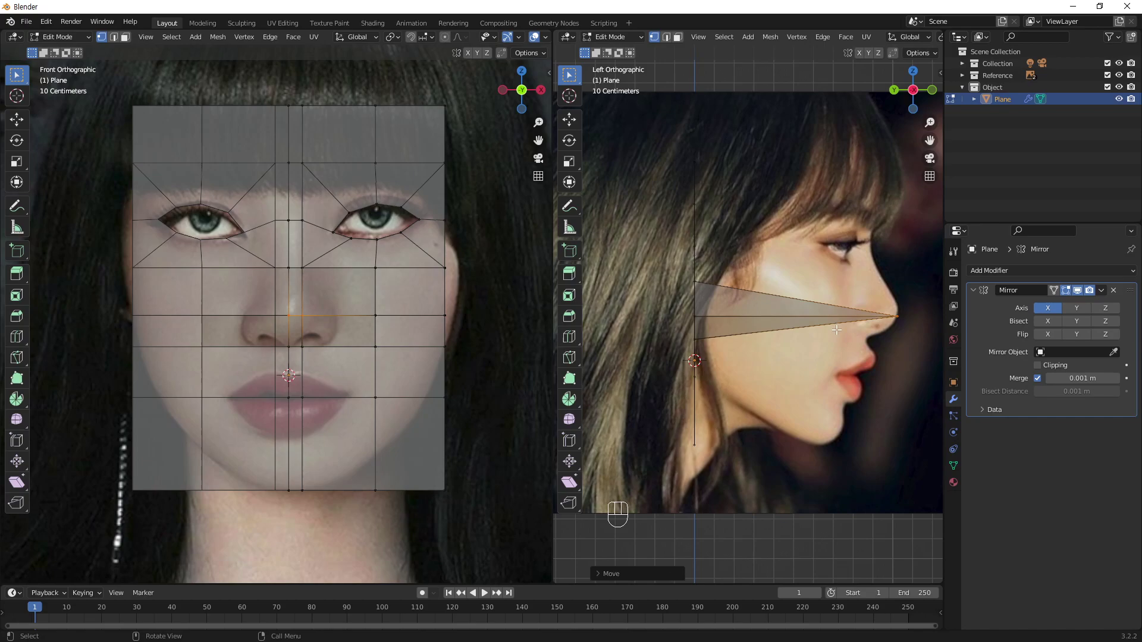
key(g)
key(y)
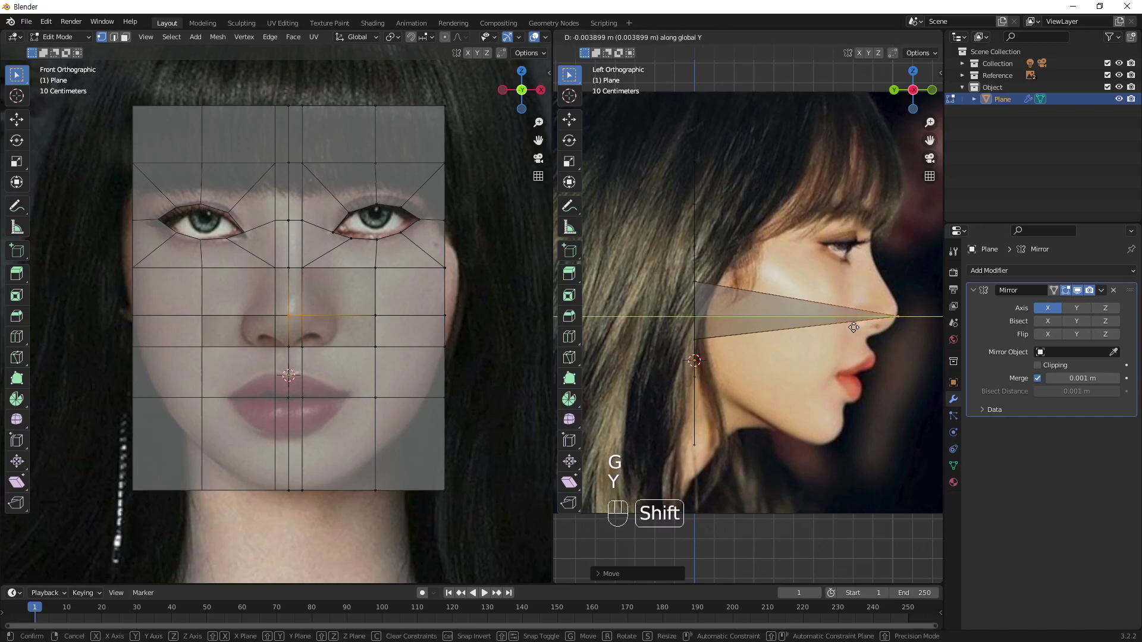
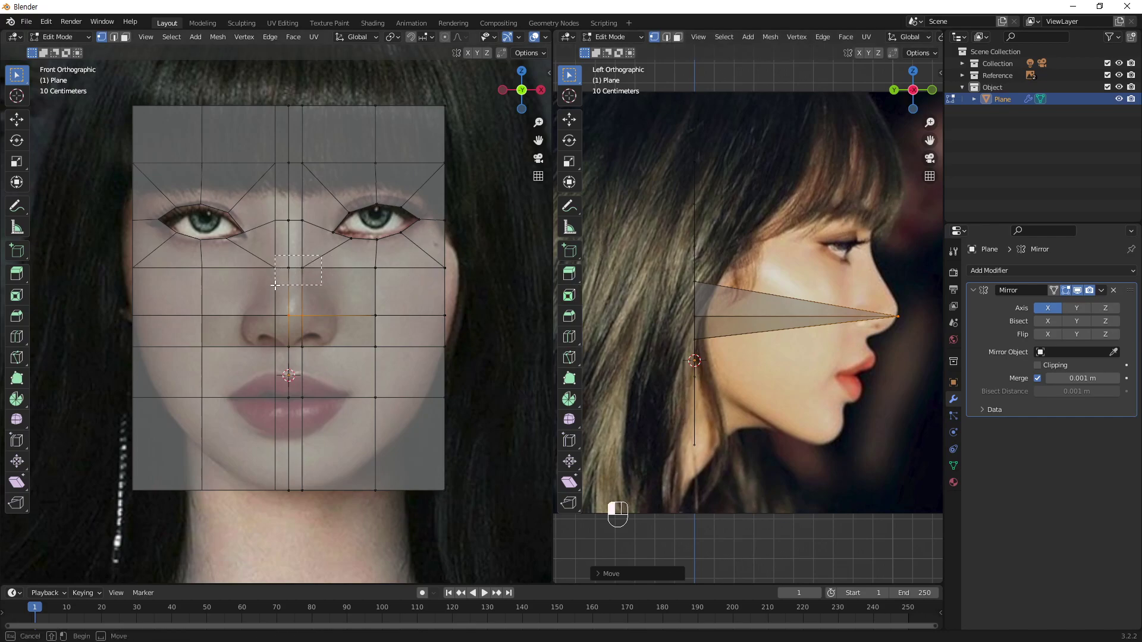
- Move the eye-level, brow and top forehead rows in depth (G, Y) to follow the side profile
key(g)
key(y)
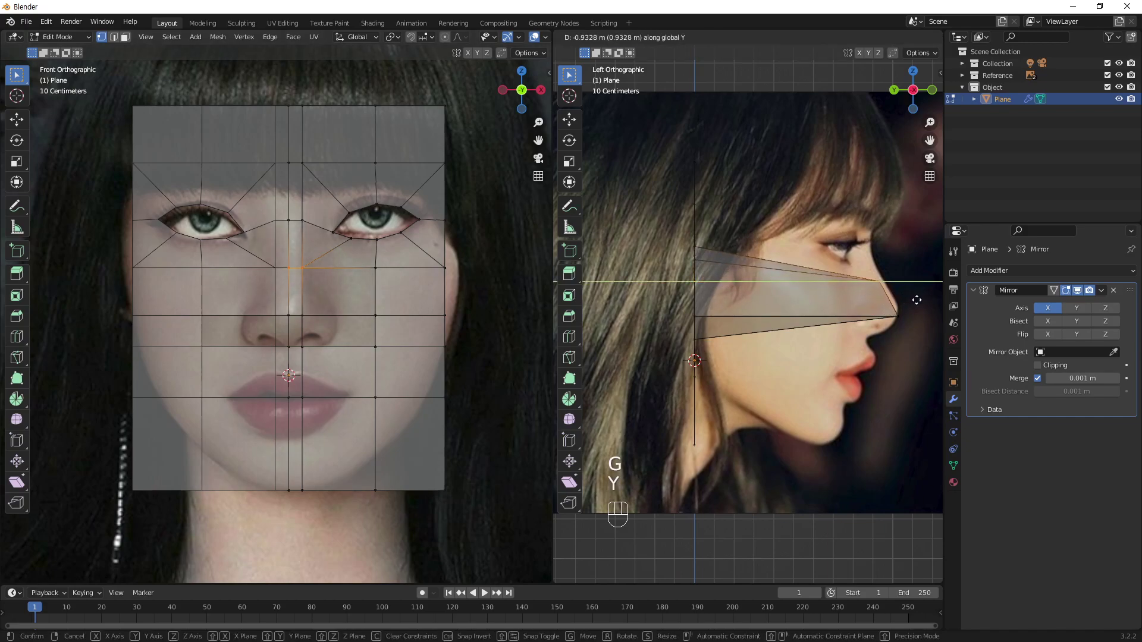
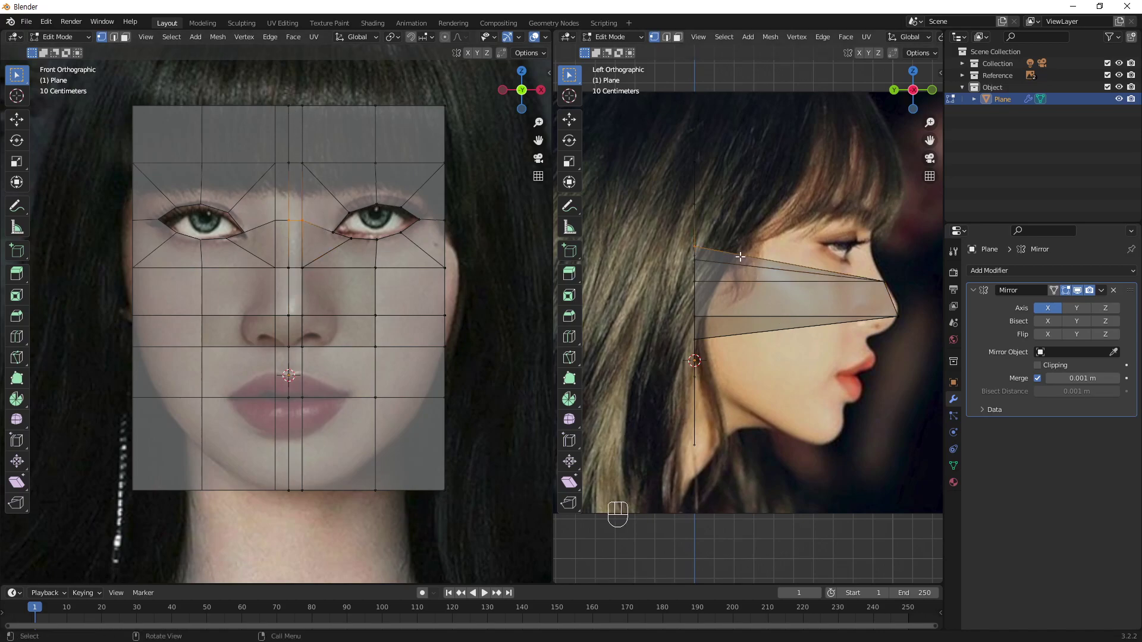
key(g)
key(y)
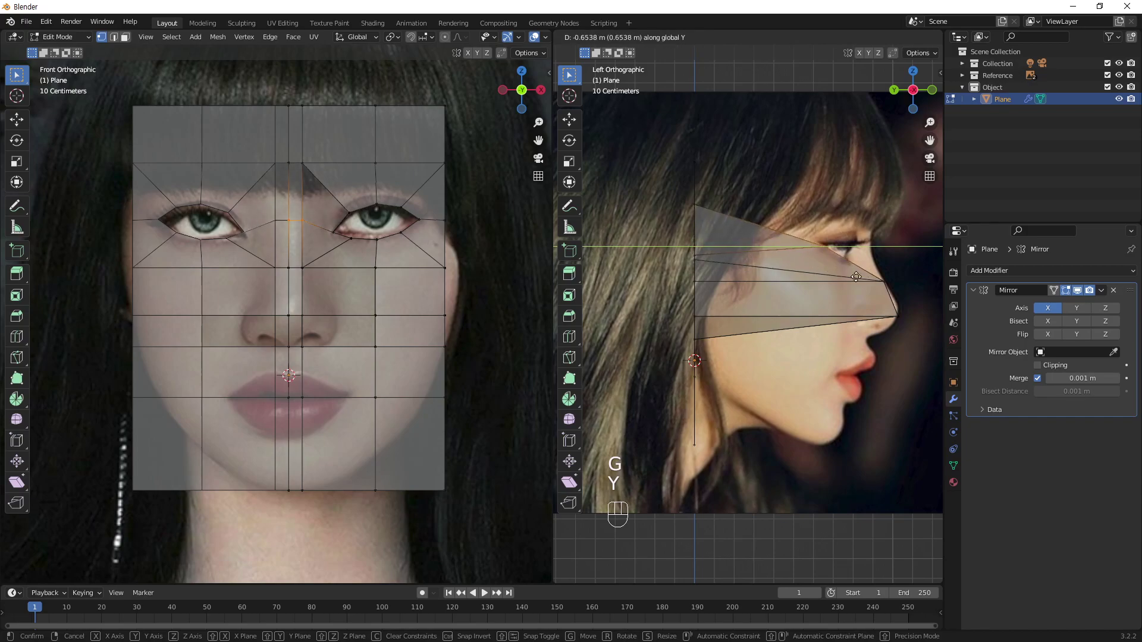
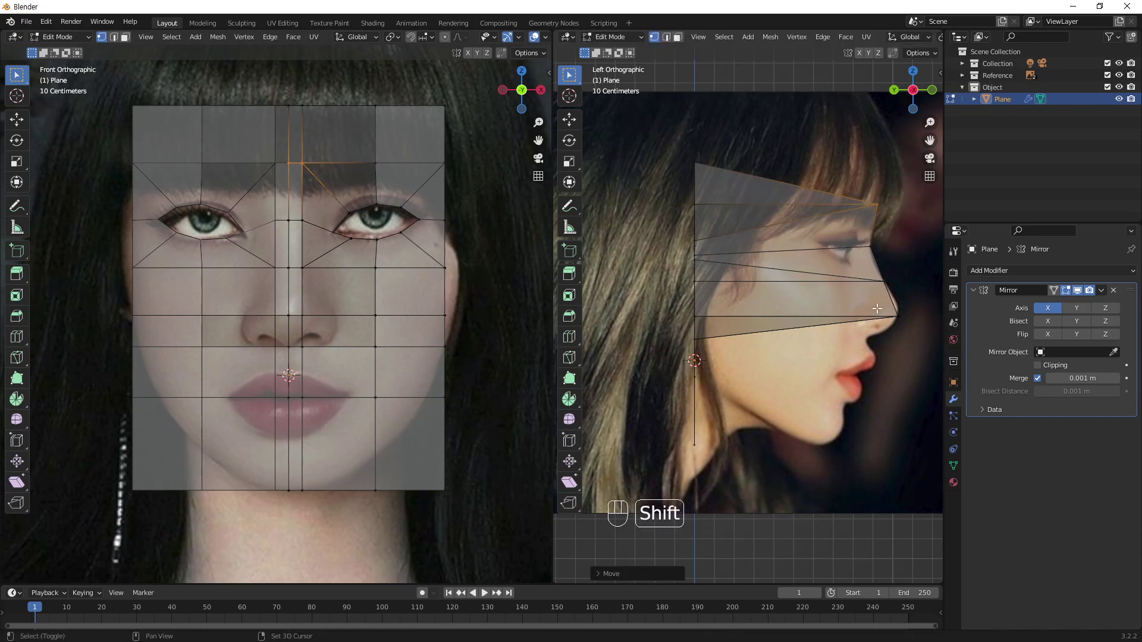
click(276, 121)
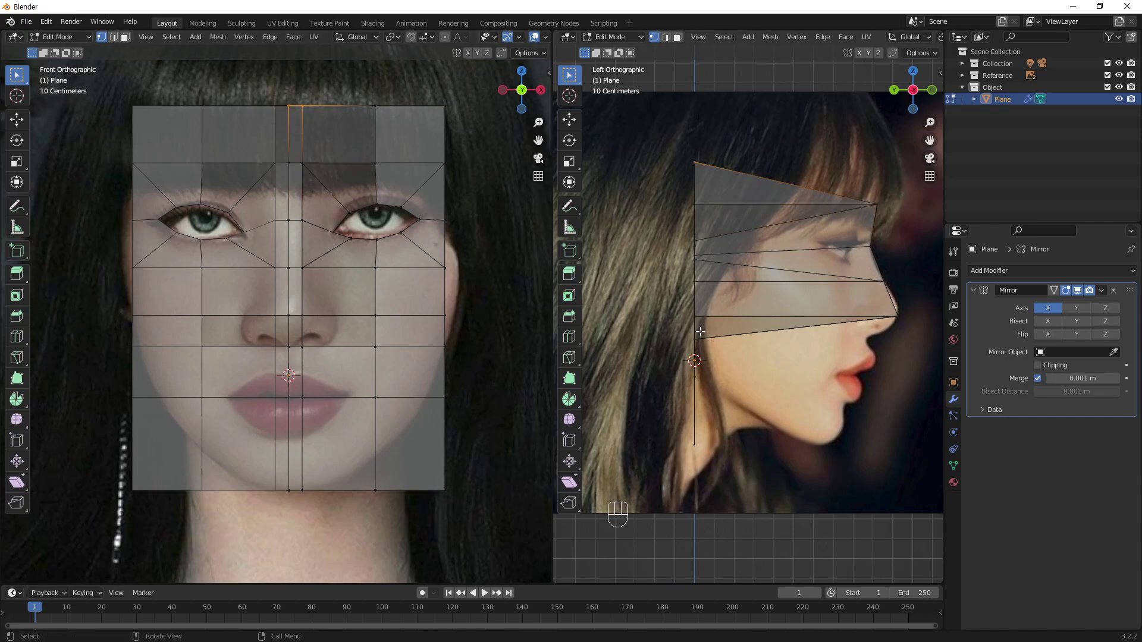
key(g)
key(y)
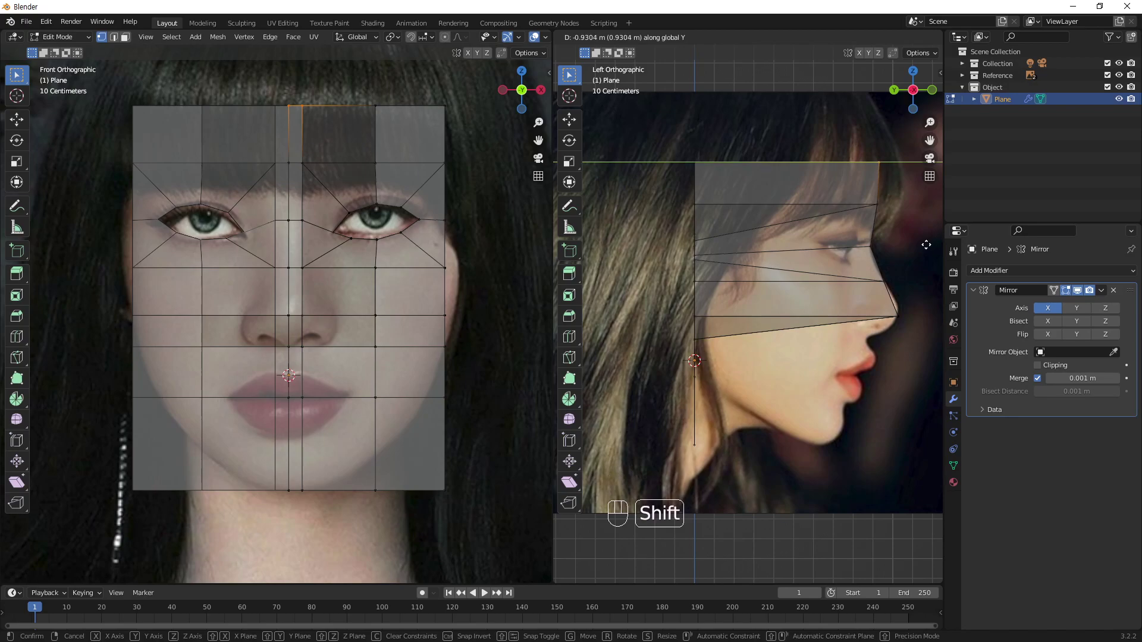
click(925, 243)
- Push the upper-lip row forward in depth and readjust nearby rows to the profile's lips
click(273, 360)
key(g)
key(y)
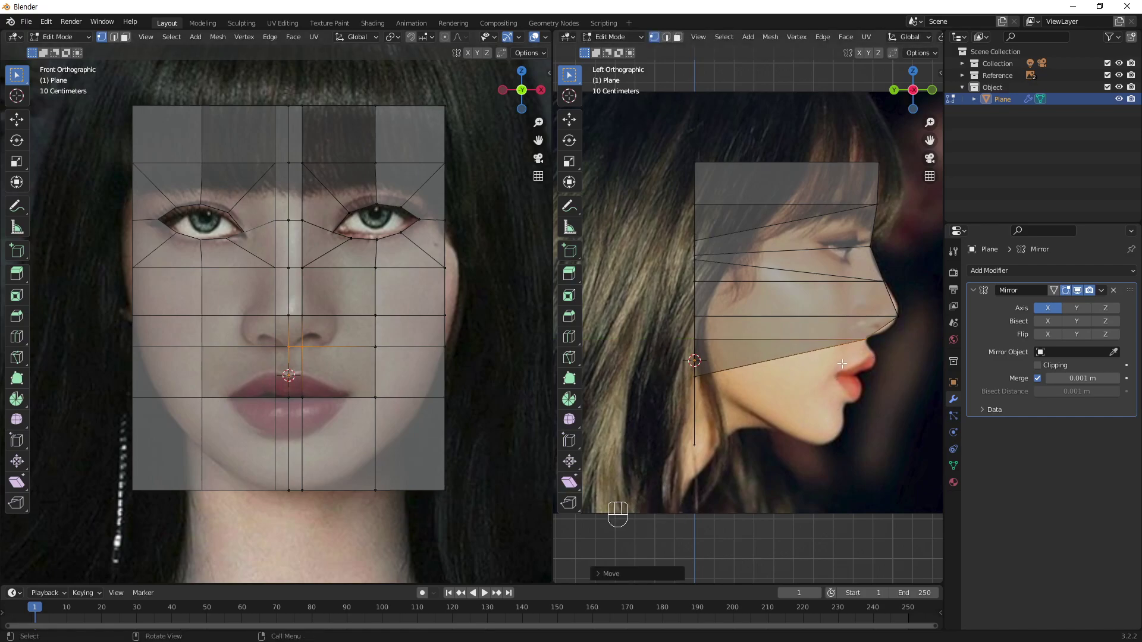
key(g)
key(y)
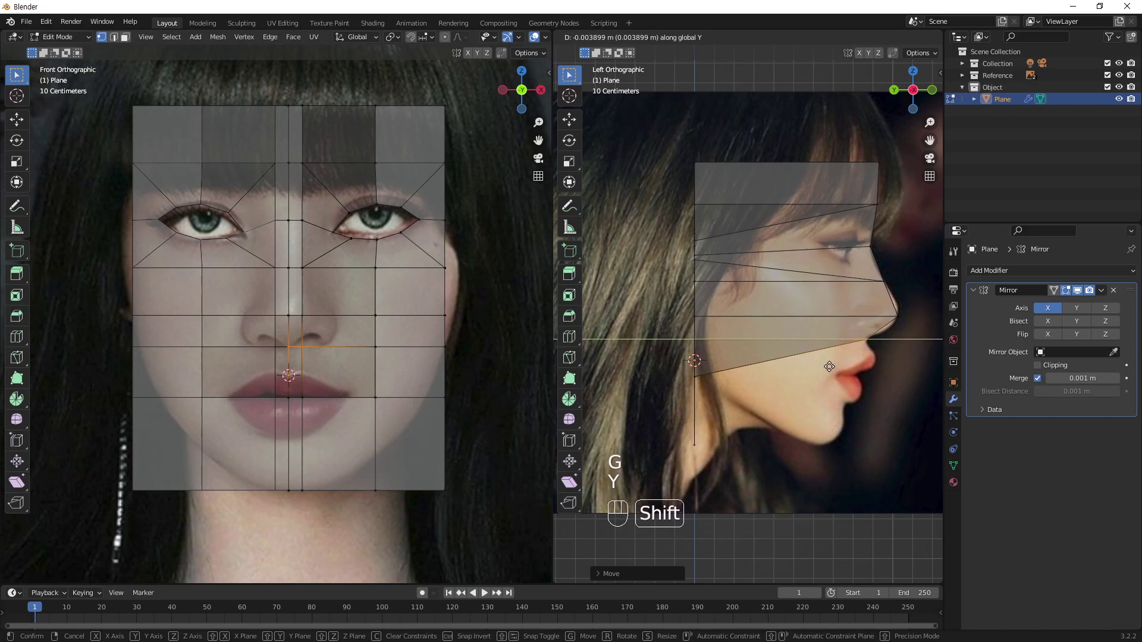
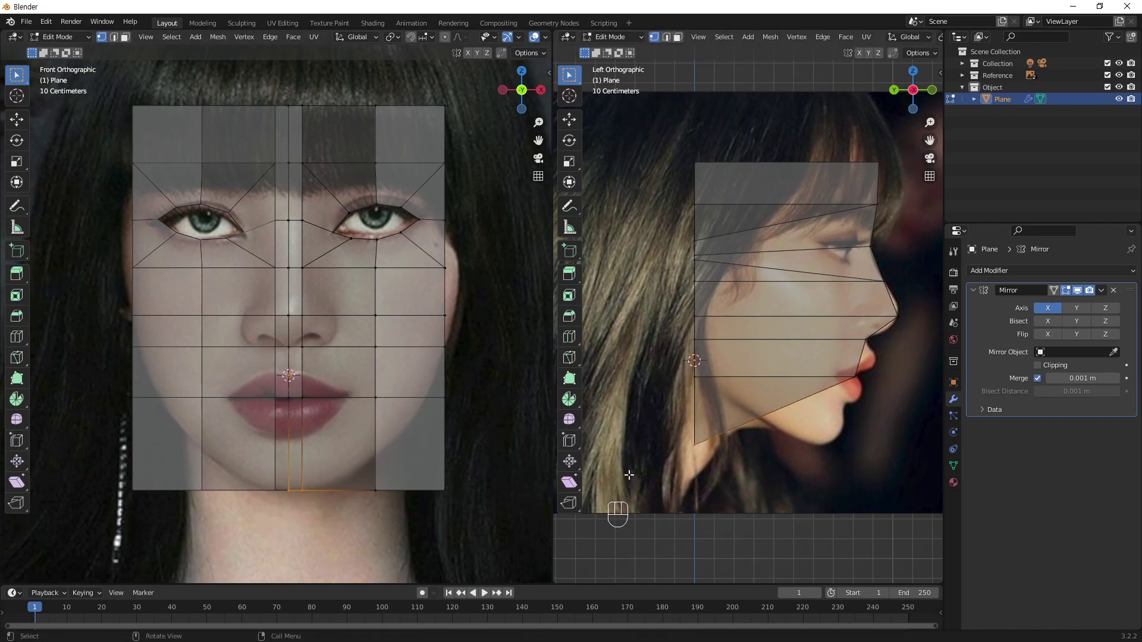
key(g)
key(y)
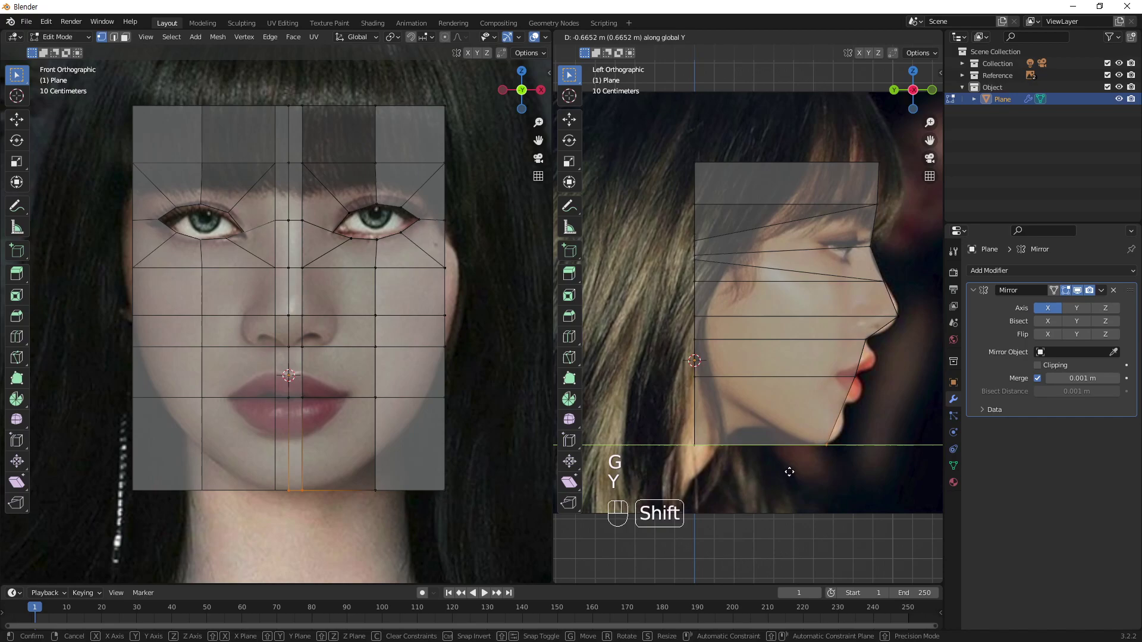
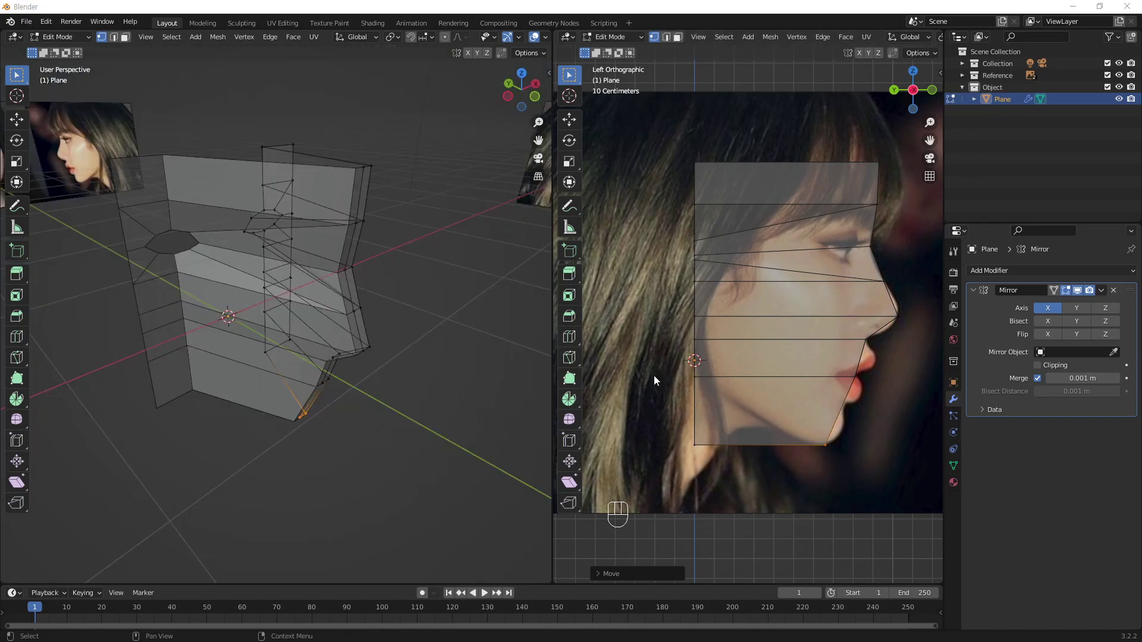
- Extrude the eye loop into a new ring of faces, scale it out over brow and cheek, and fit it to the front reference
drag(202, 262, 114, 229)
drag(368, 252, 324, 265)
middle_click(389, 265)
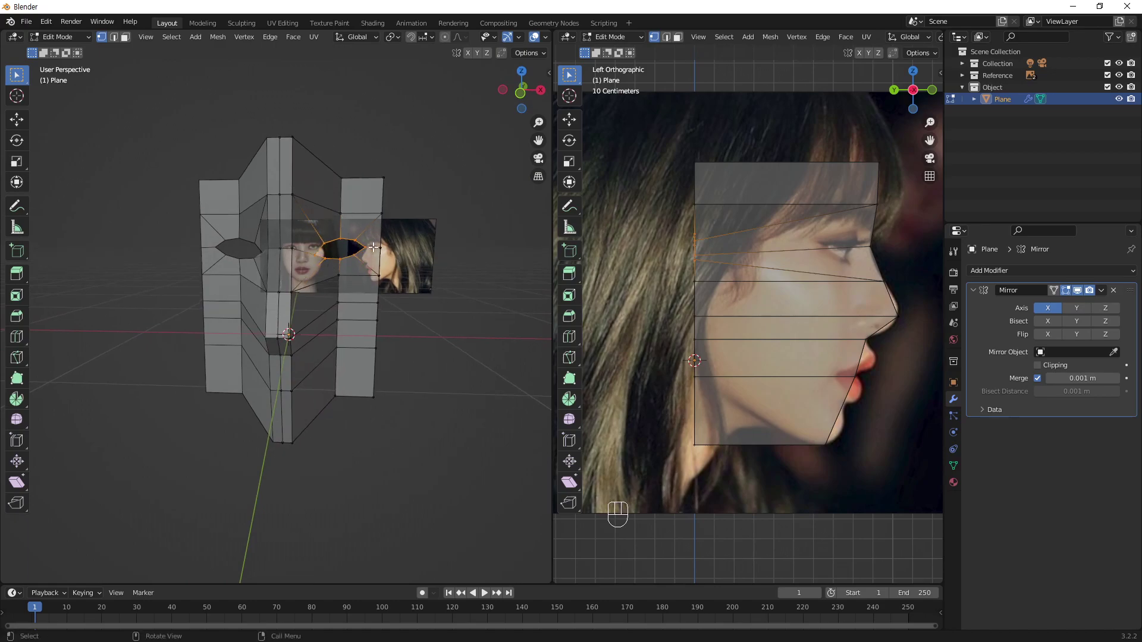
middle_click(404, 202)
drag(412, 218, 323, 235)
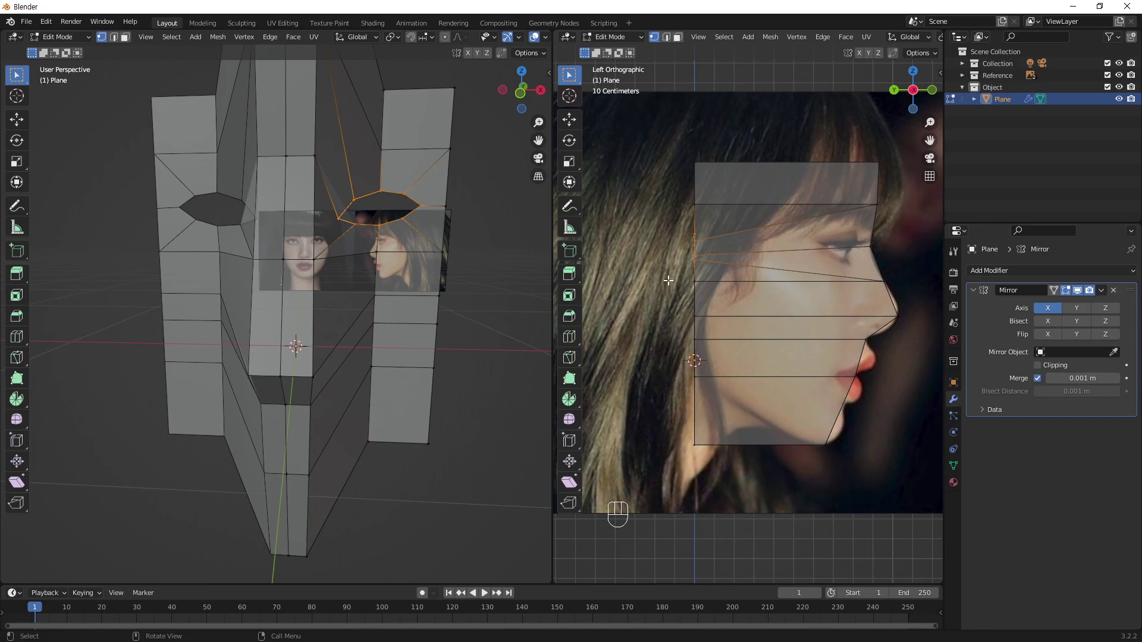
key(g)
key(y)
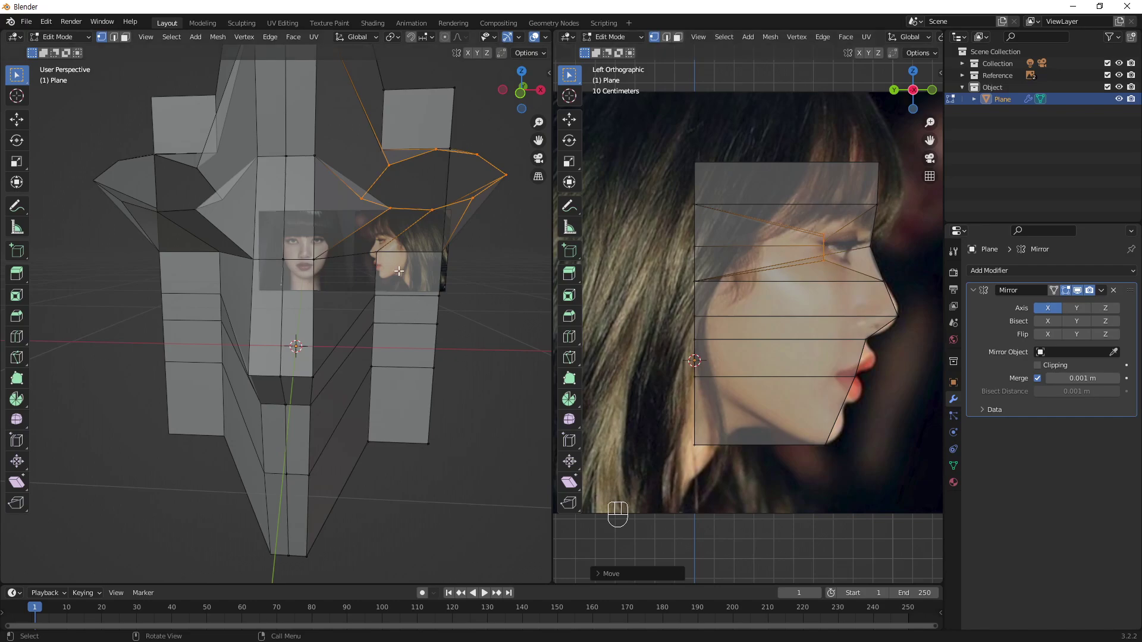
drag(364, 266, 352, 274)
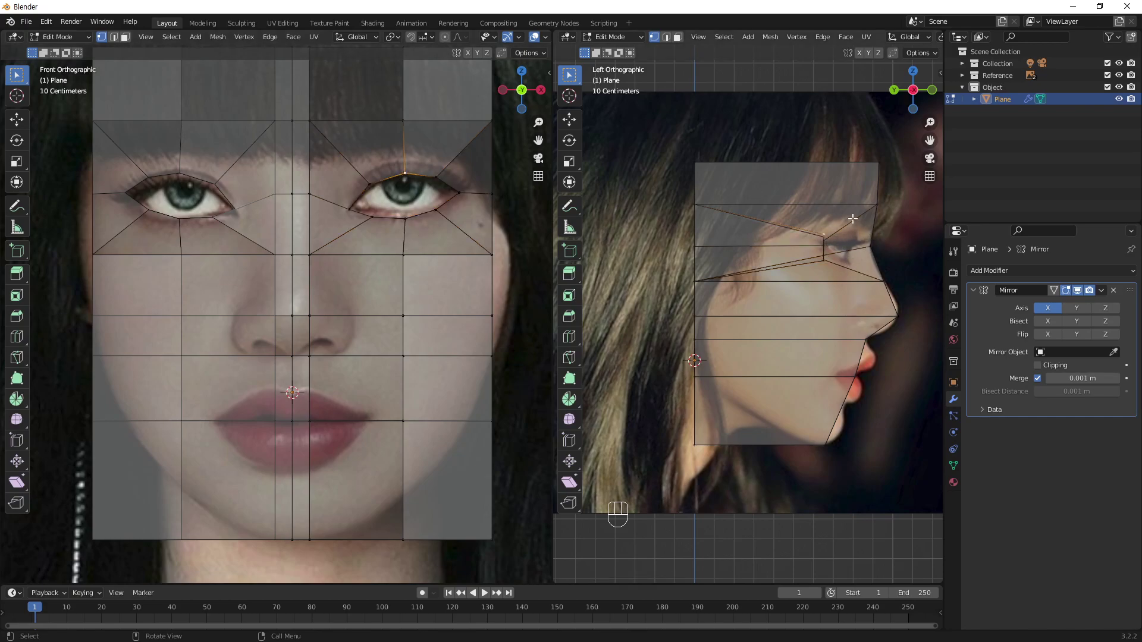
- Zoom the side view onto the eye and move the upper, middle and lower eye-ring vertices in depth along the eyelid curve
drag(816, 244, 746, 259)
drag(801, 251, 826, 205)
drag(783, 224, 758, 239)
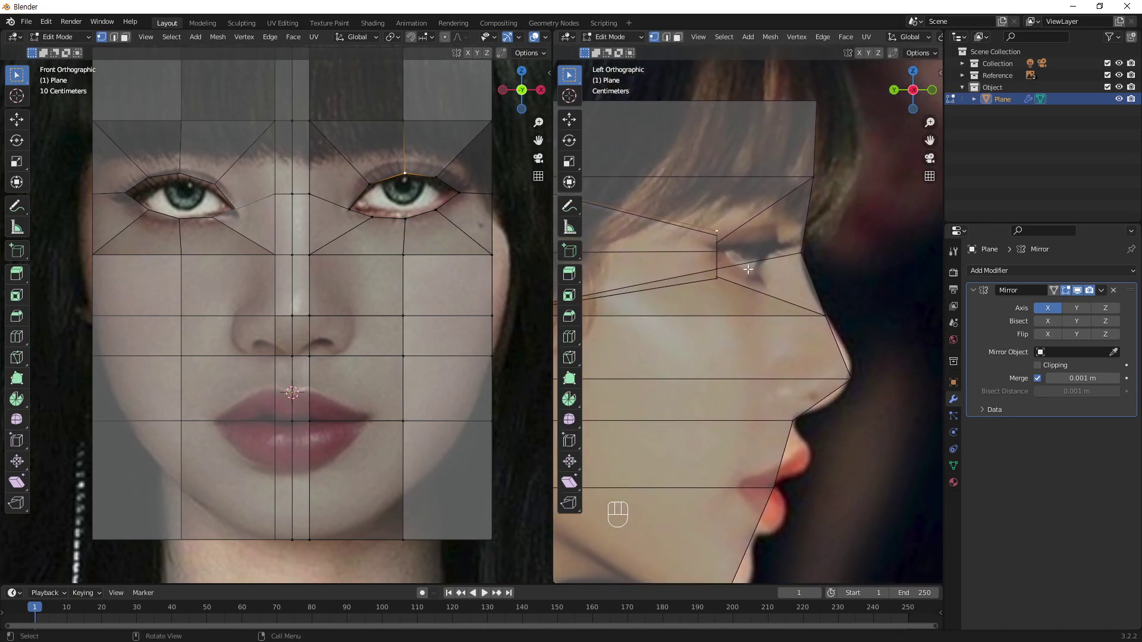
key(g)
key(y)
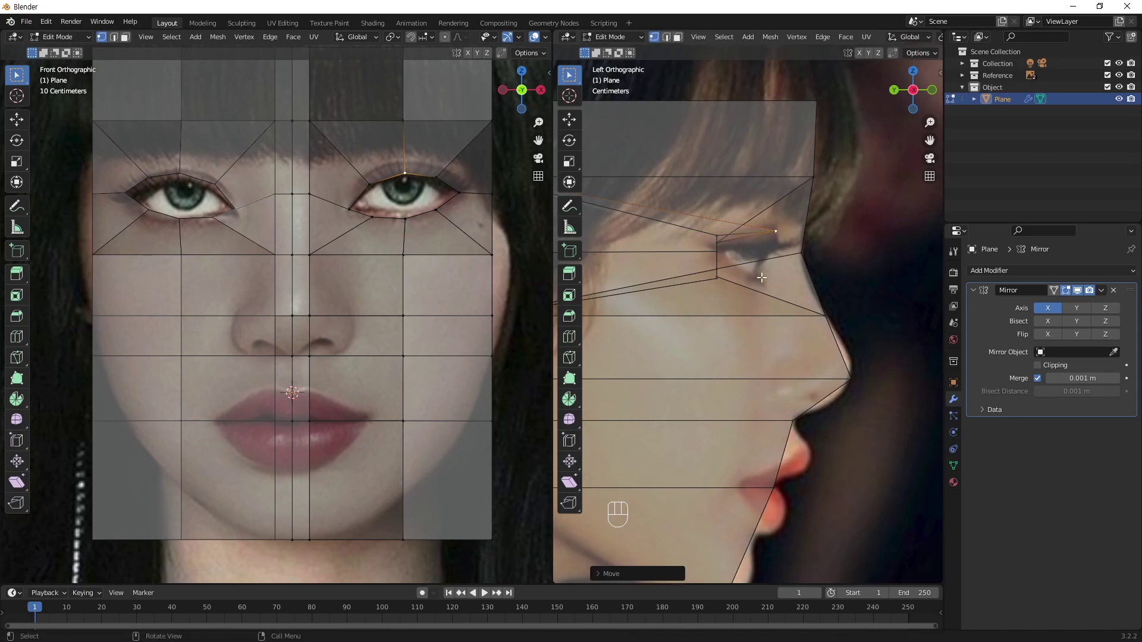
key(g)
key(y)
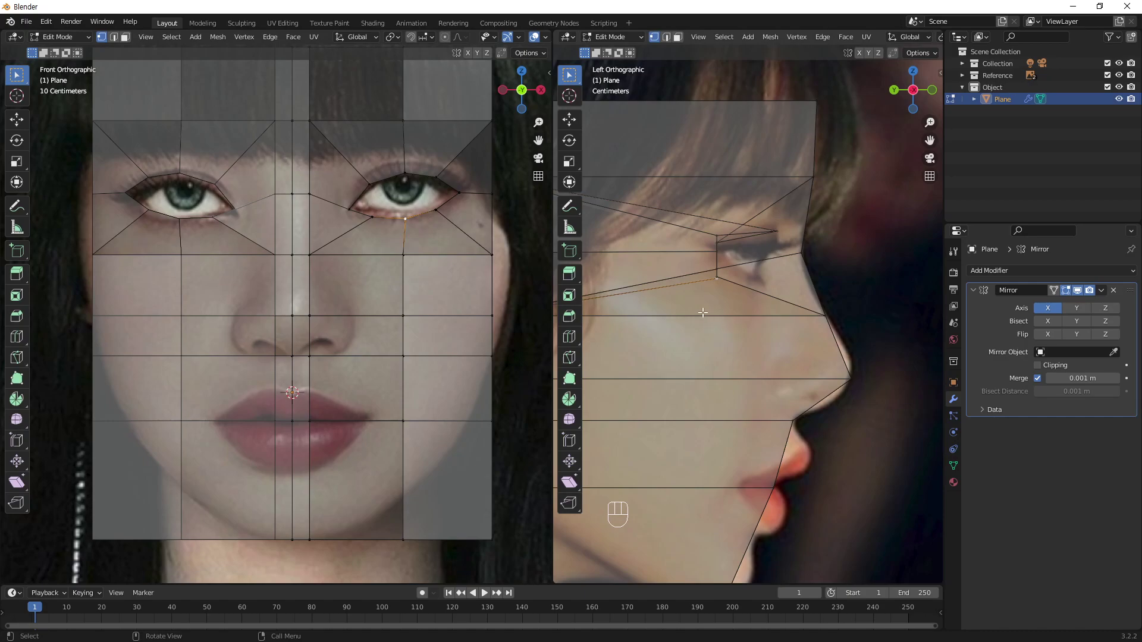
key(g)
key(y)
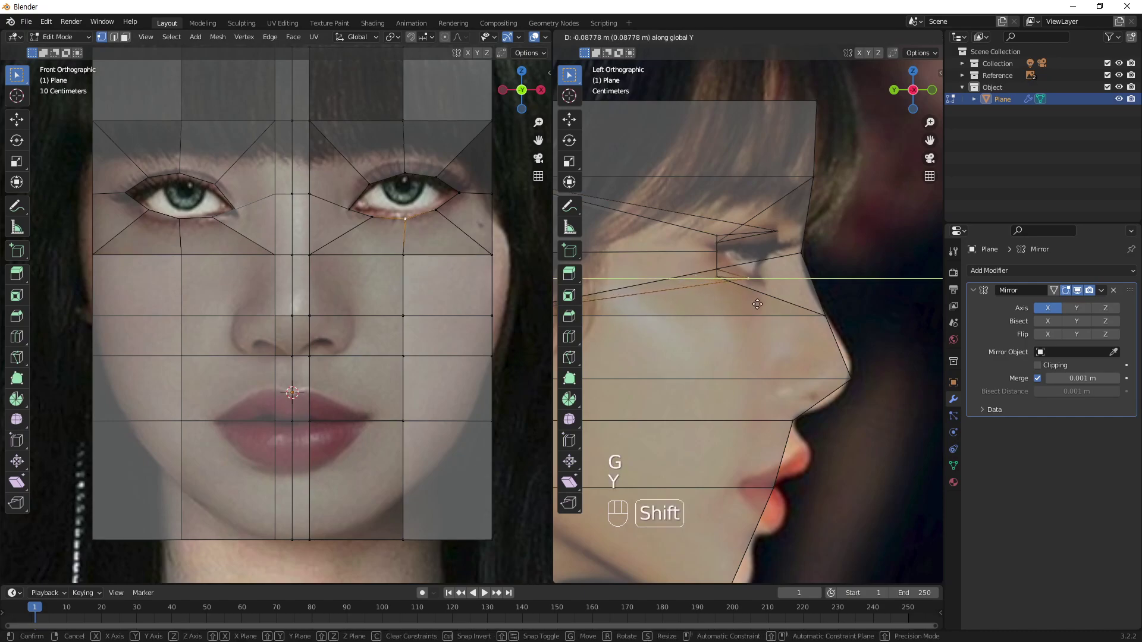
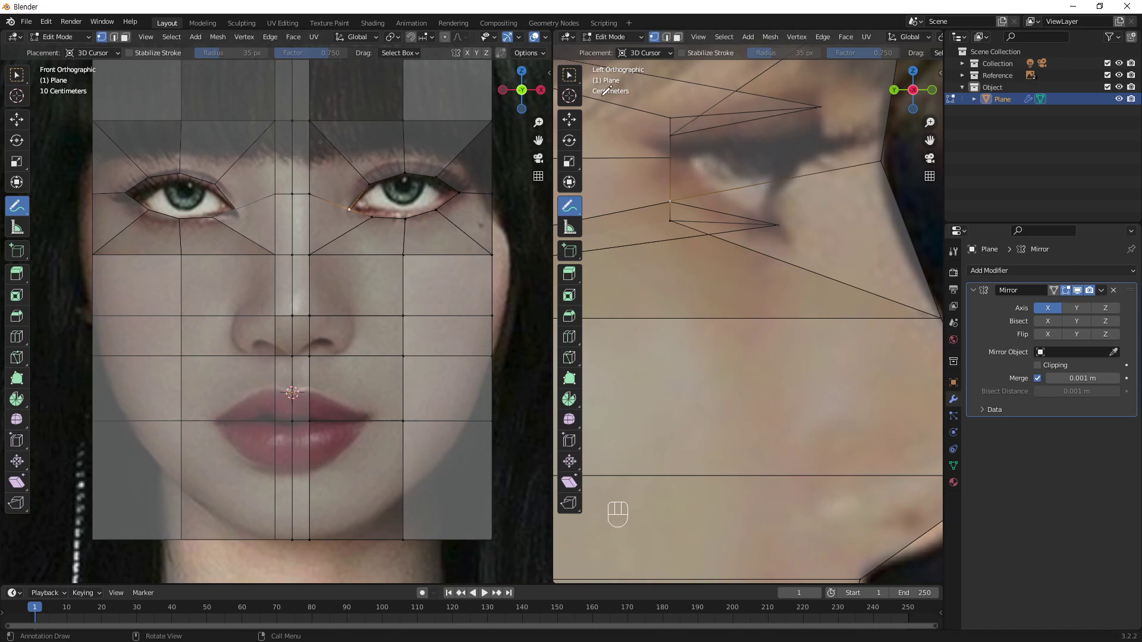
- Shift the eye corner vertex in depth so the side profile shows a pointed eye opening
key(w)
key(g)
key(y)
click(782, 272)
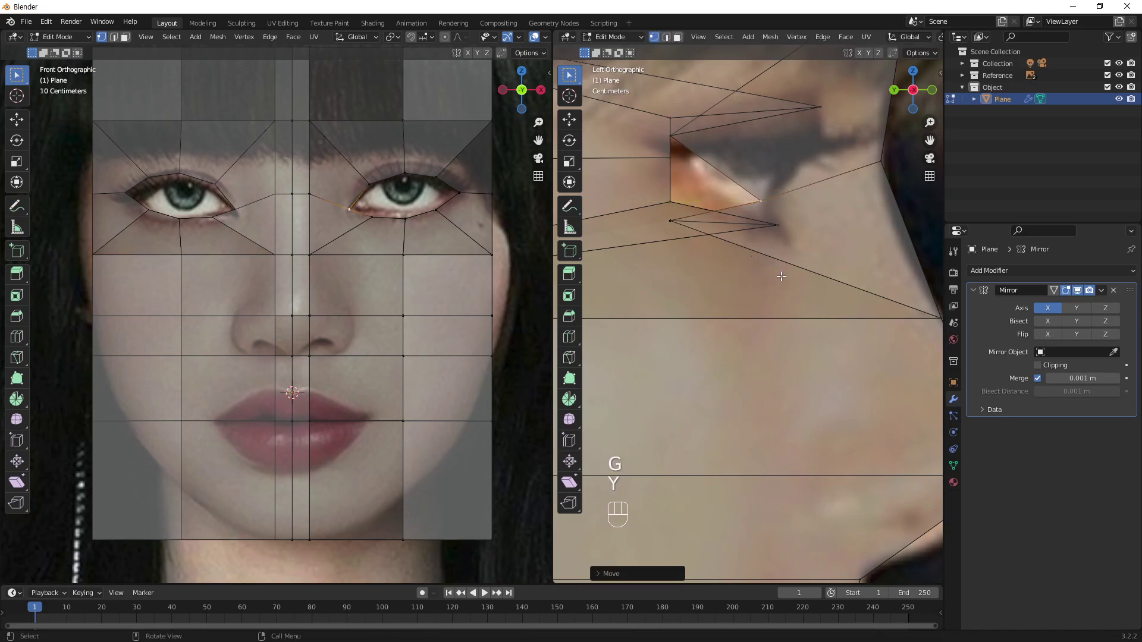
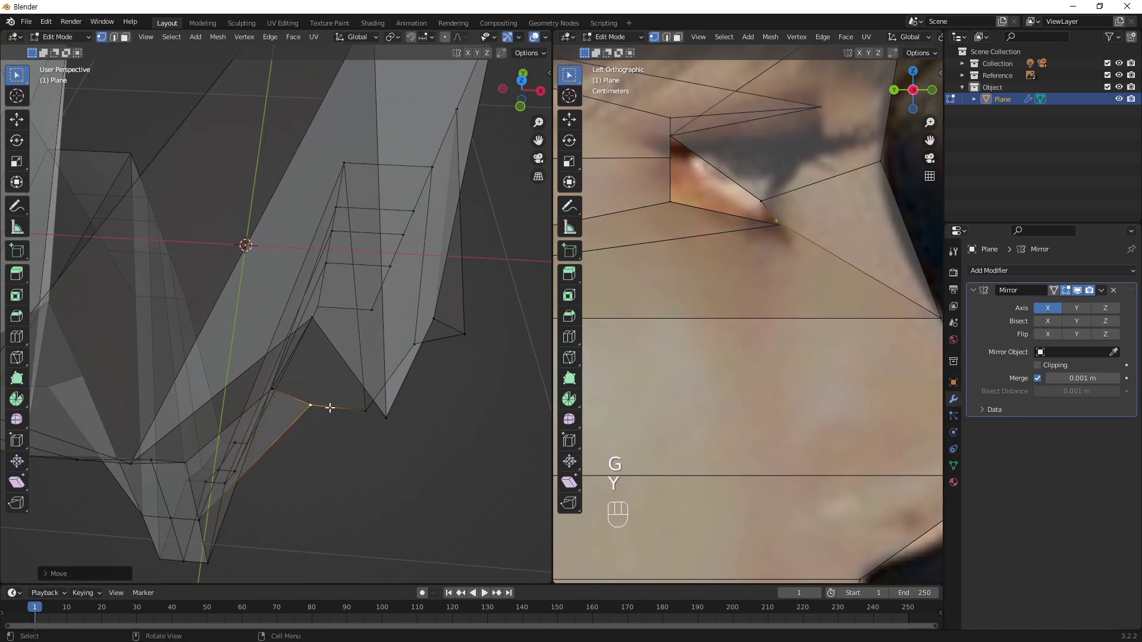
- Move the upper eyelid and brow vertices in depth, widening the eye opening over the side reference
drag(372, 338, 360, 337)
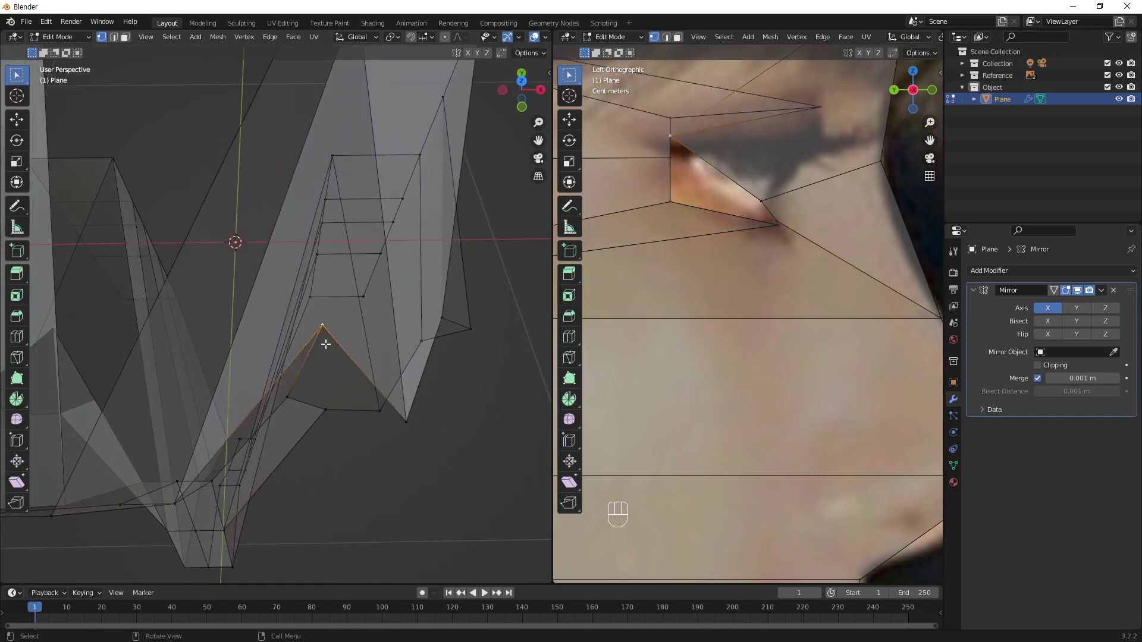
middle_click(386, 402)
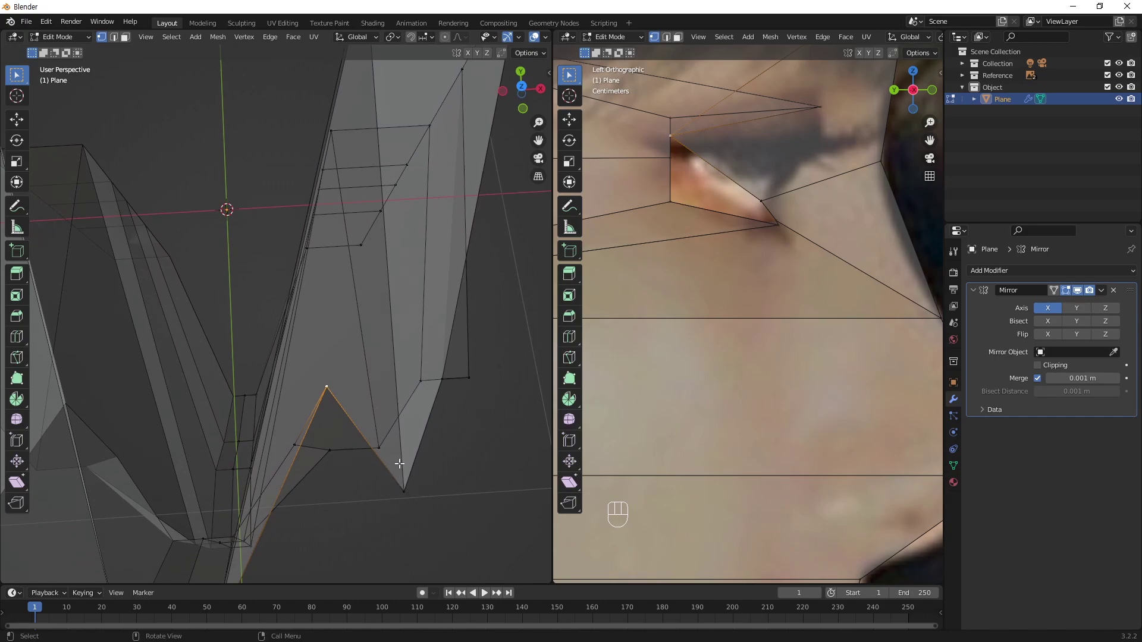
key(g)
key(y)
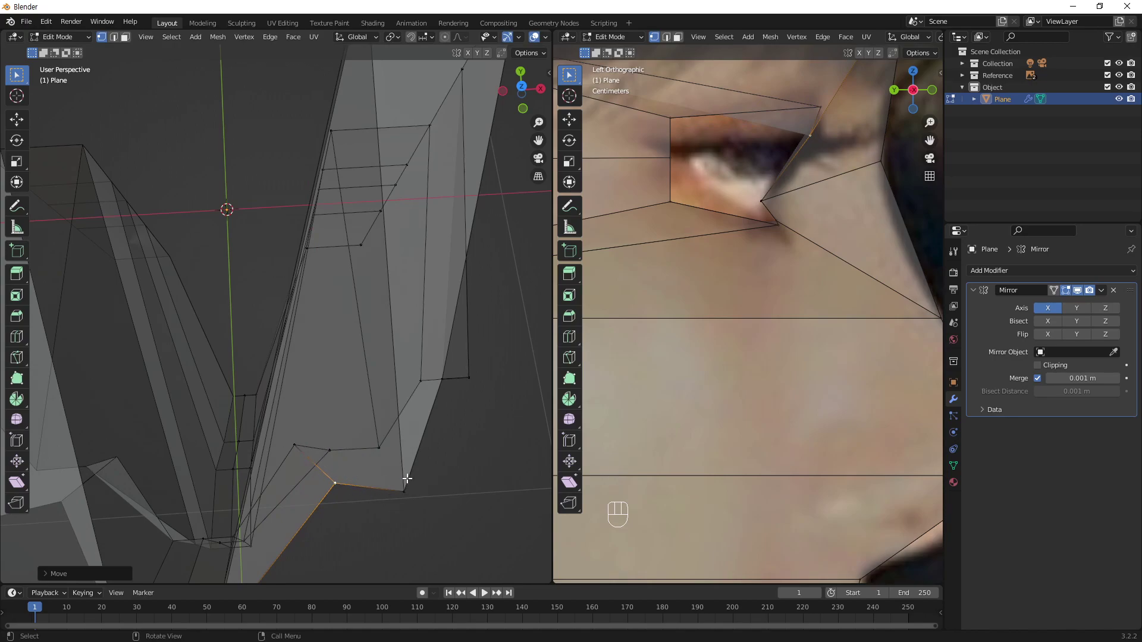
drag(389, 361, 213, 421)
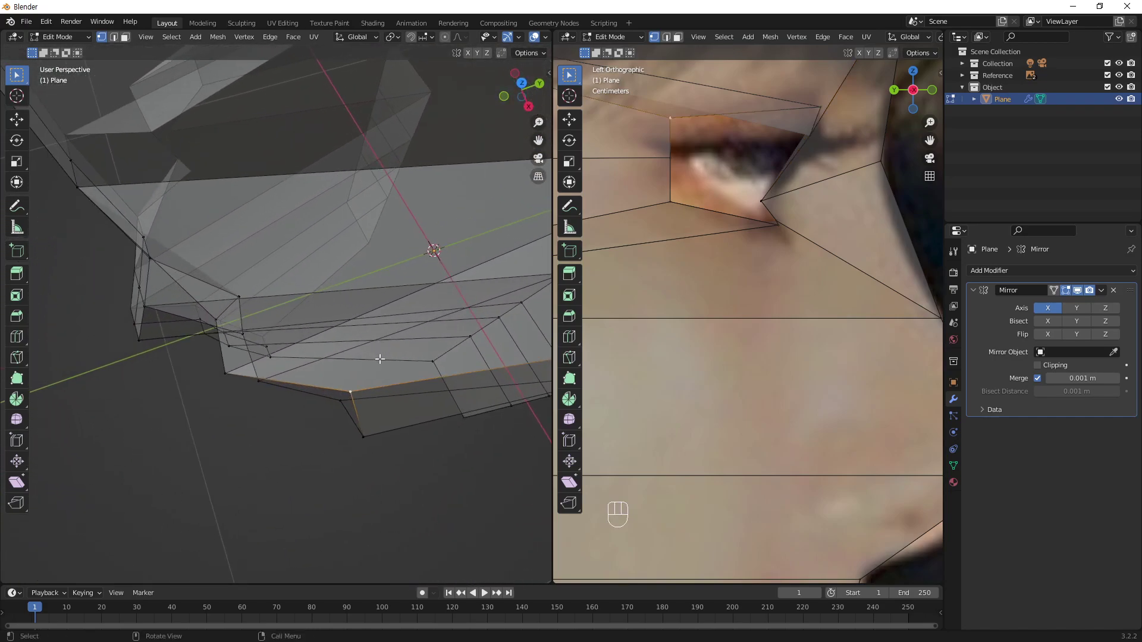
key(g)
key(y)
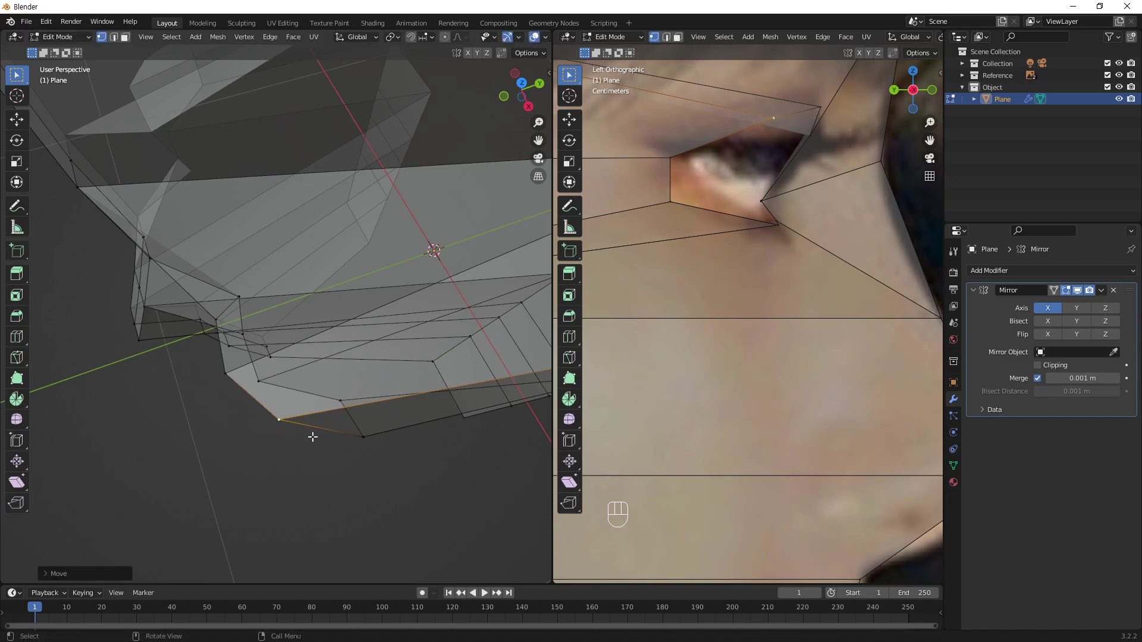
key(g)
key(y)
- Check the cheek edge from the top view, sketch an annotation curve of the intended rounding, and return to perspective
drag(346, 386, 453, 412)
middle_click(389, 356)
drag(404, 368, 481, 337)
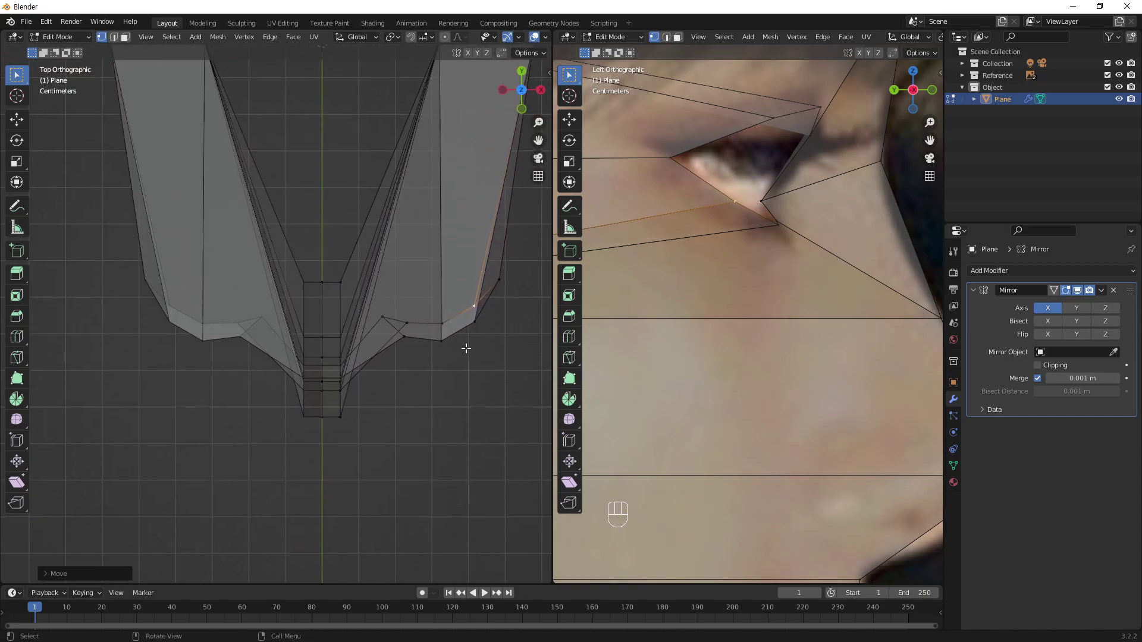
middle_click(409, 352)
click(24, 217)
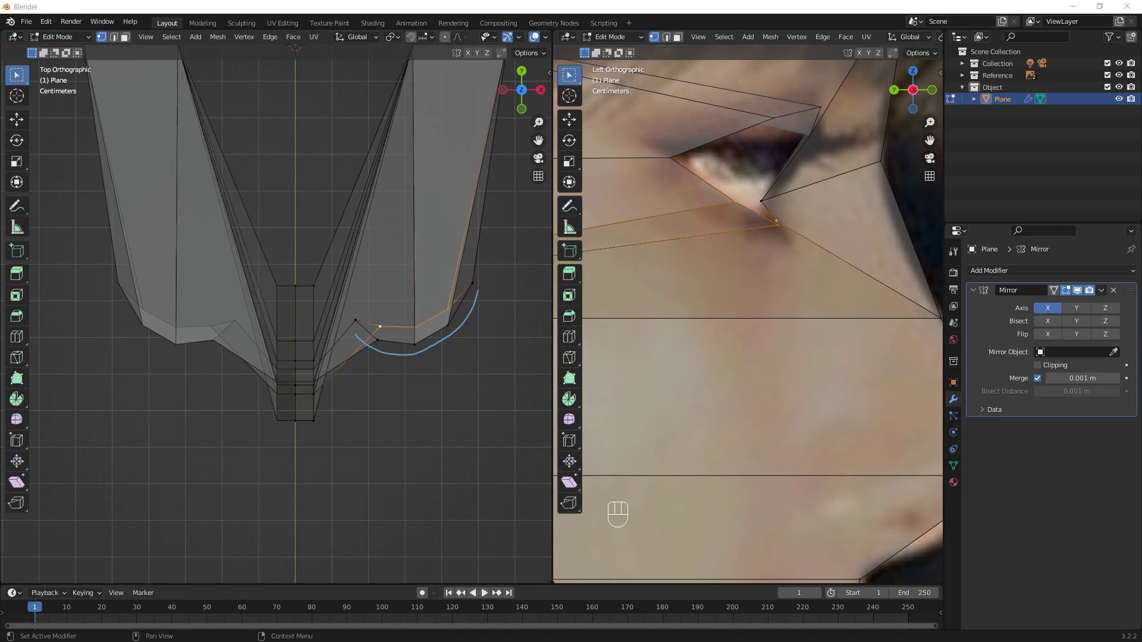
drag(770, 247, 767, 257)
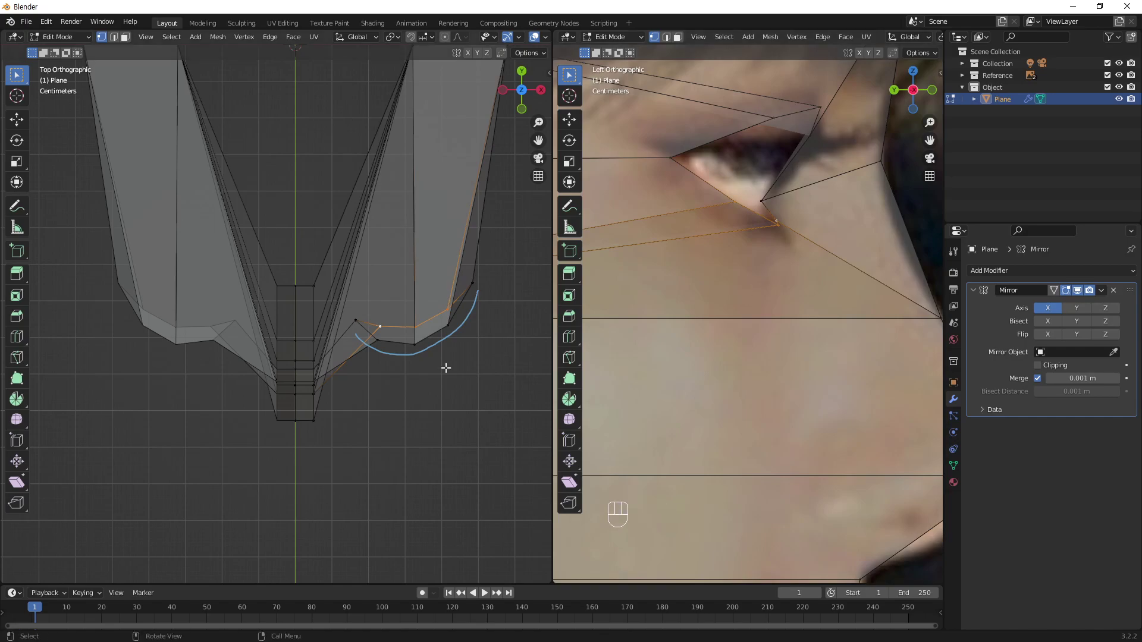
drag(403, 319, 404, 204)
drag(400, 207, 374, 316)
drag(291, 320, 218, 277)
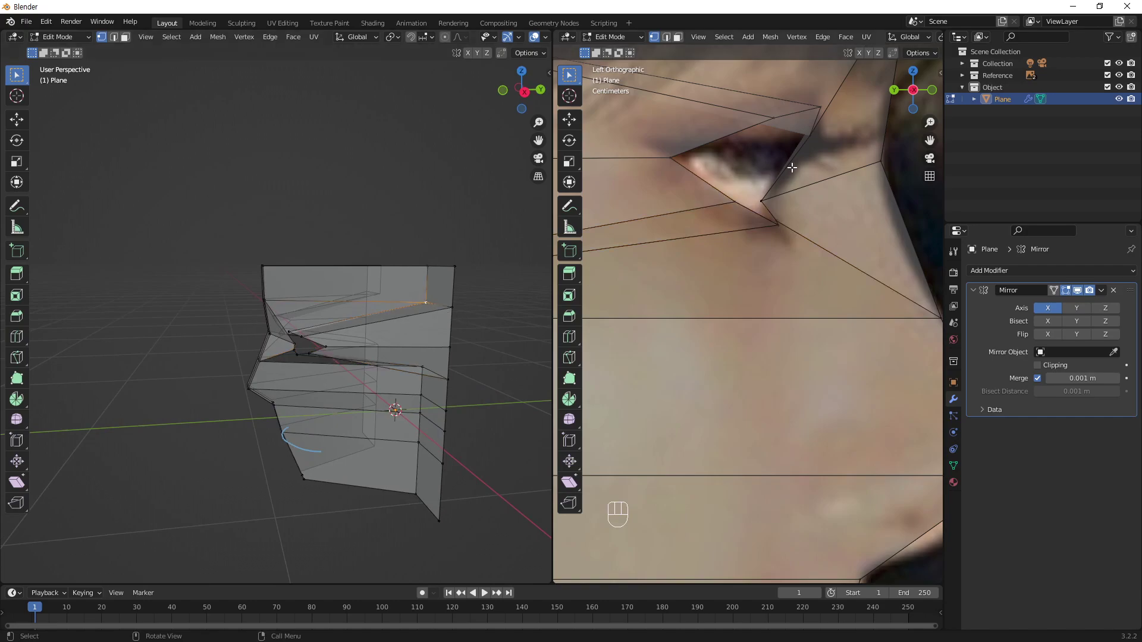
- Pull the forehead and forehead-corner vertices forward in depth to follow the brow and bangs in the side reference
drag(786, 181, 792, 265)
drag(807, 186, 796, 243)
drag(737, 244, 830, 227)
middle_click(822, 211)
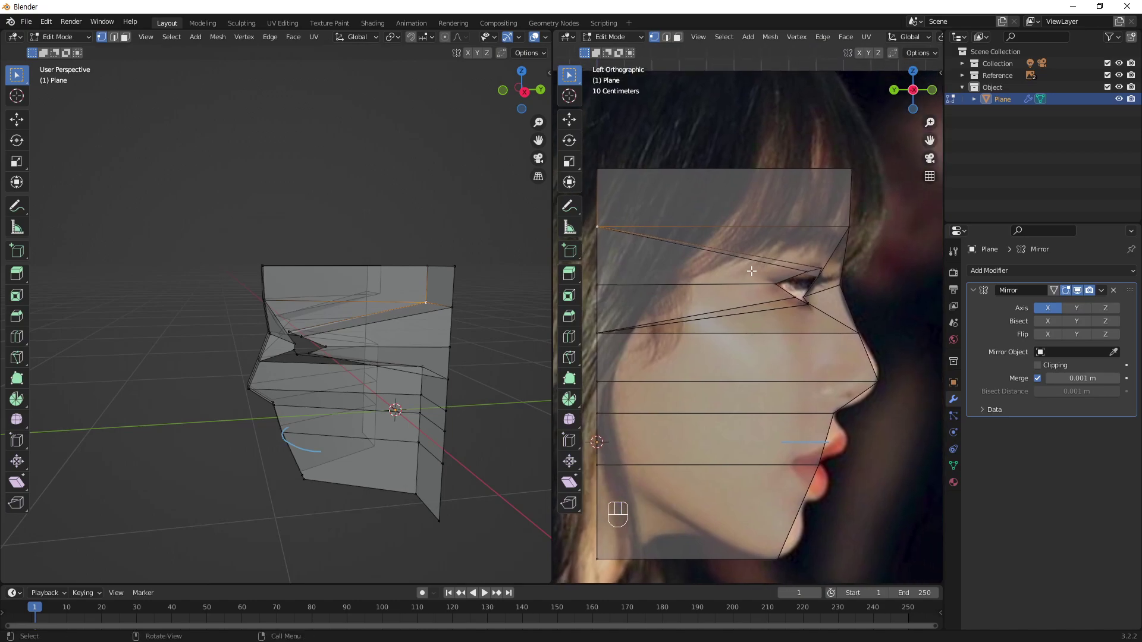
key(g)
key(y)
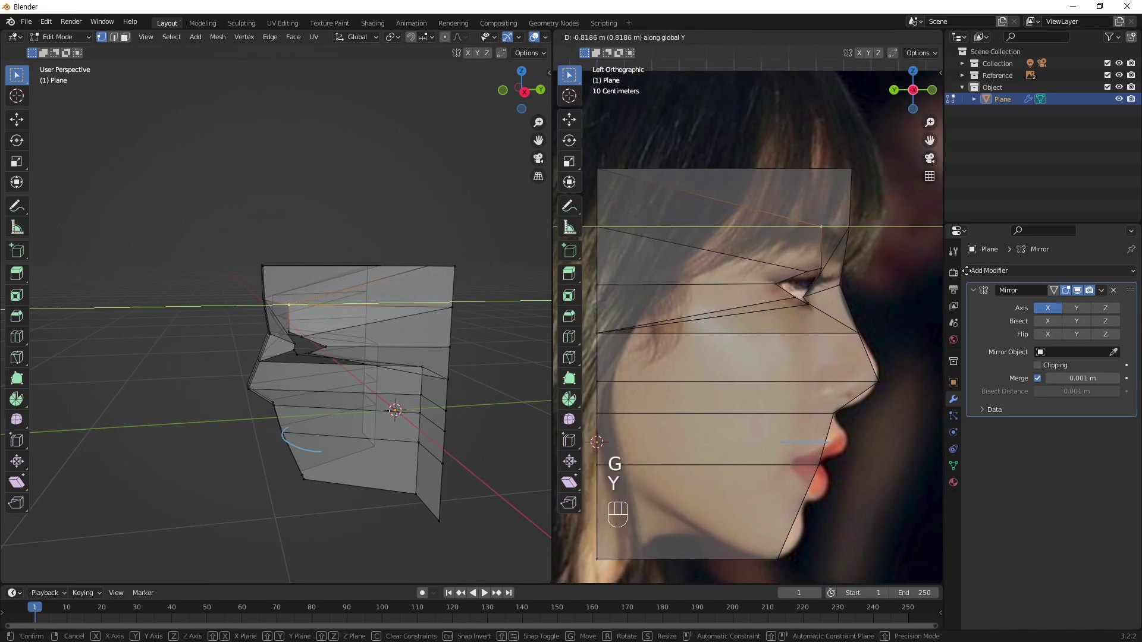
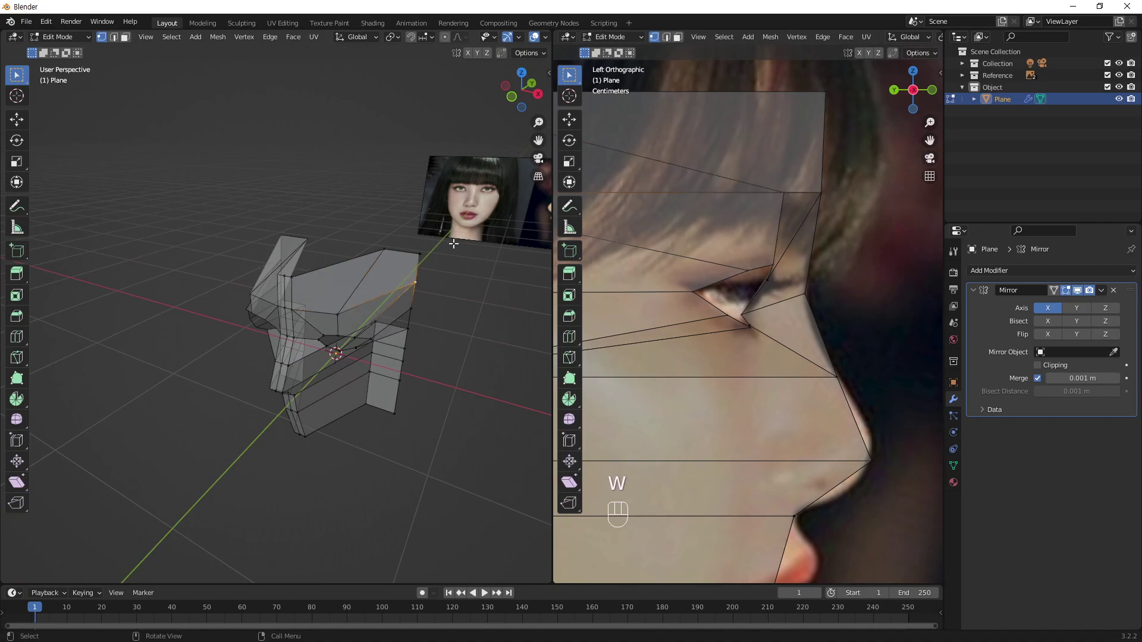
key(g)
key(y)
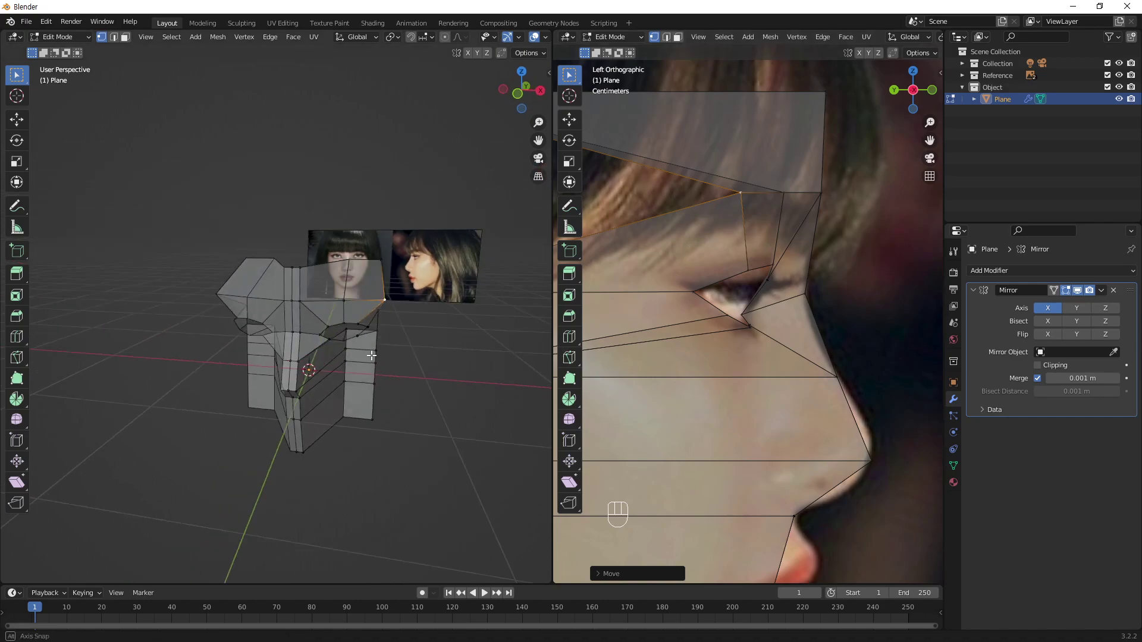
- Place the forehead corner on the hairline, the temple vertex on the face edge, and adjust the inner forehead vertex vertically
middle_click(383, 338)
middle_click(367, 346)
drag(403, 341, 460, 259)
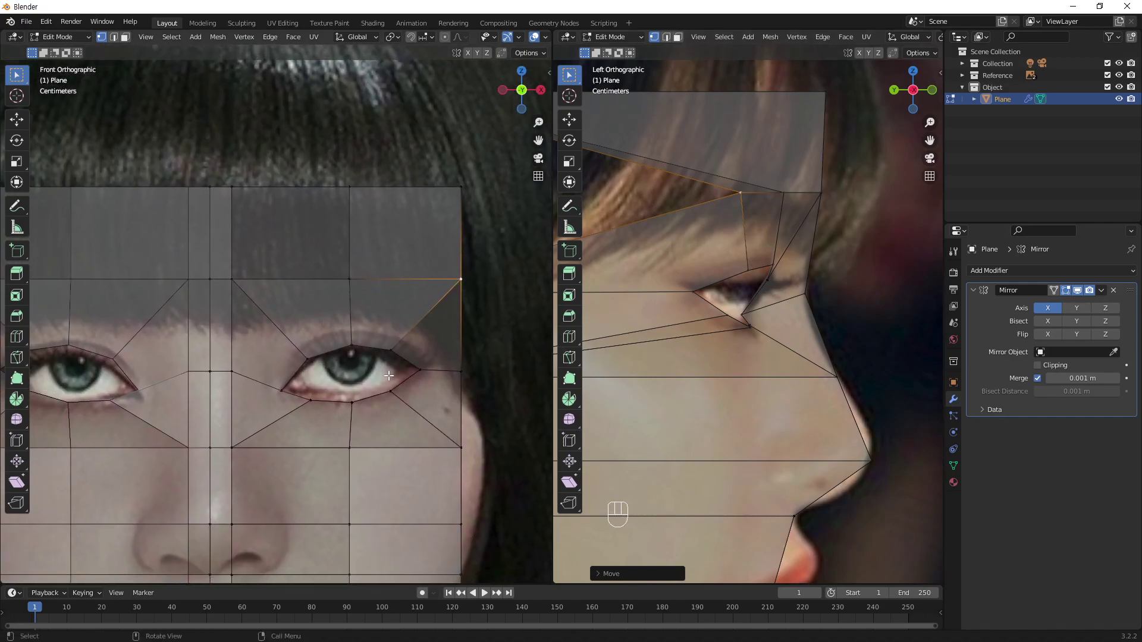
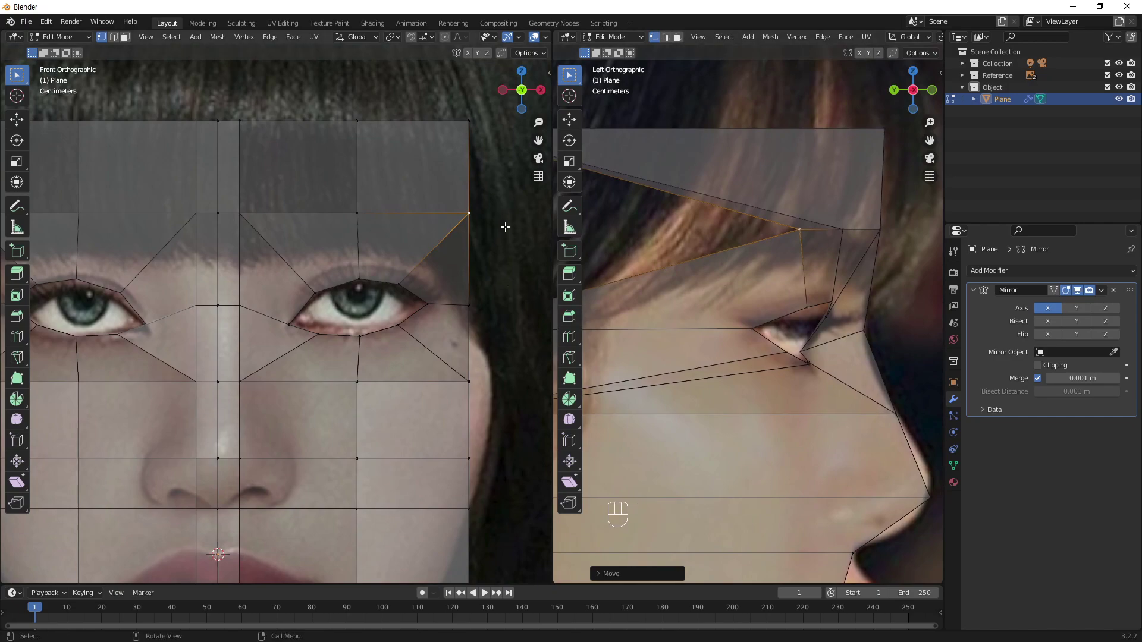
key(g)
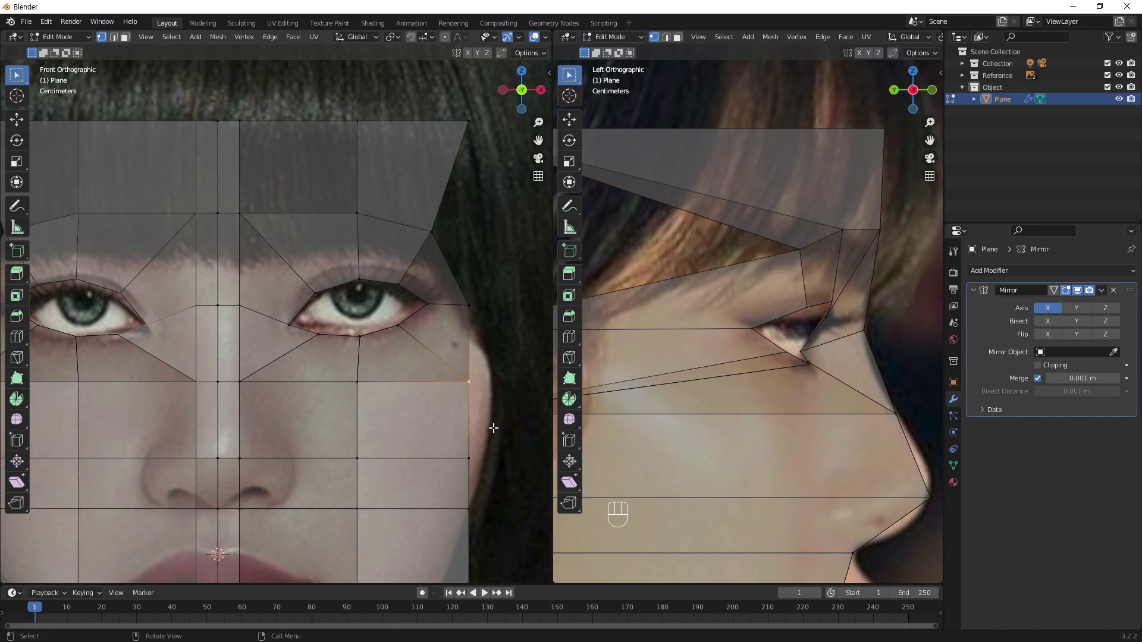
key(g)
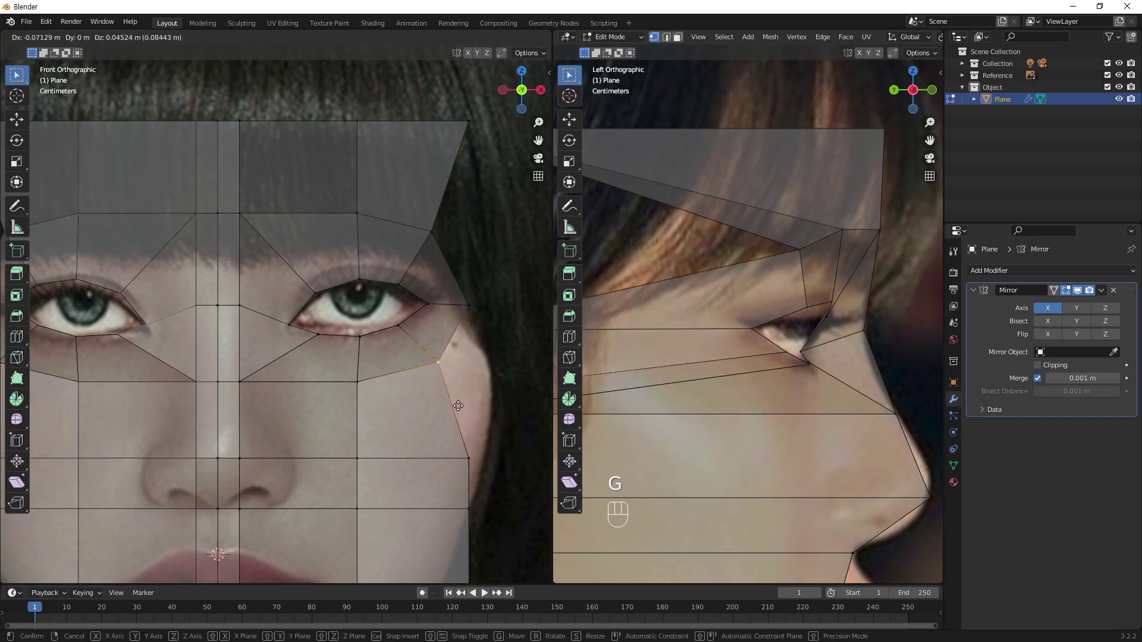
drag(460, 403, 281, 238)
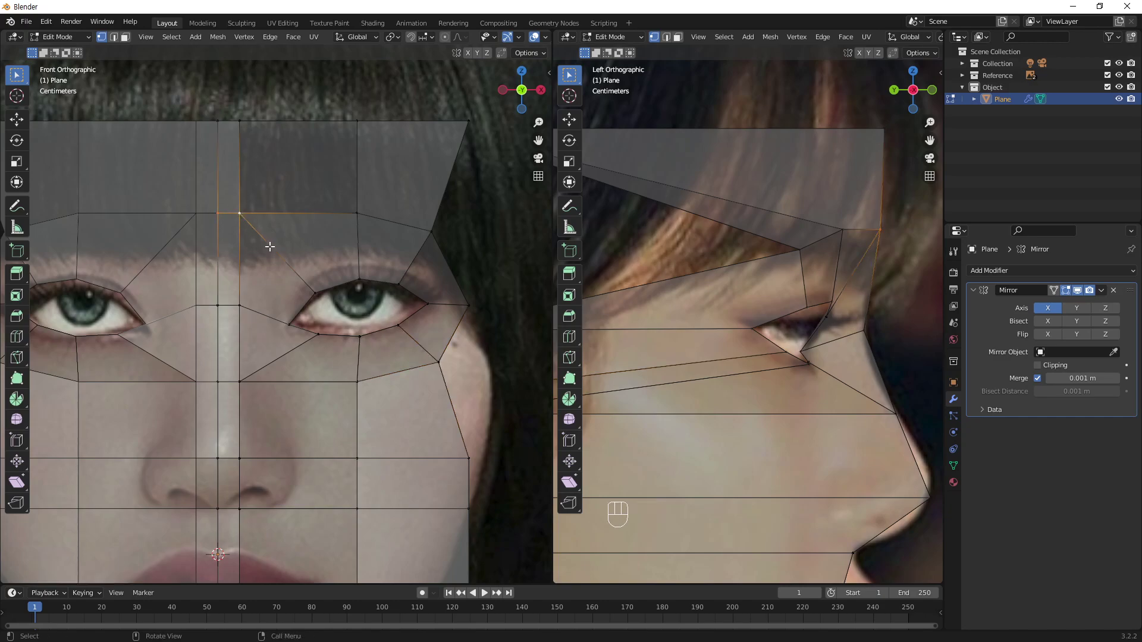
key(g)
key(y)
key(Escape)
key(g)
key(z)
- Move the vertex row below the nose bridge vertically in the front view
drag(270, 274, 272, 312)
drag(464, 287, 431, 262)
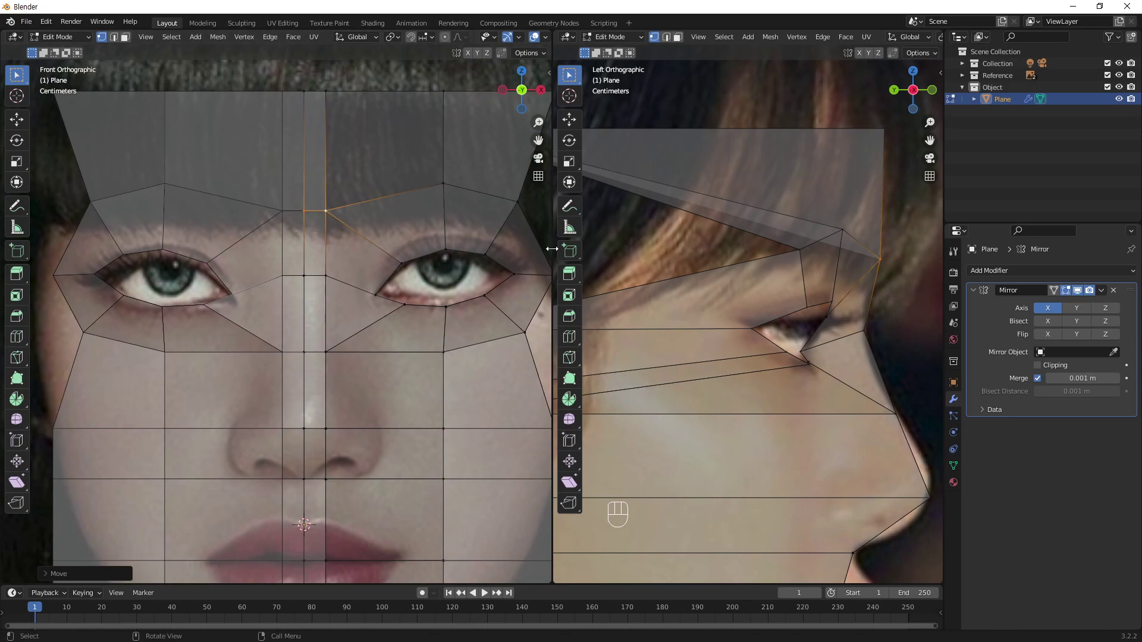
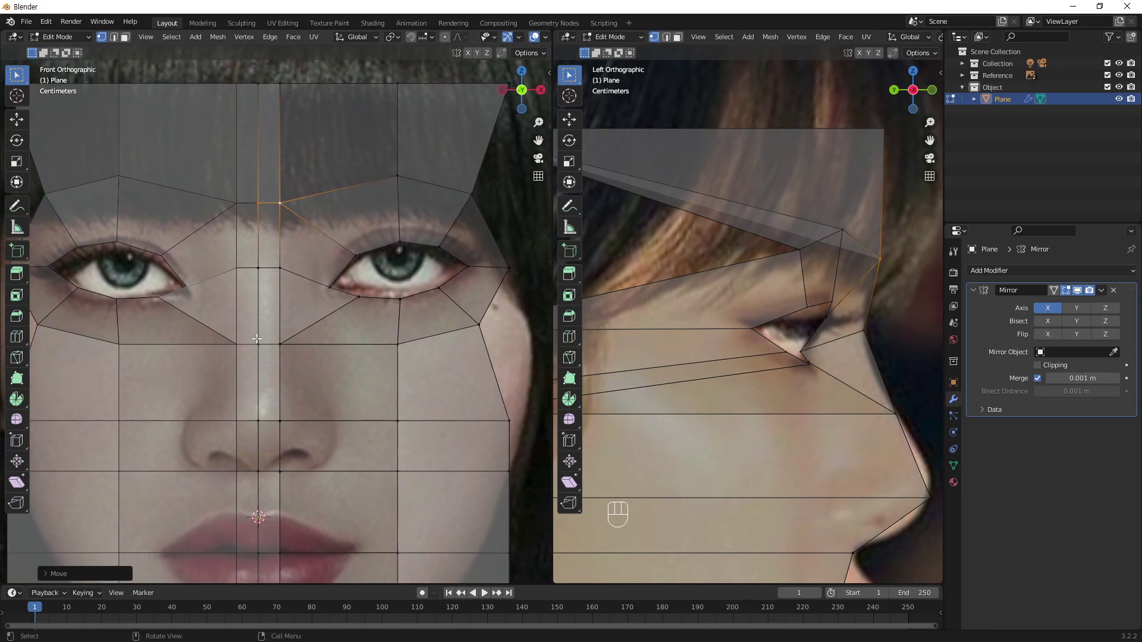
drag(287, 339, 243, 365)
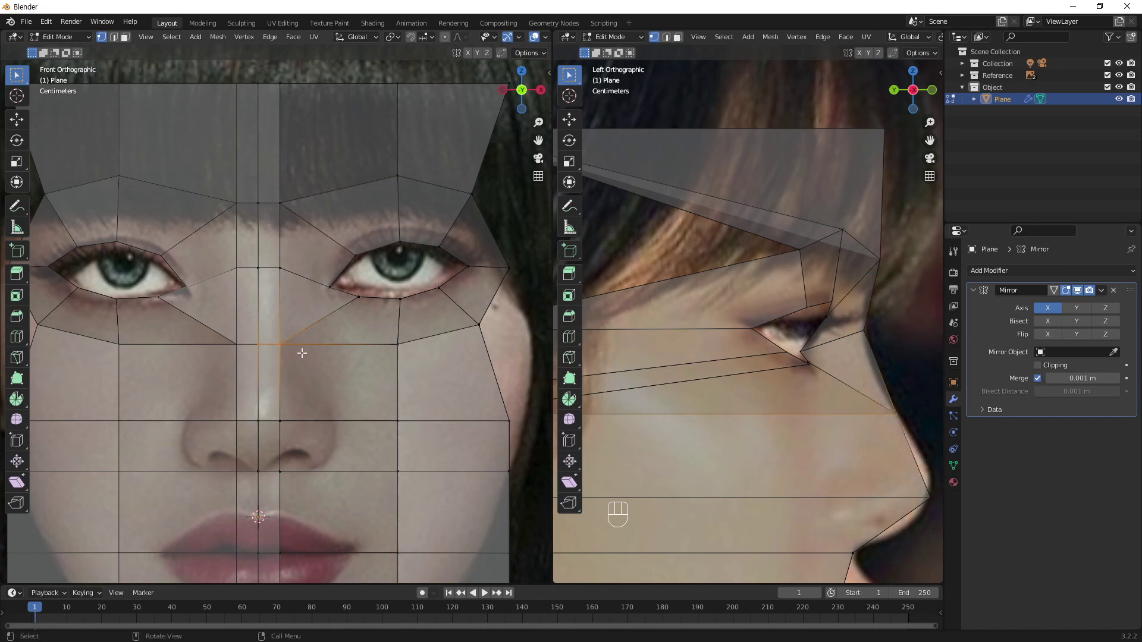
key(g)
key(z)
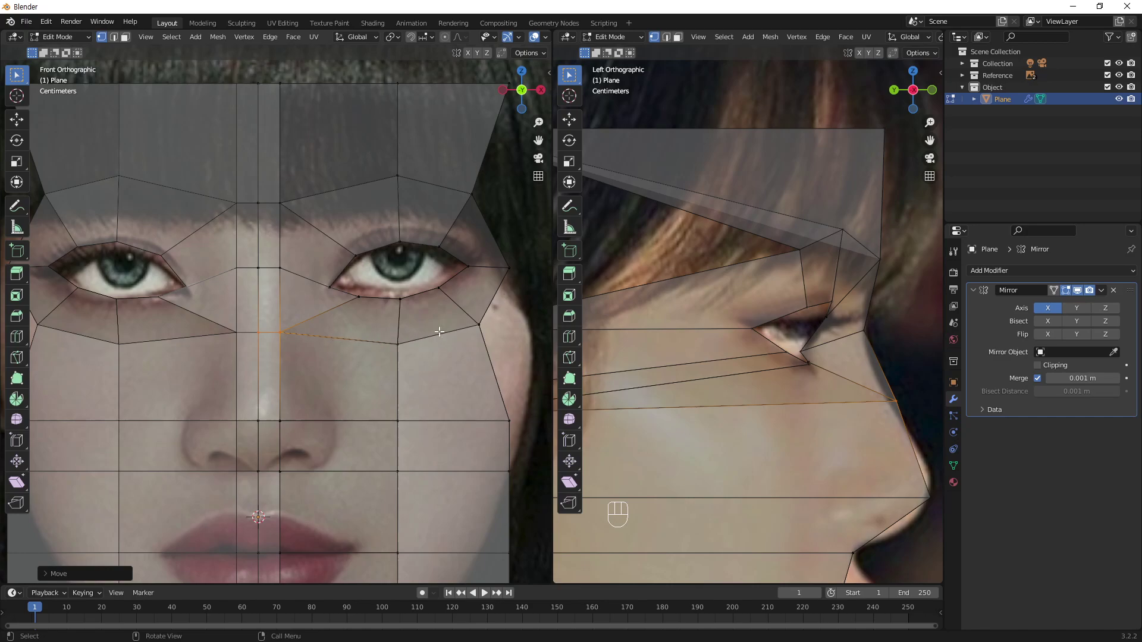
- Set the under-eye cheek vertex row deeper in depth to match the side reference
drag(839, 361, 792, 326)
key(g)
key(y)
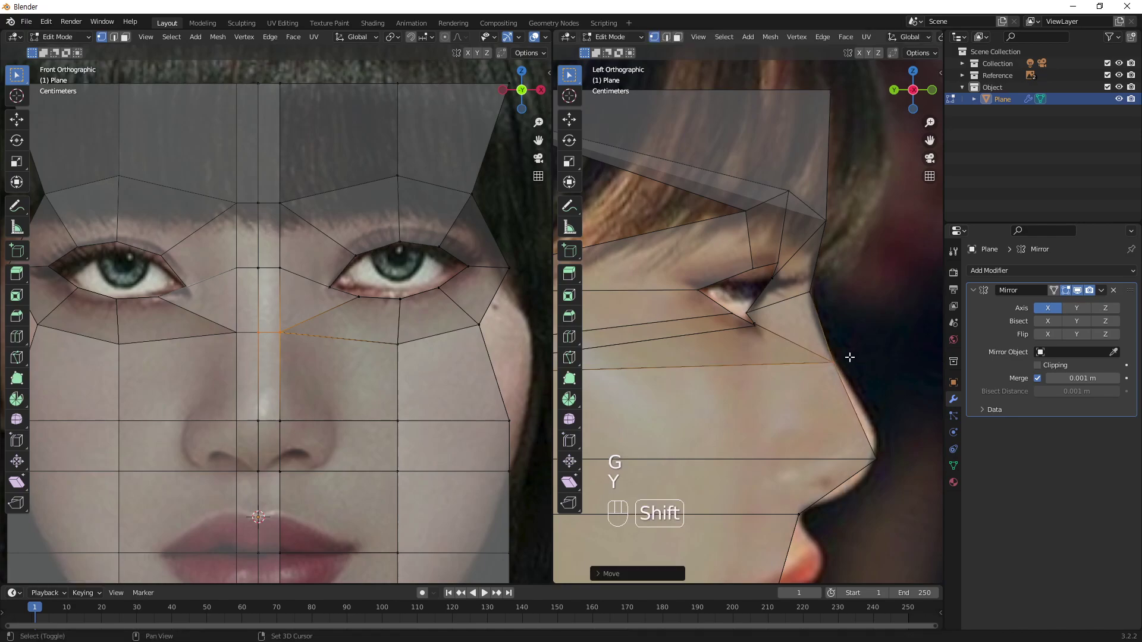
click(815, 383)
key(g)
key(y)
click(822, 394)
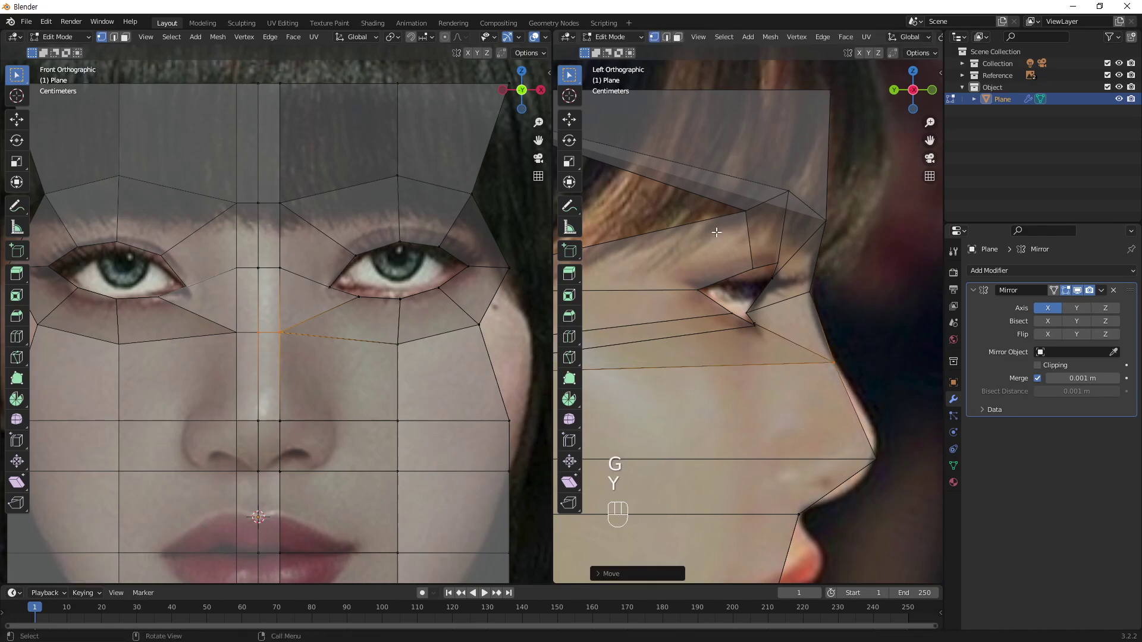
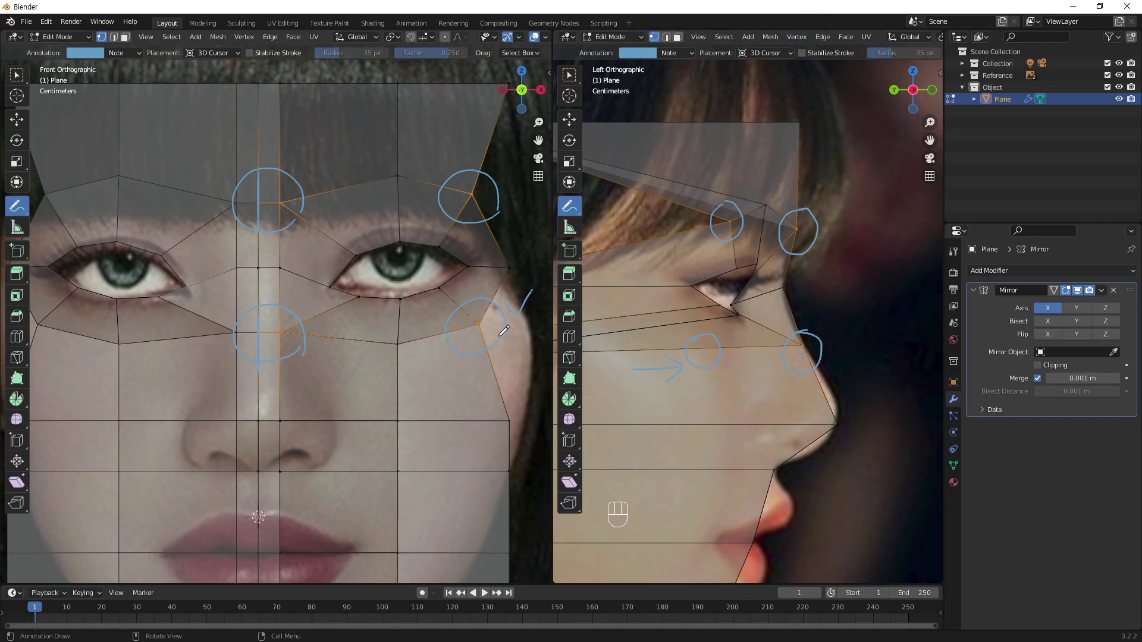
- Move the marked cheek vertex and the brow-corner vertex along depth to the side profile
key(w)
click(469, 338)
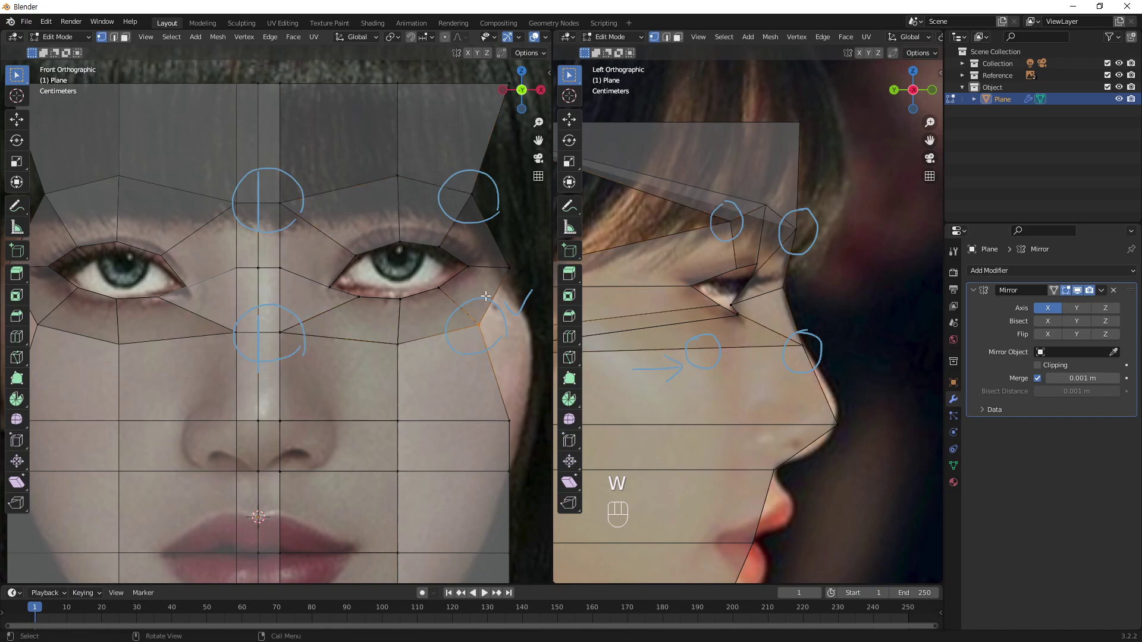
key(g)
key(y)
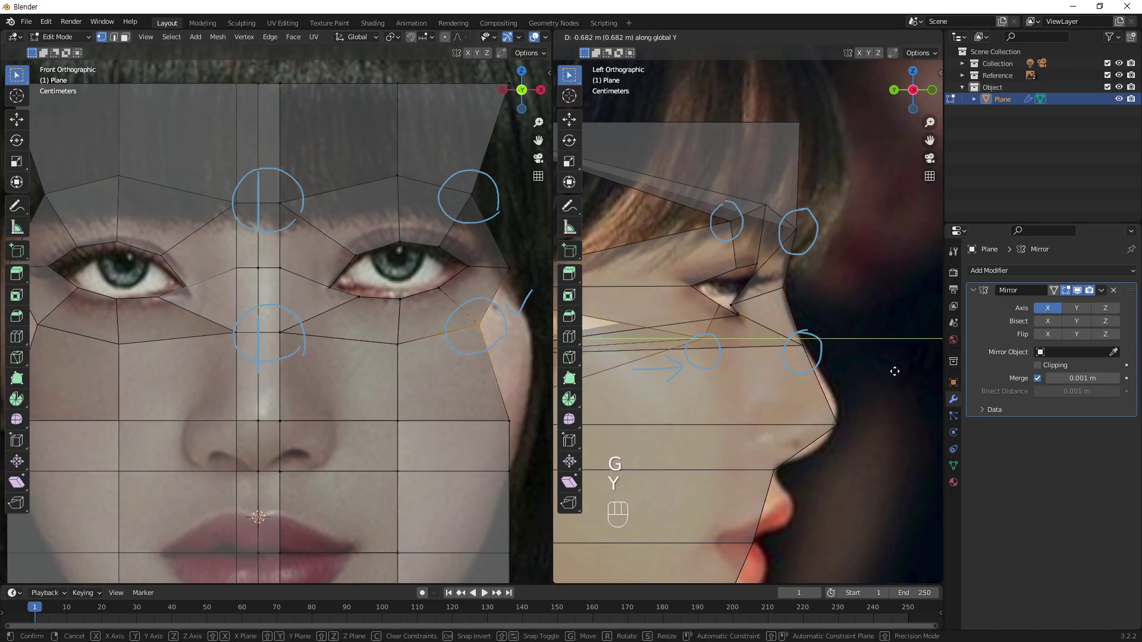
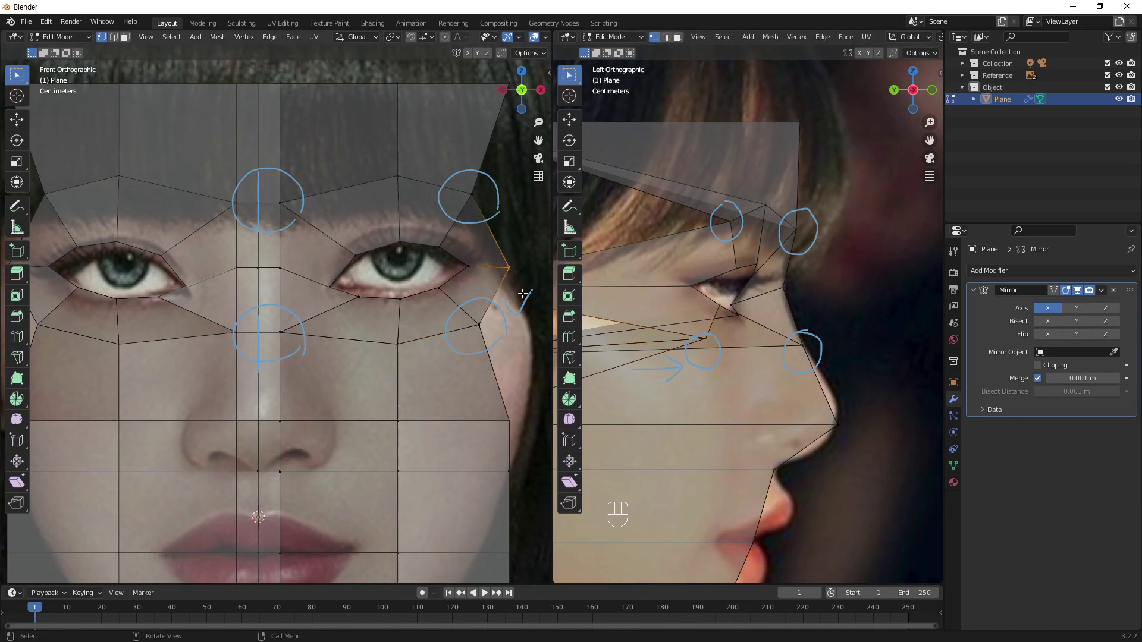
key(g)
key(y)
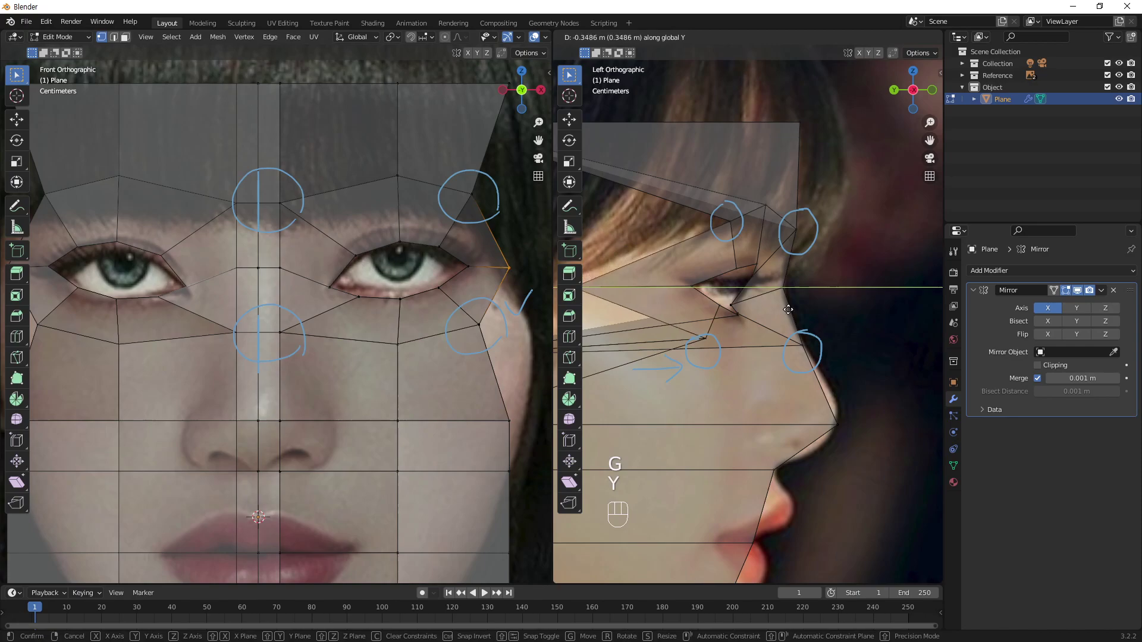
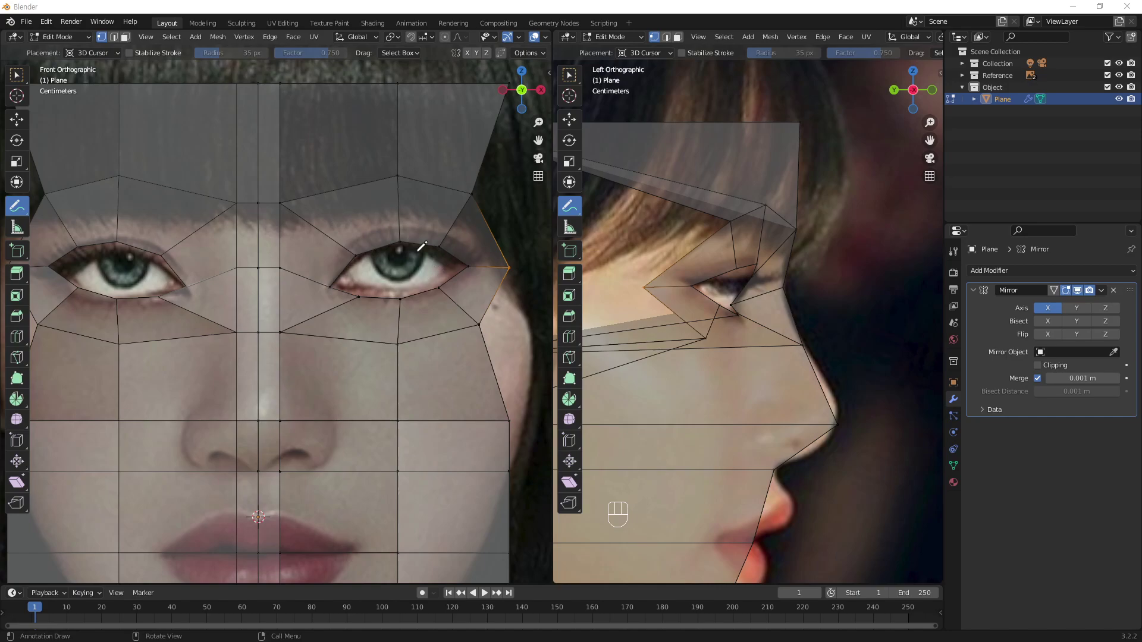
- Reframe both views on the forehead and undo an accidental mesh hide
key(w)
drag(381, 267, 370, 210)
drag(679, 187, 779, 184)
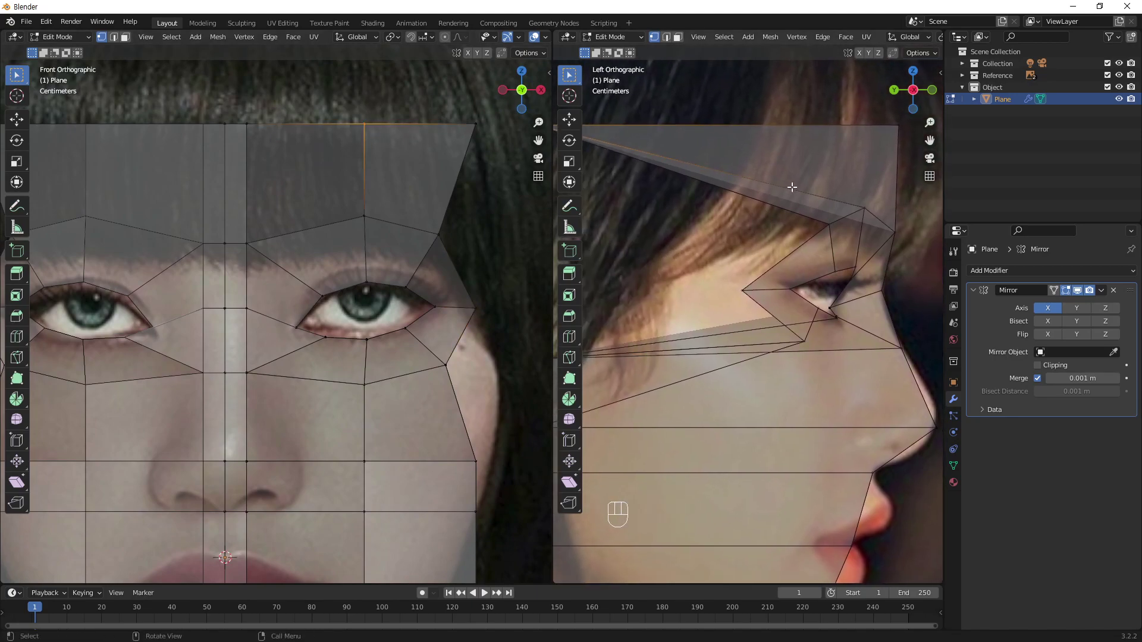
drag(800, 192, 798, 215)
drag(741, 263, 761, 224)
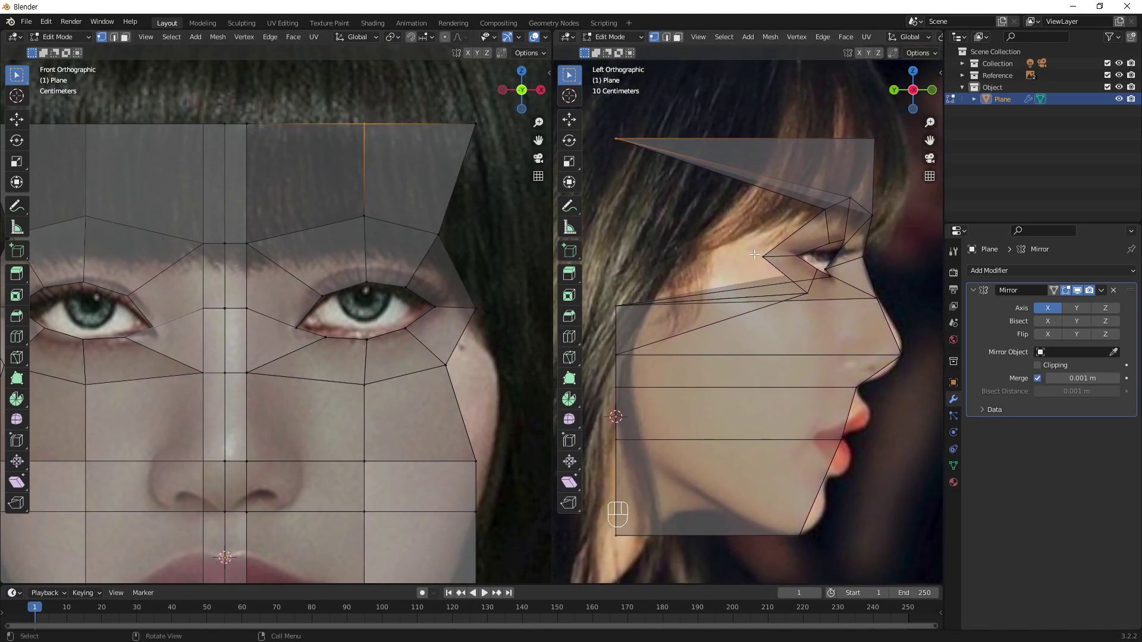
key(h)
key(y)
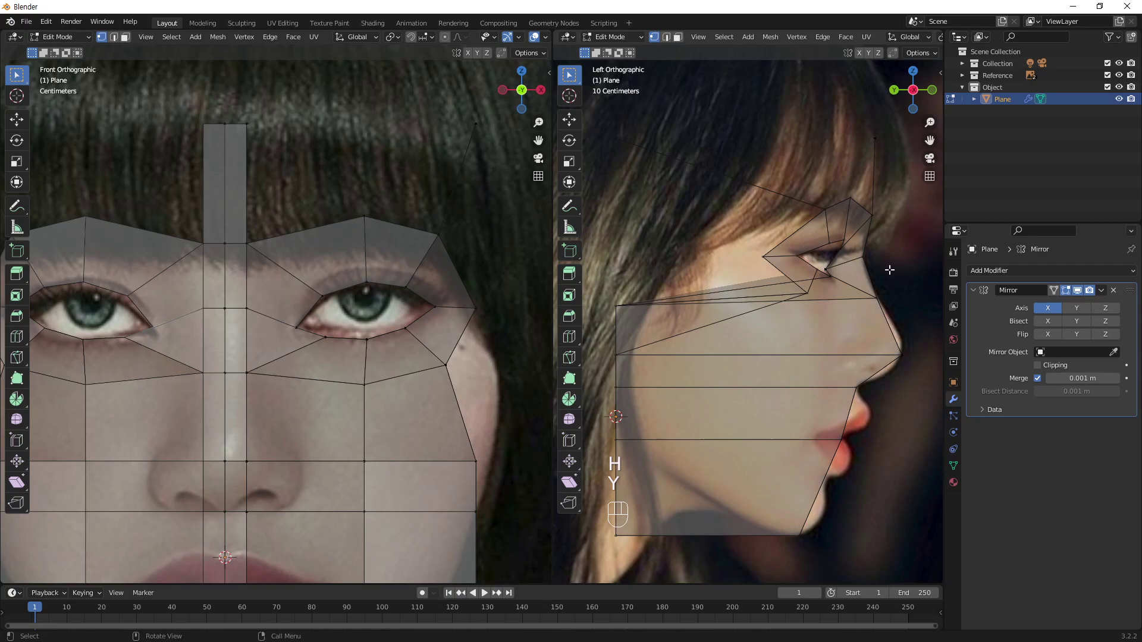
key(Escape)
key(ctrl+z)
key(ctrl+z)
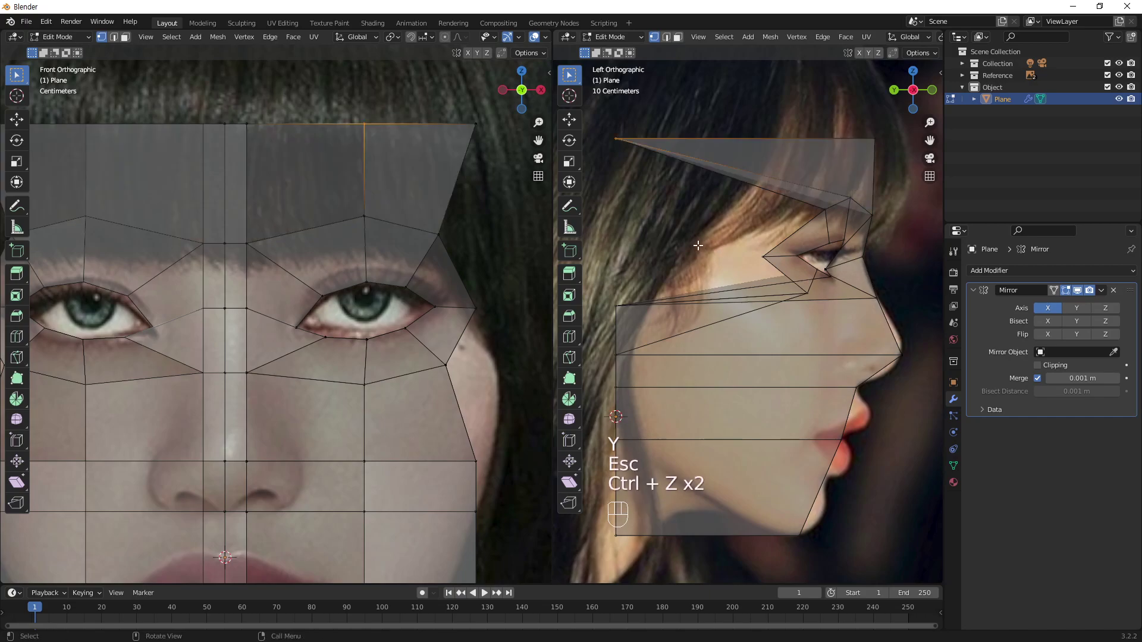
- Push the centre and top forehead vertices in depth toward the bangs
key(g)
key(y)
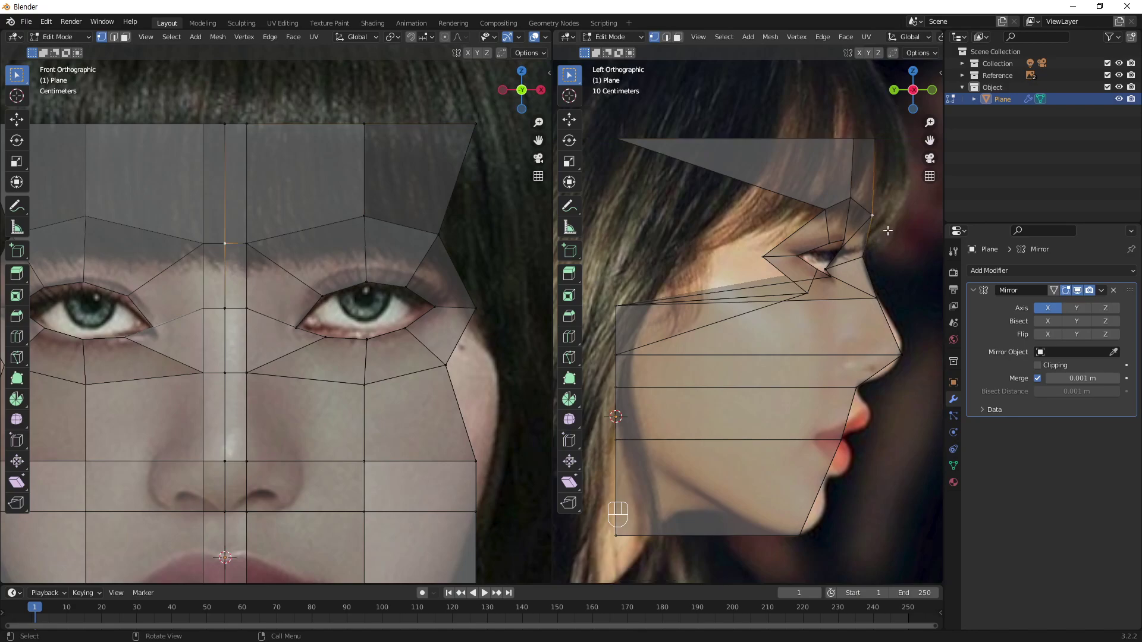
click(869, 223)
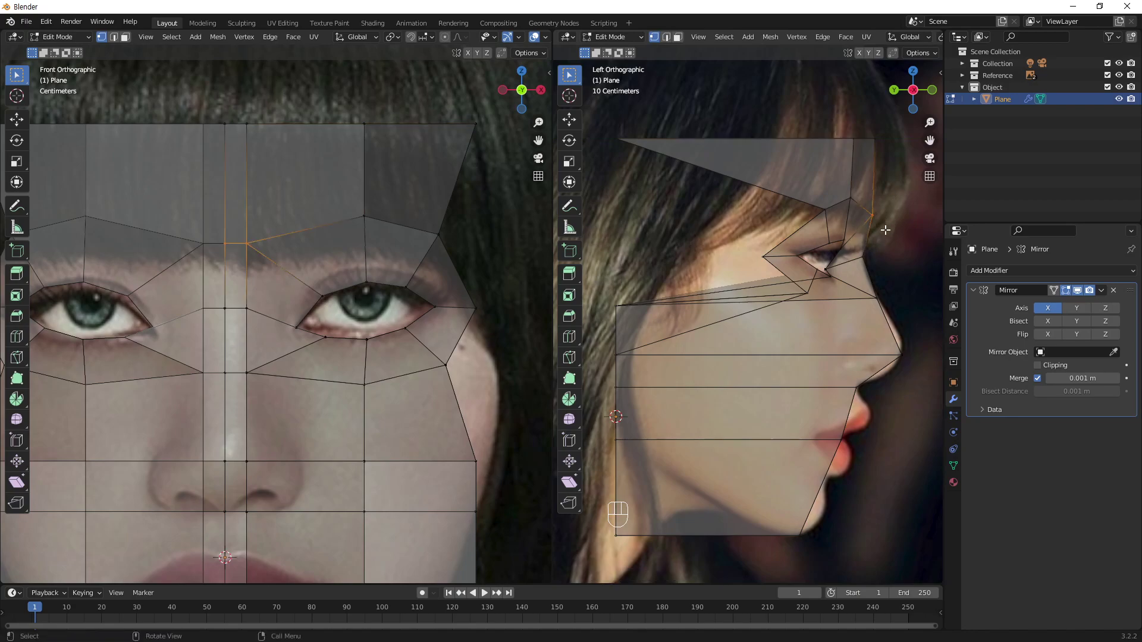
key(g)
key(y)
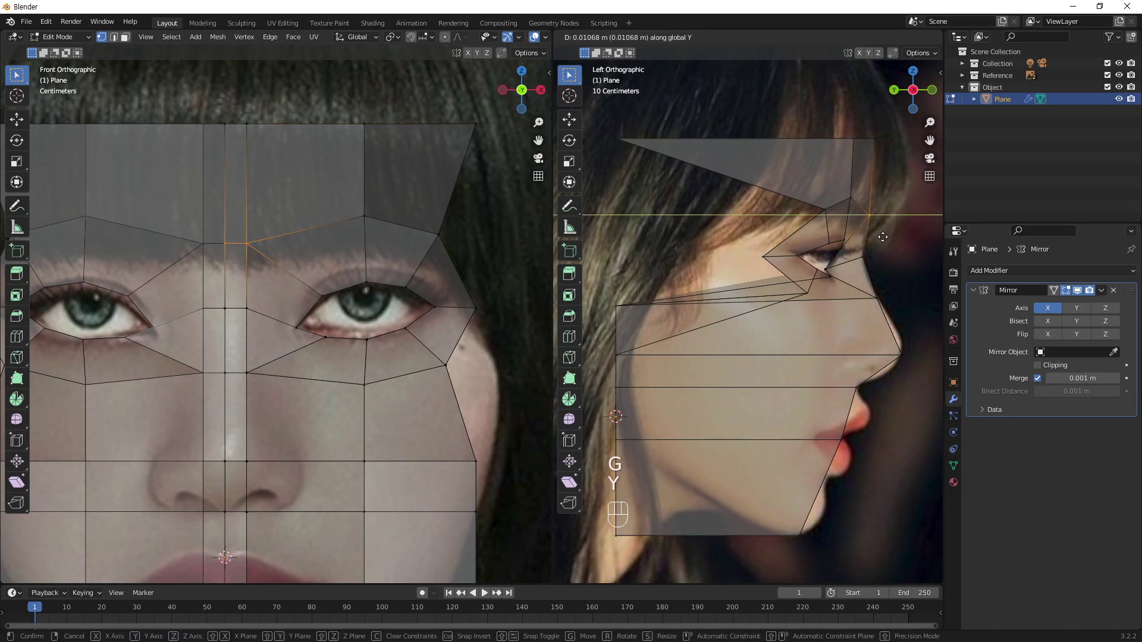
click(872, 153)
key(g)
key(y)
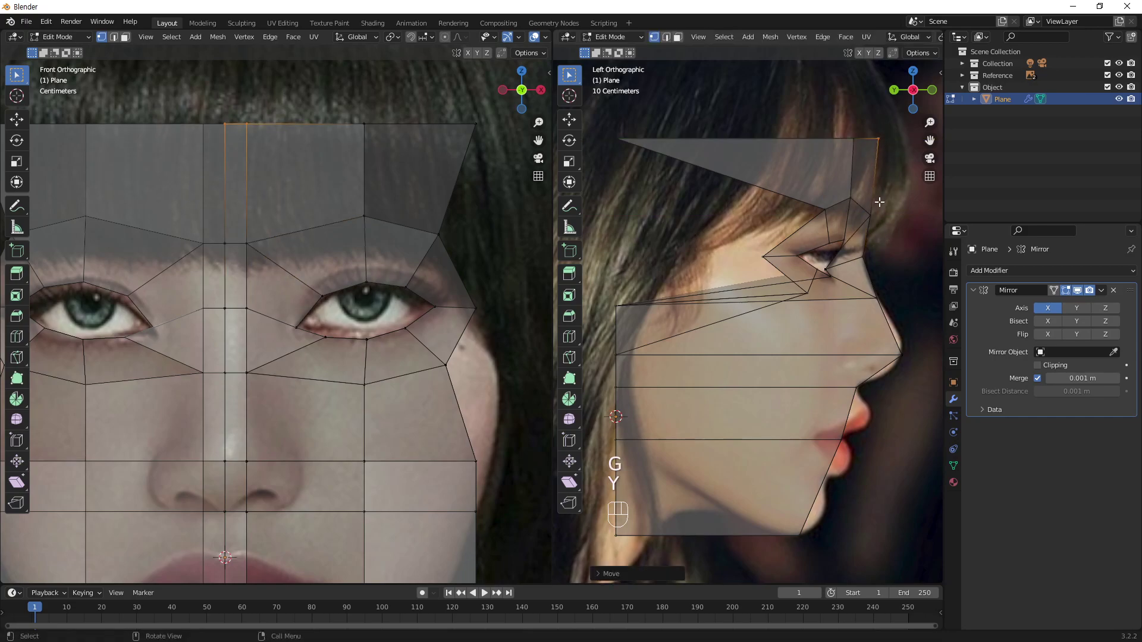
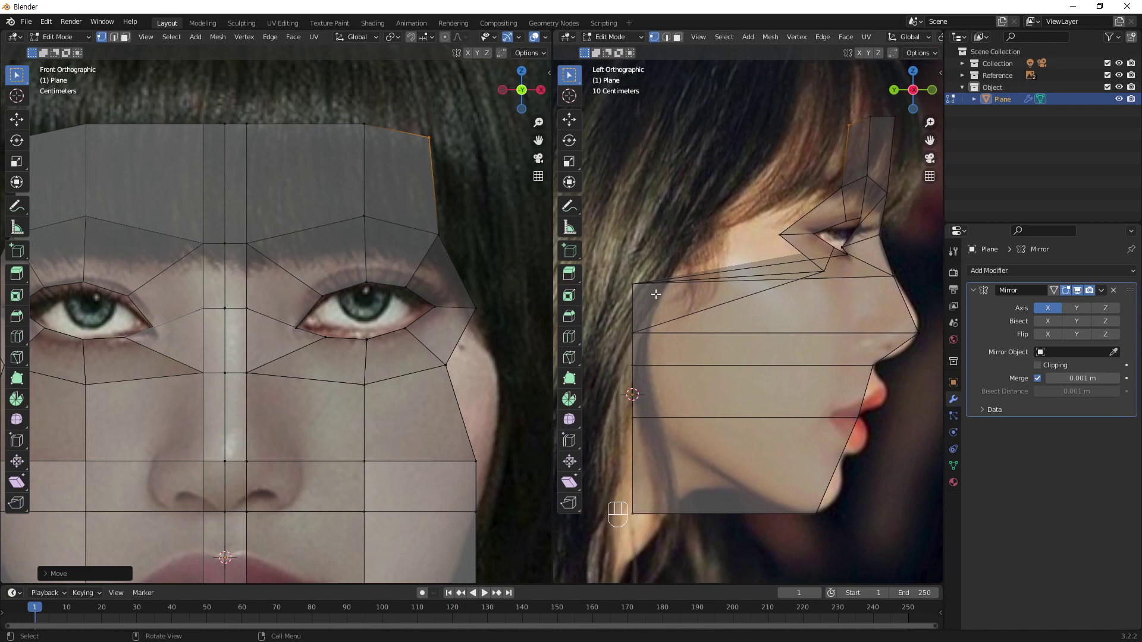
- Pull the cheek vertex row under the eye forward in depth to the side profile
drag(422, 415, 399, 334)
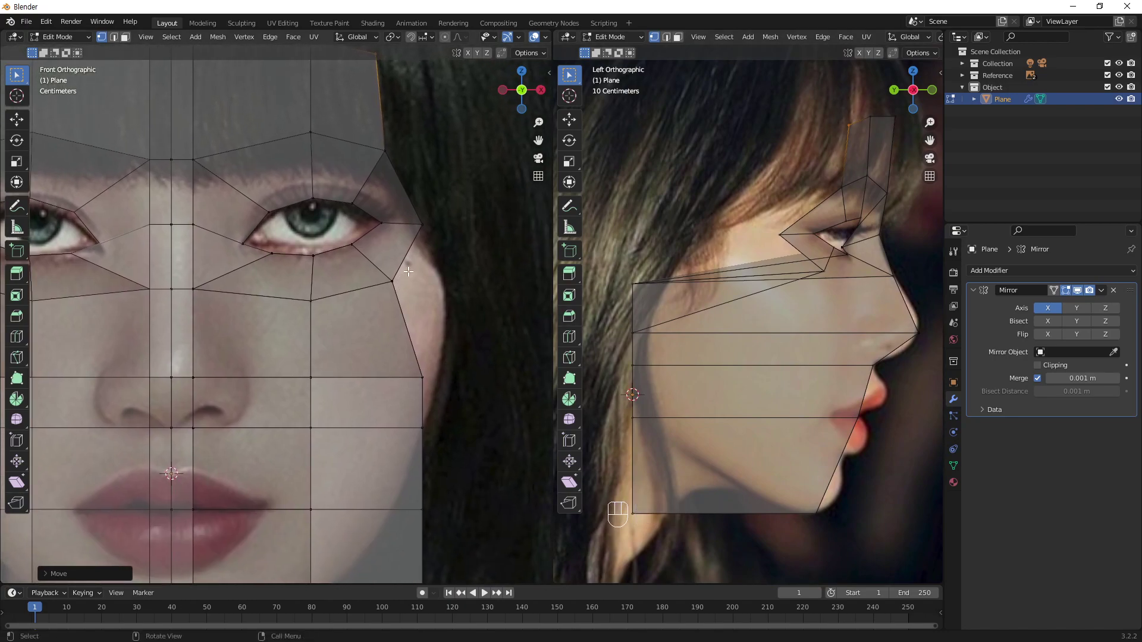
middle_click(377, 300)
middle_click(296, 322)
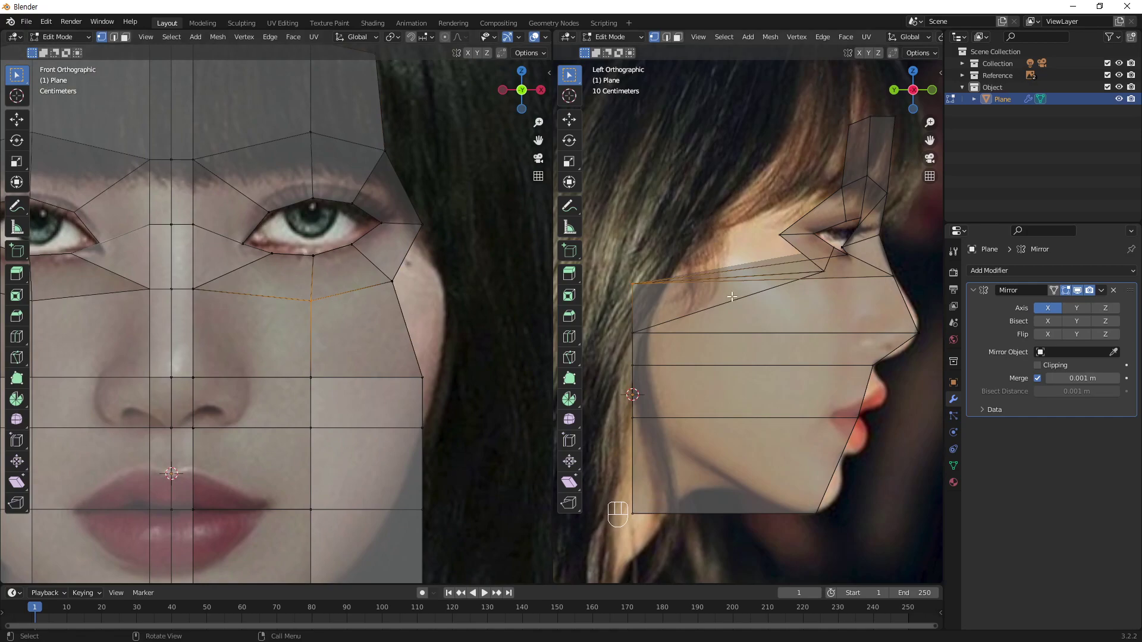
key(g)
key(y)
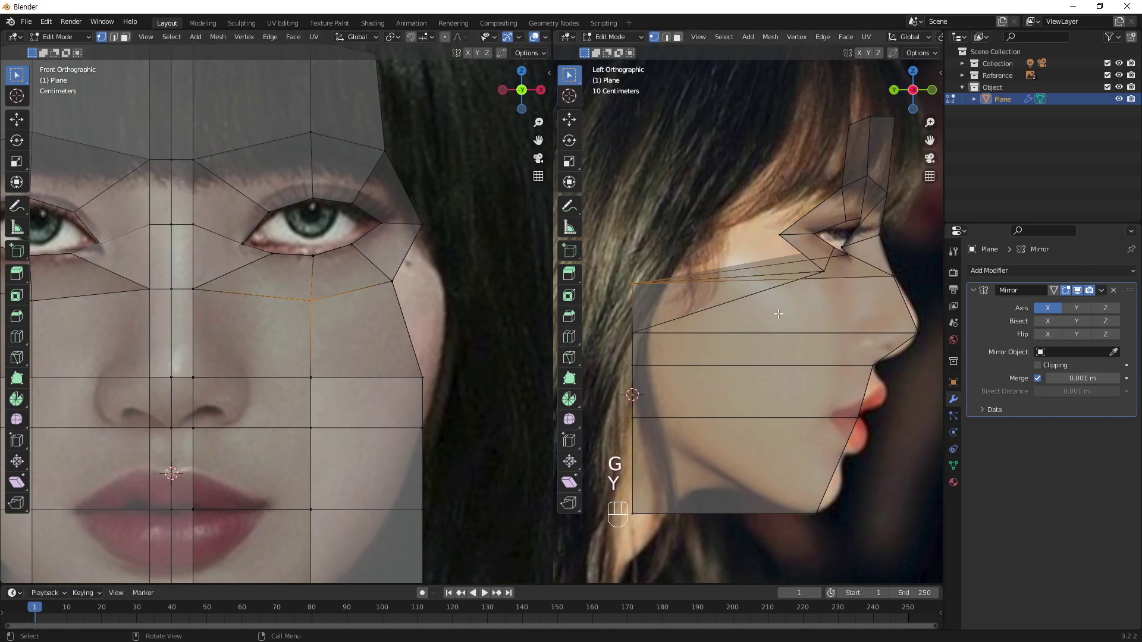
key(g)
key(y)
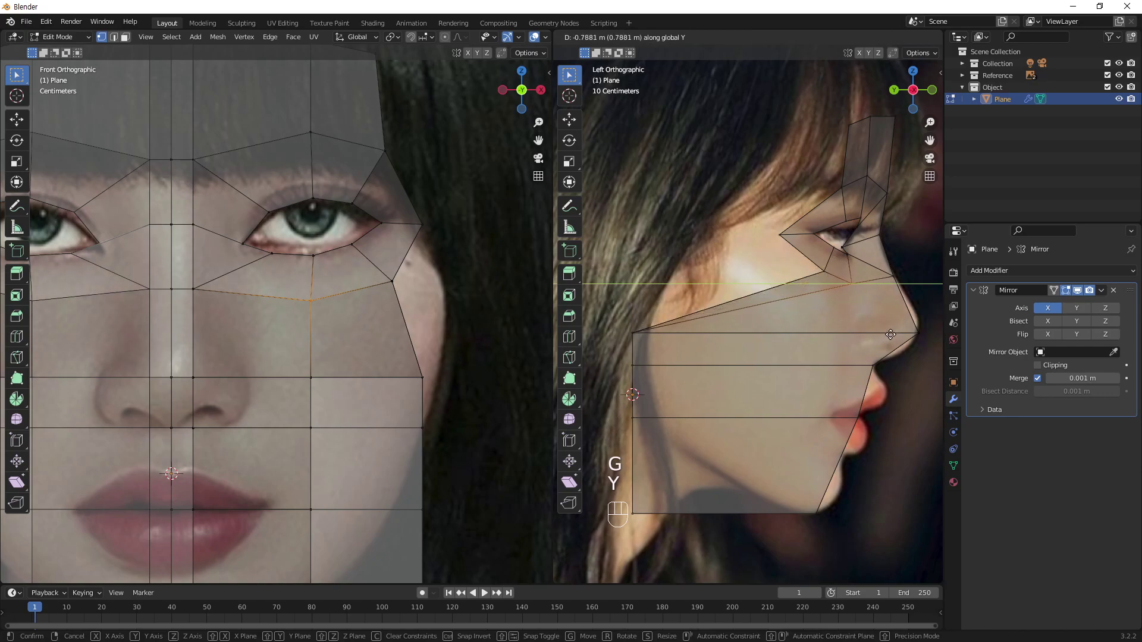
drag(889, 334, 848, 338)
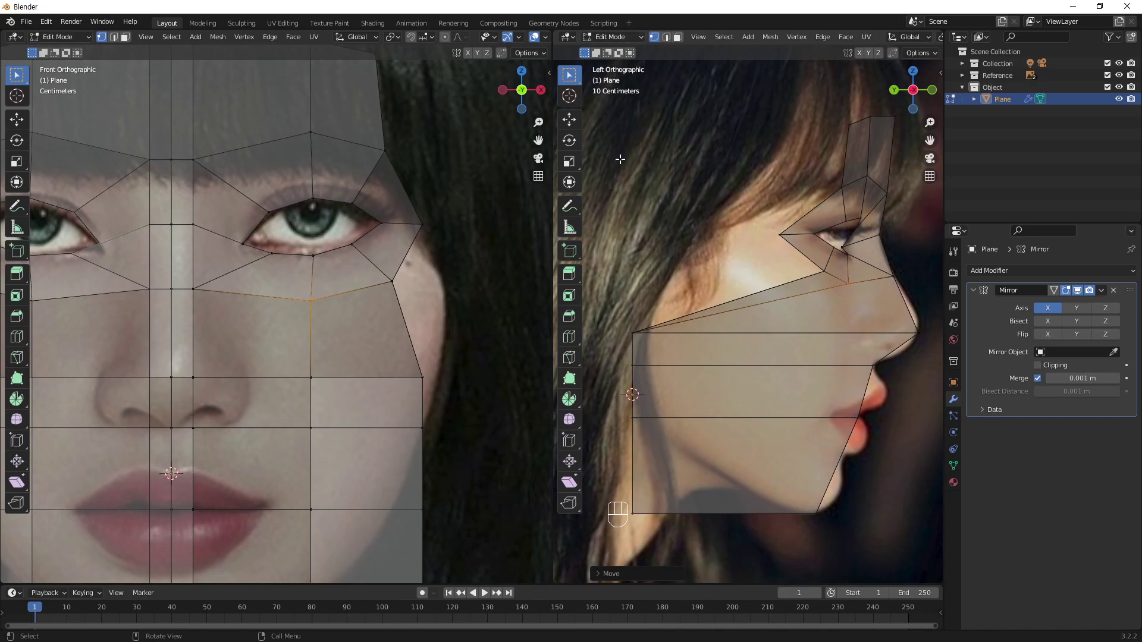
click(574, 215)
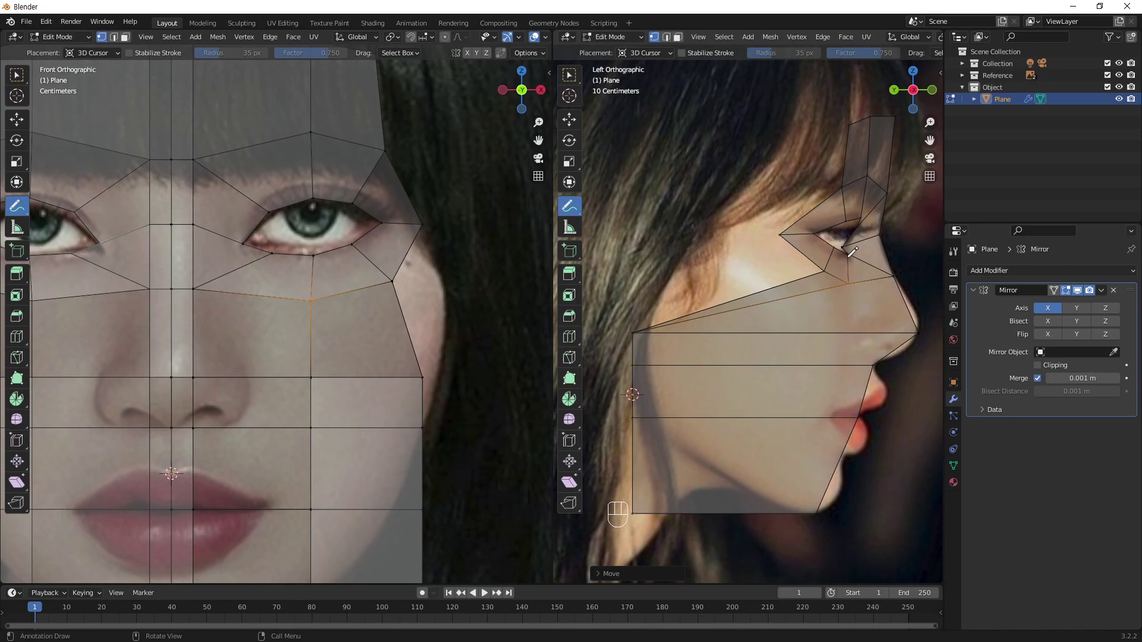
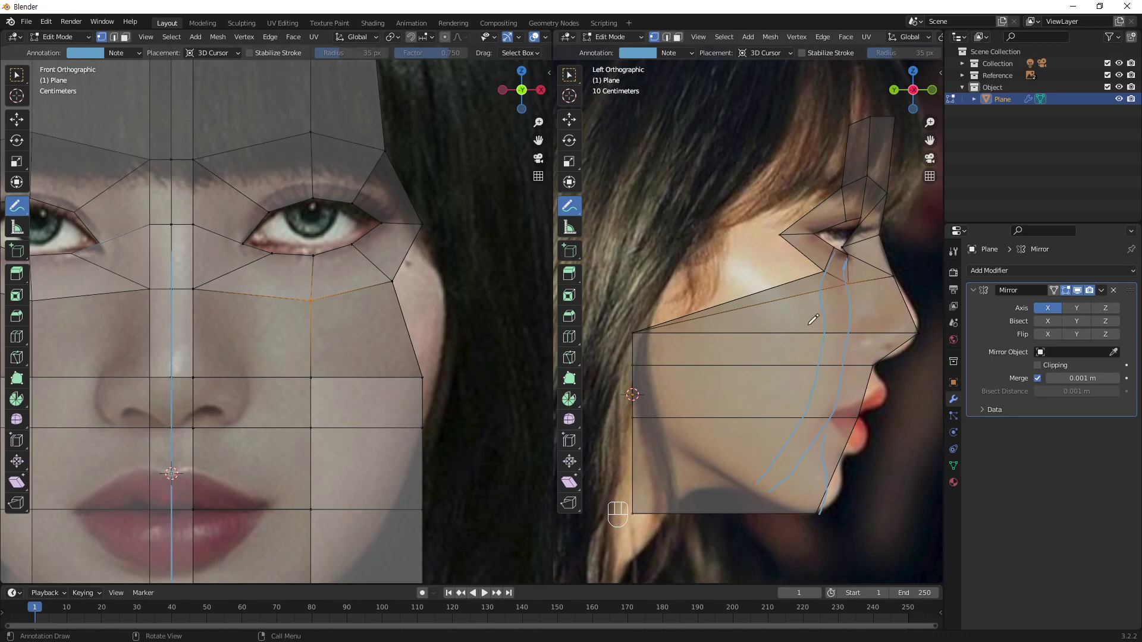
drag(697, 57, 755, 81)
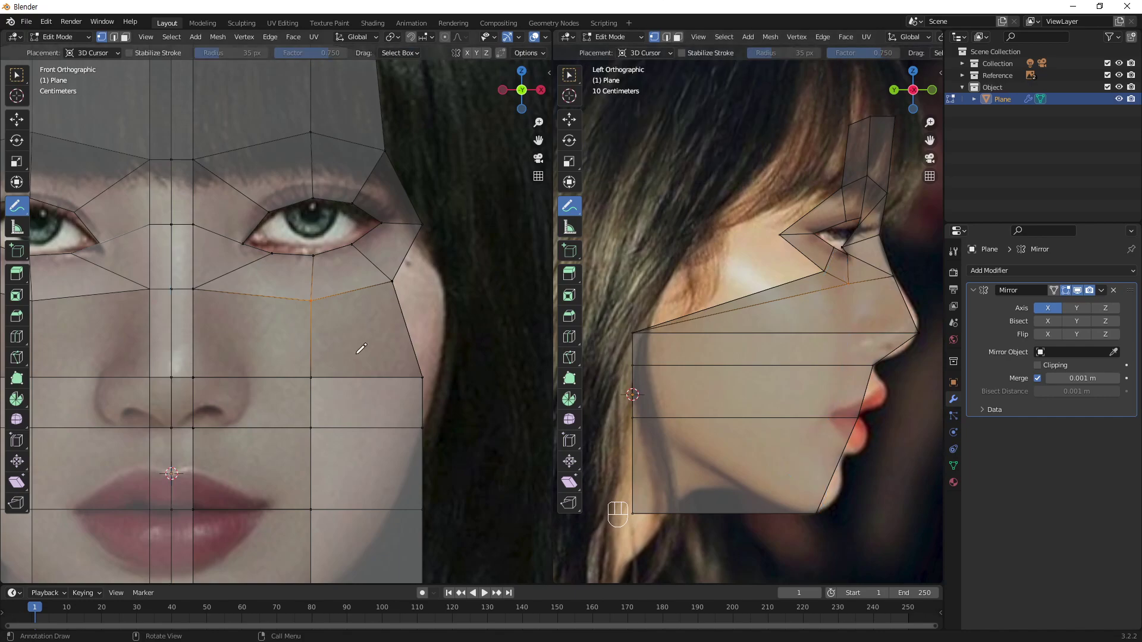
- Box-select the lower face vertices and push them back in depth to the profile
key(w)
key(g)
key(y)
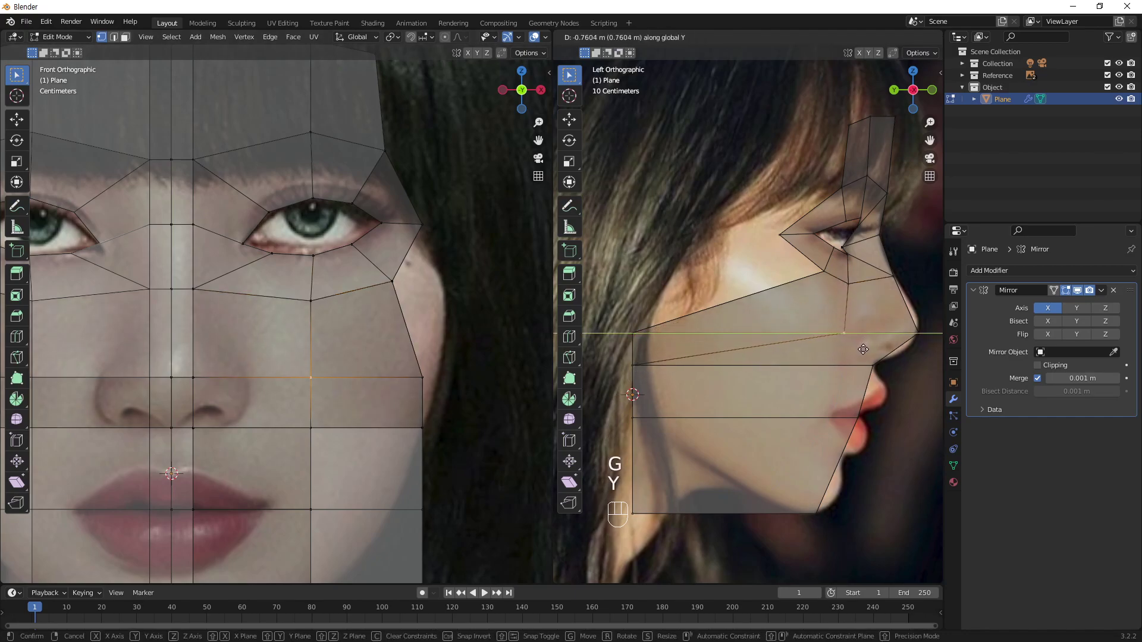
drag(863, 347, 845, 396)
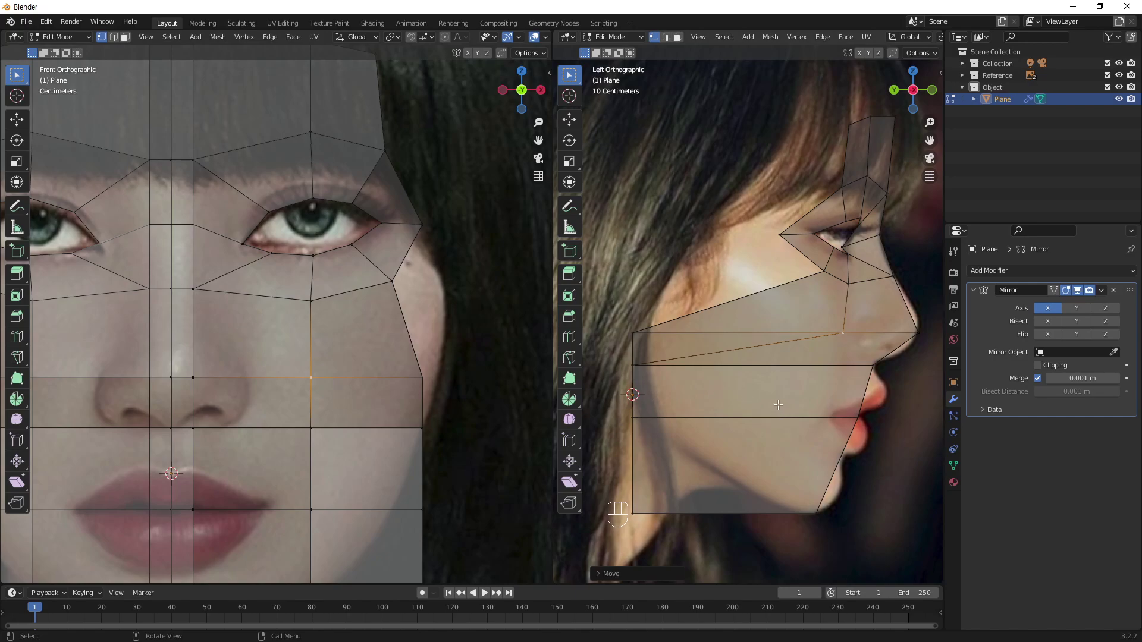
key(g)
key(y)
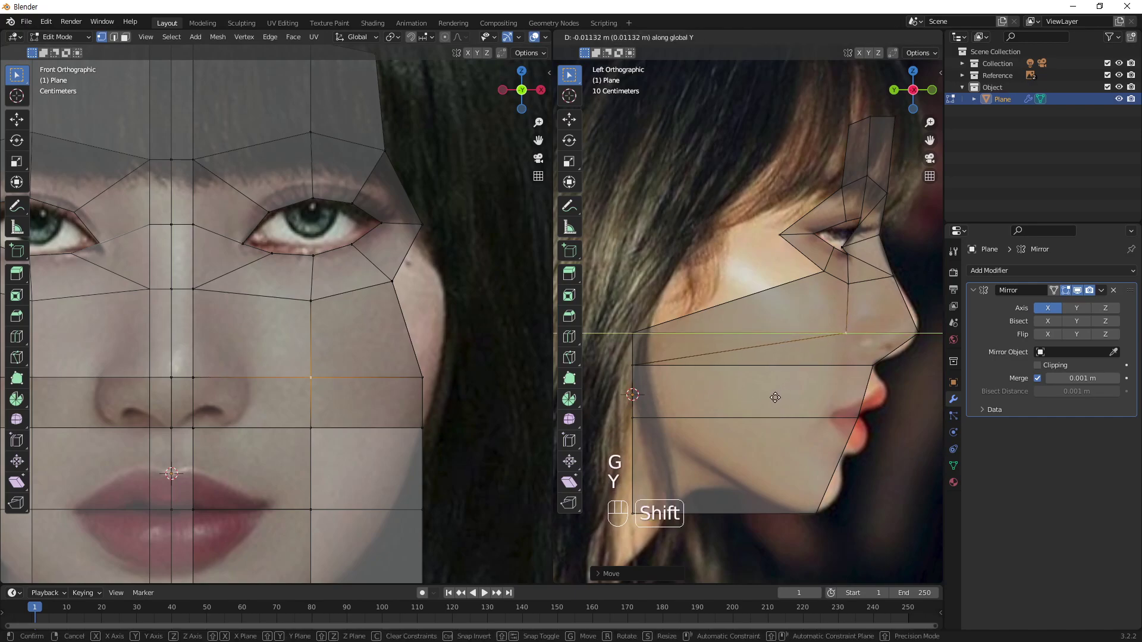
click(772, 395)
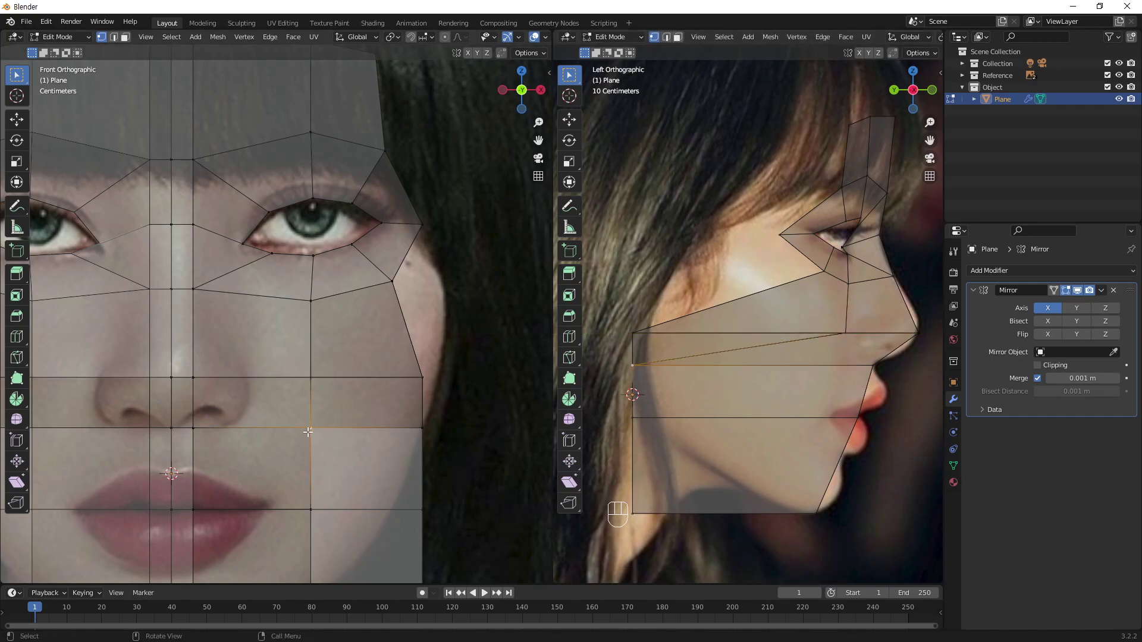
- Refine the lower row's depth and pan the front view down to the nose and lips
key(g)
key(y)
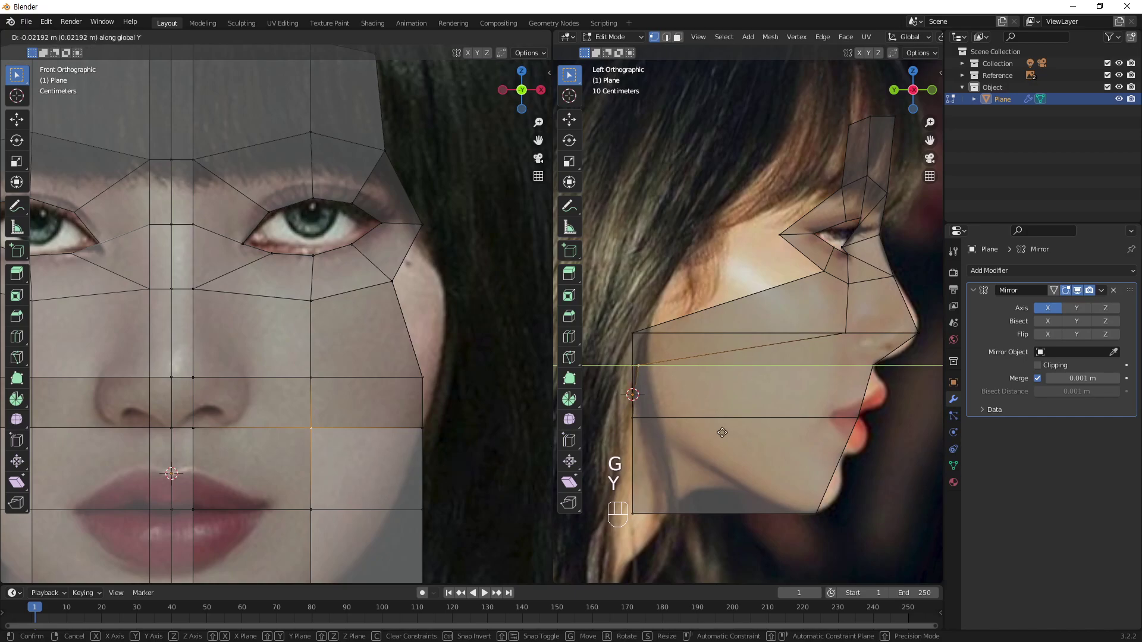
key(Escape)
key(g)
key(y)
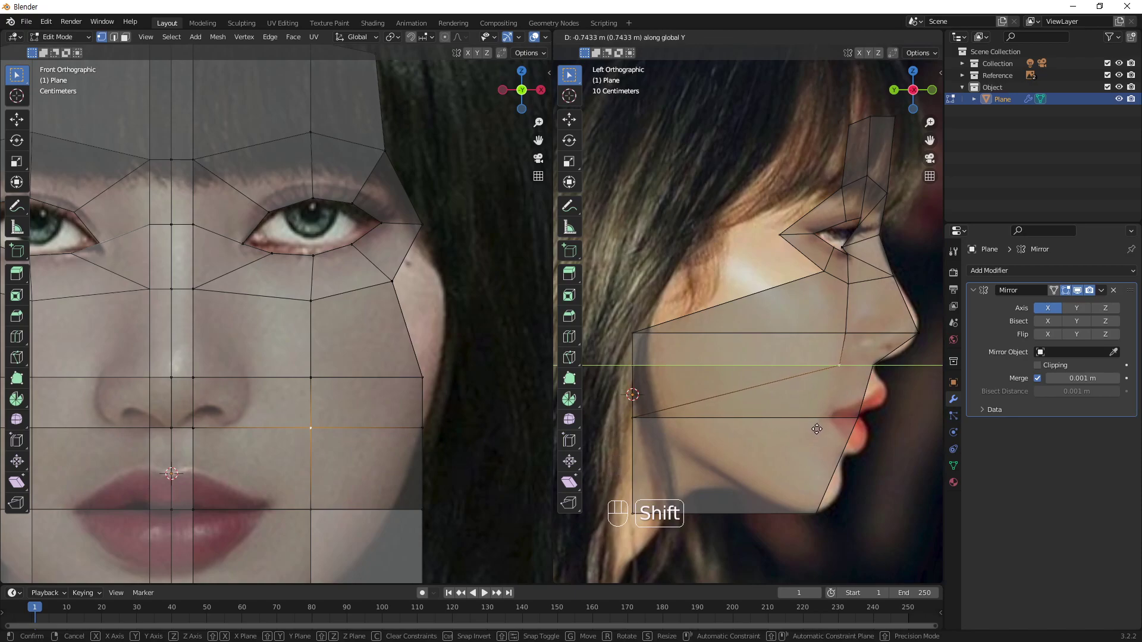
drag(827, 430, 786, 459)
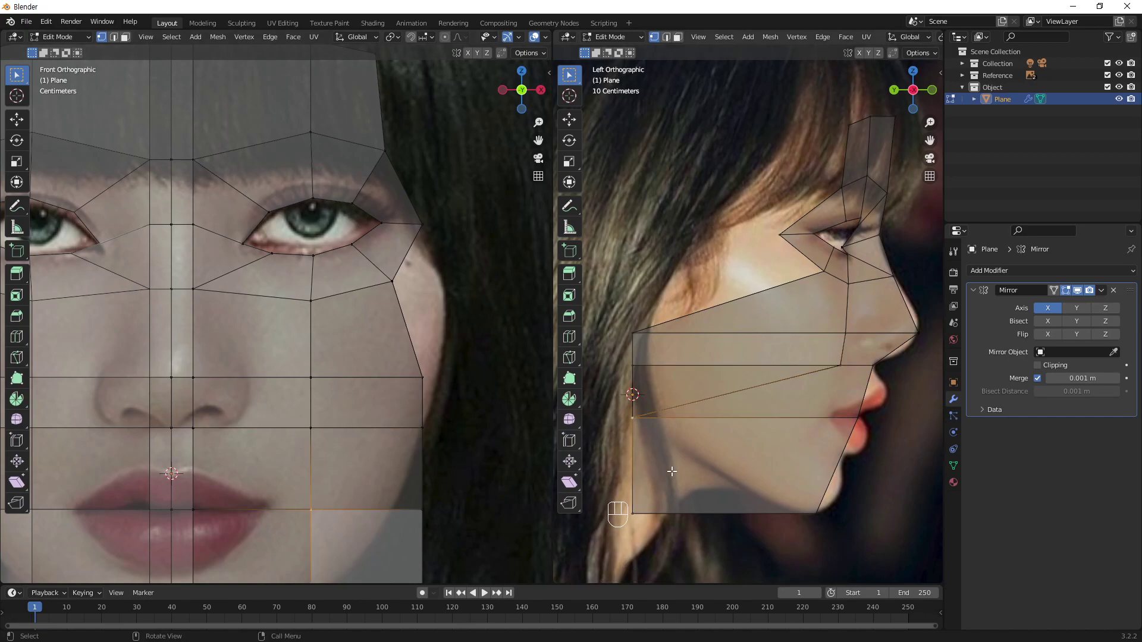
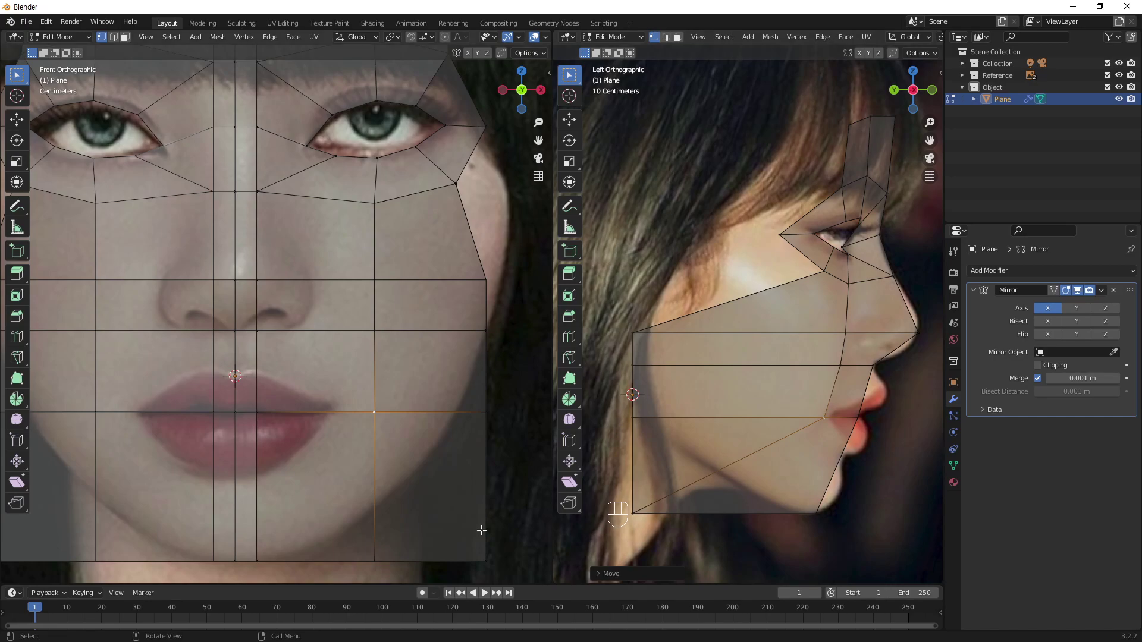
- Extrude the bottom vertex row downward into a new face row below the lips
drag(389, 490, 370, 397)
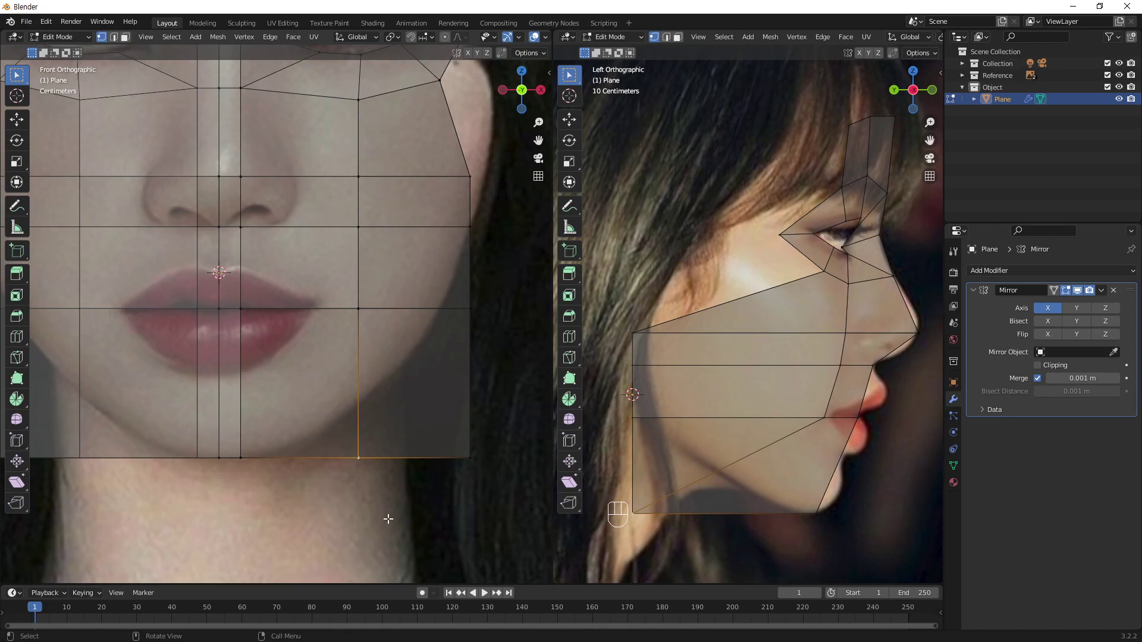
key(g)
key(z)
click(380, 455)
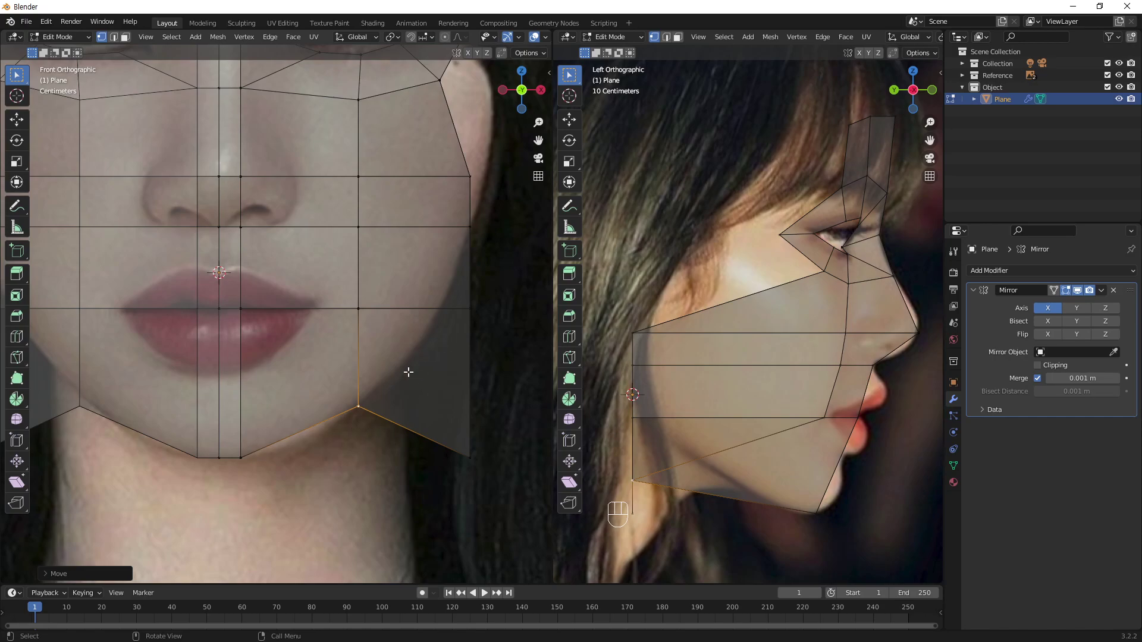
- Set the new lip-level row back in depth to match the side reference
key(g)
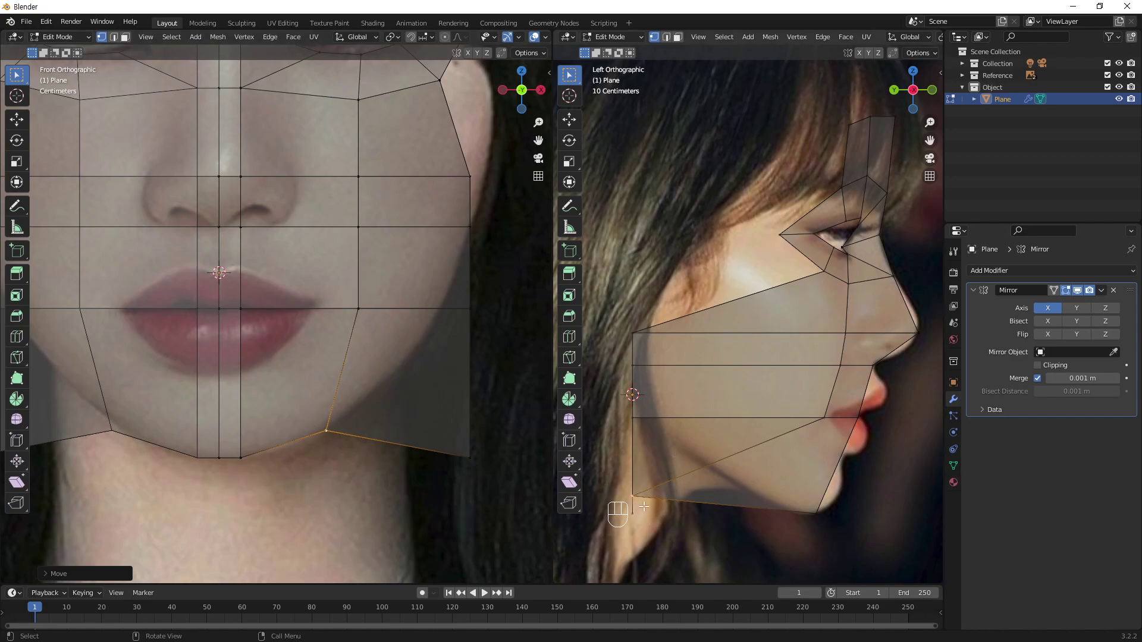
key(g)
key(y)
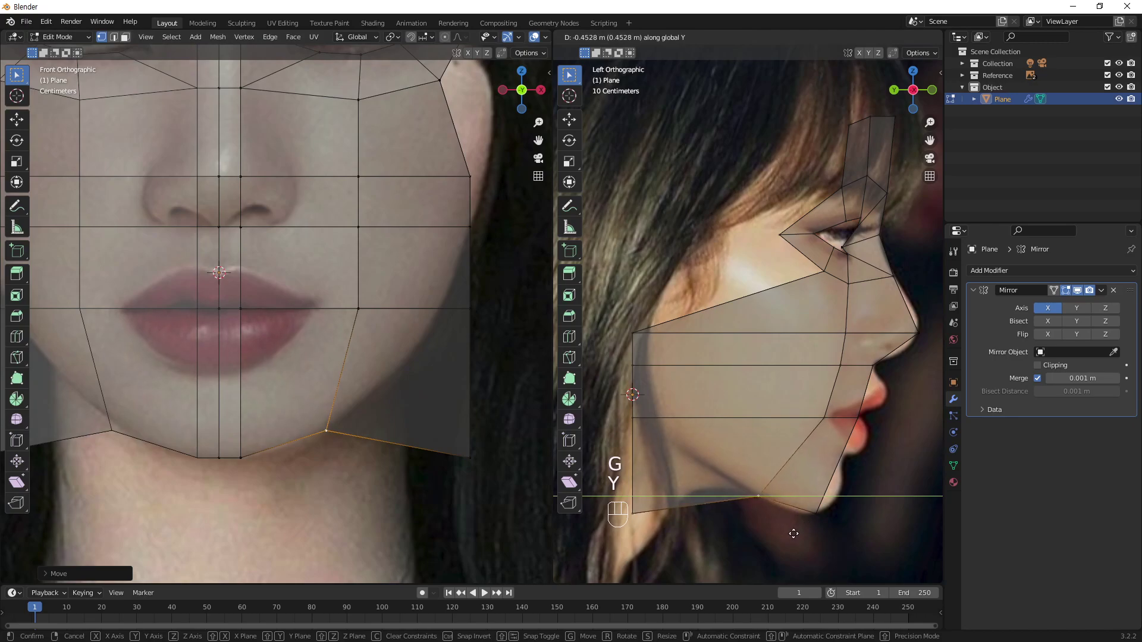
click(814, 531)
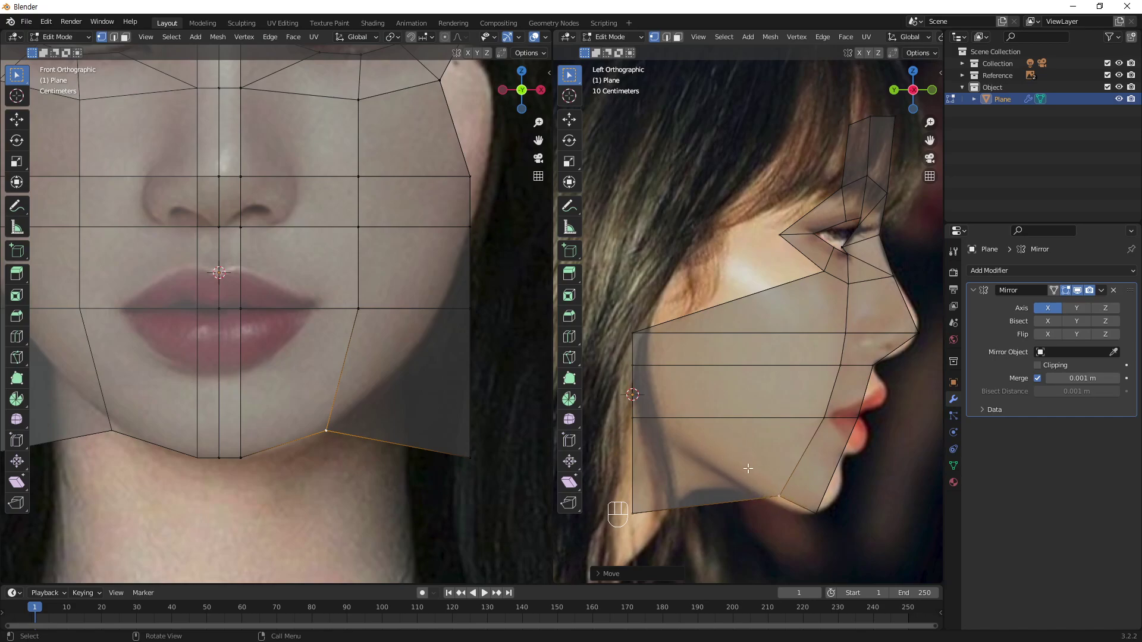
- Sketch a brief guide stroke below the lips with Annotate, then return to Select
click(574, 212)
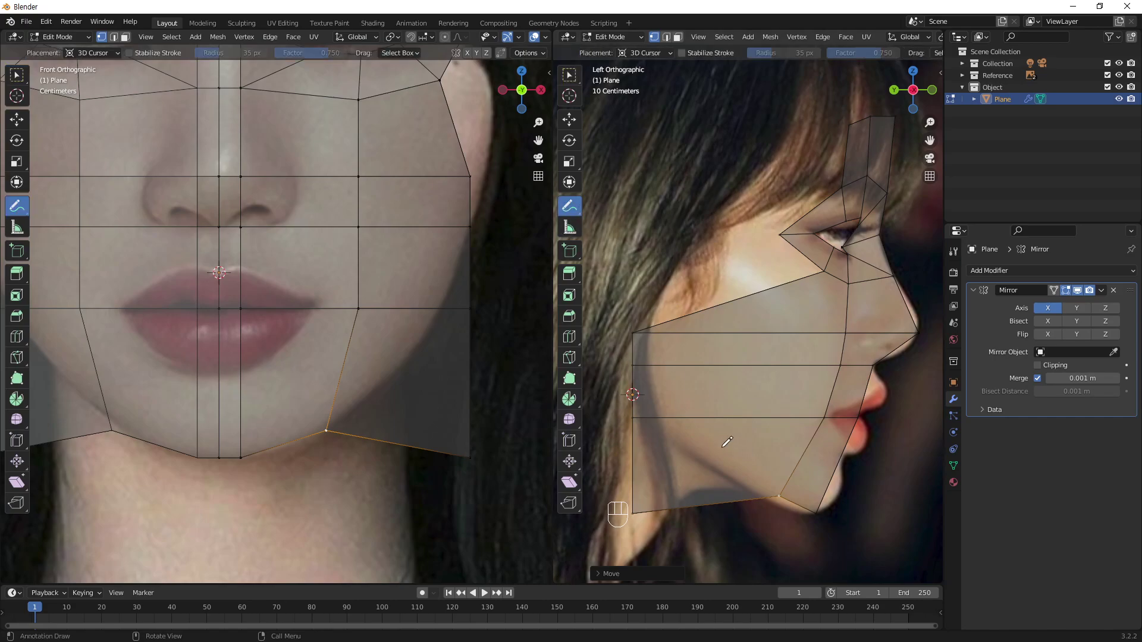
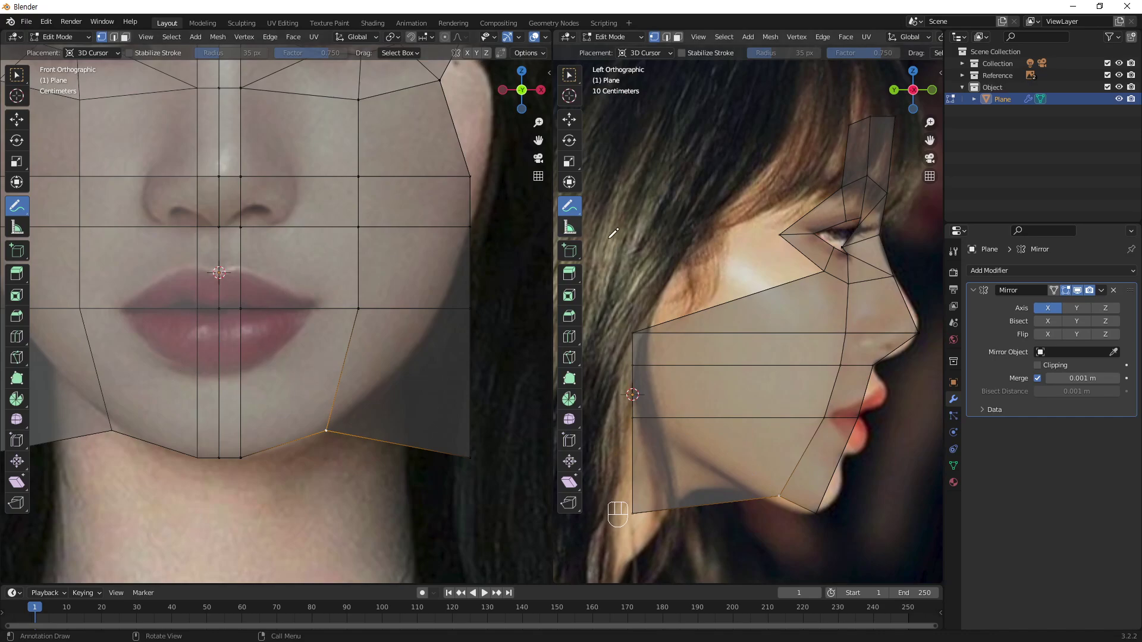
key(w)
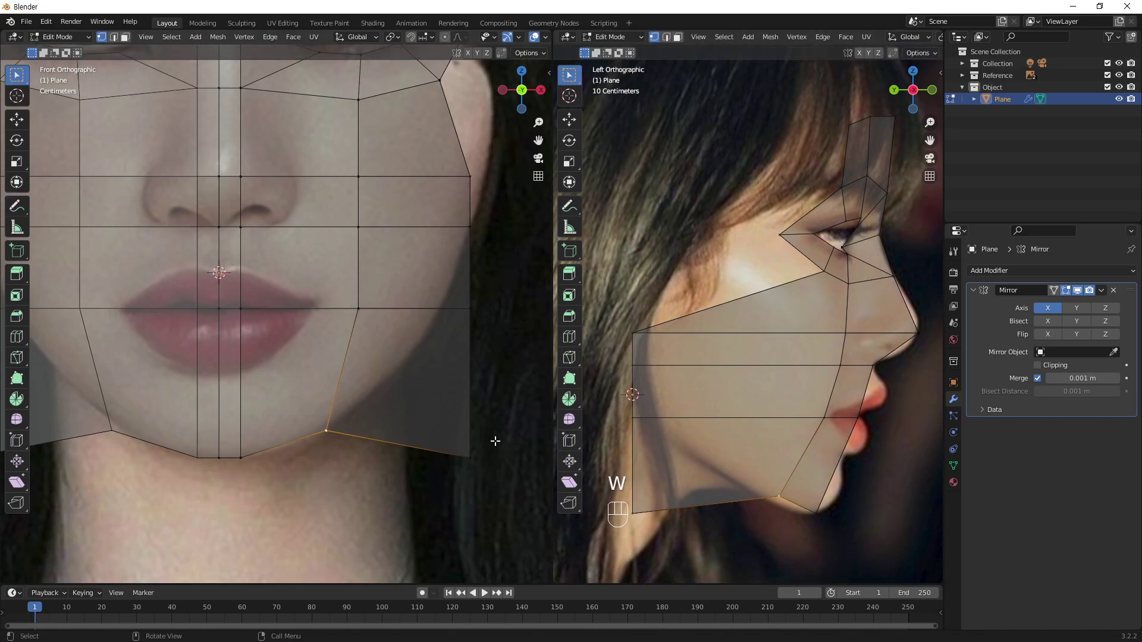
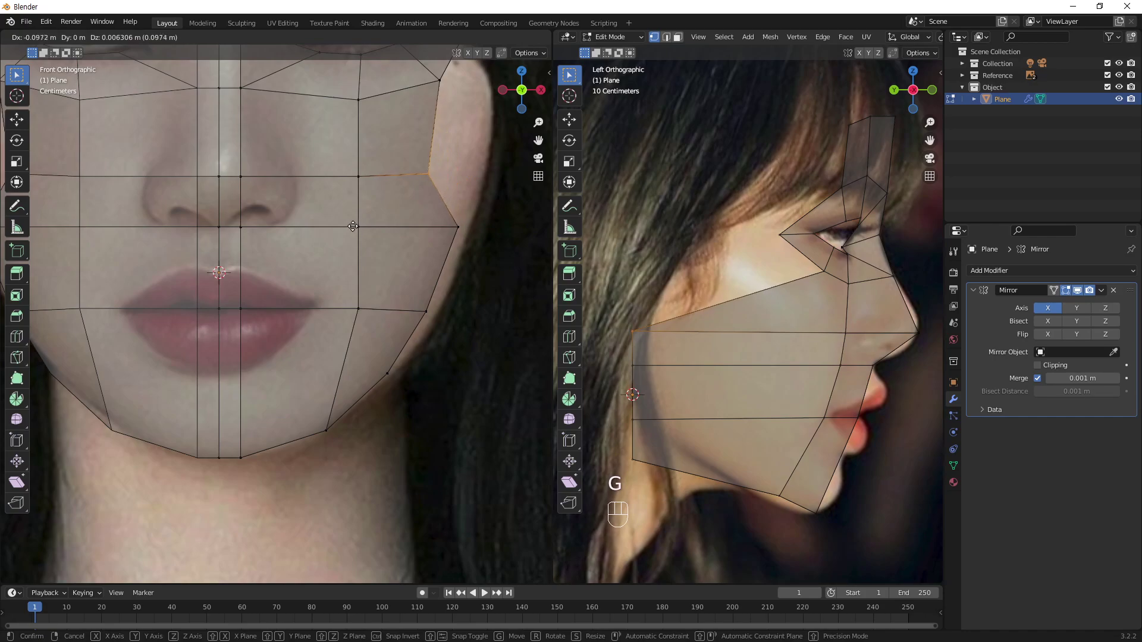
- Pull the outer cheek and lower jaw vertices inward onto the face outline
drag(354, 226, 434, 237)
key(g)
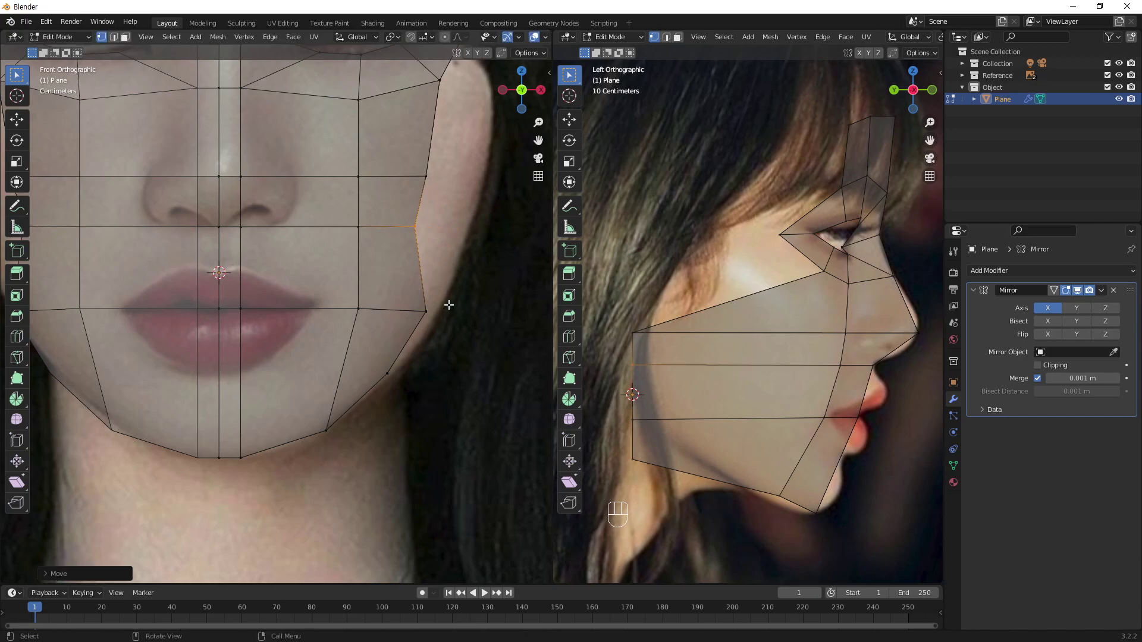
click(409, 326)
key(g)
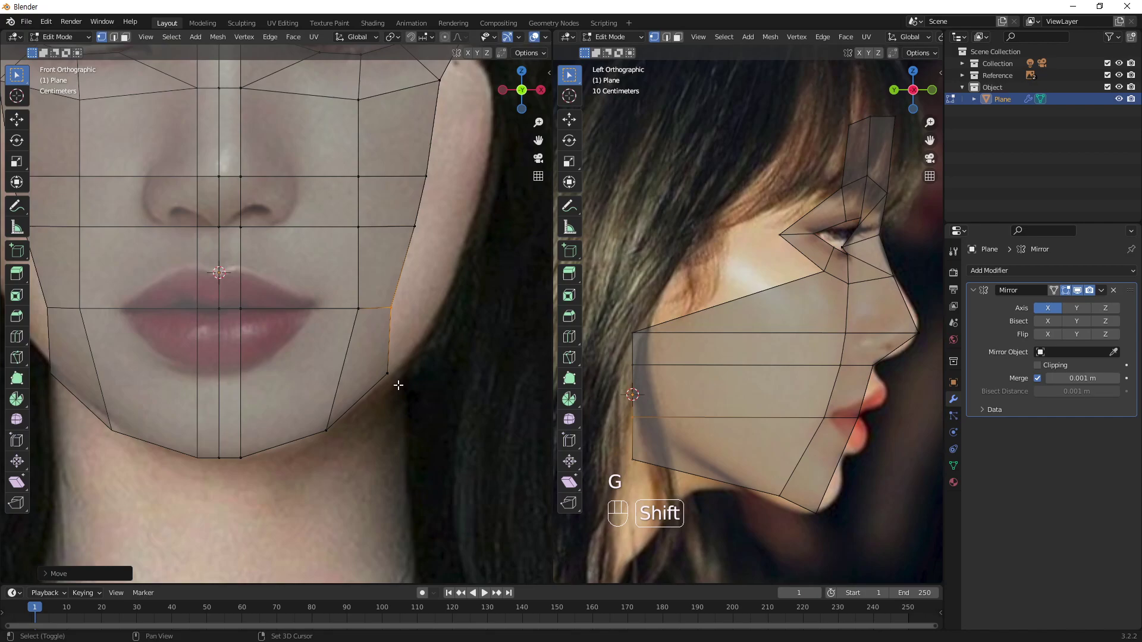
key(g)
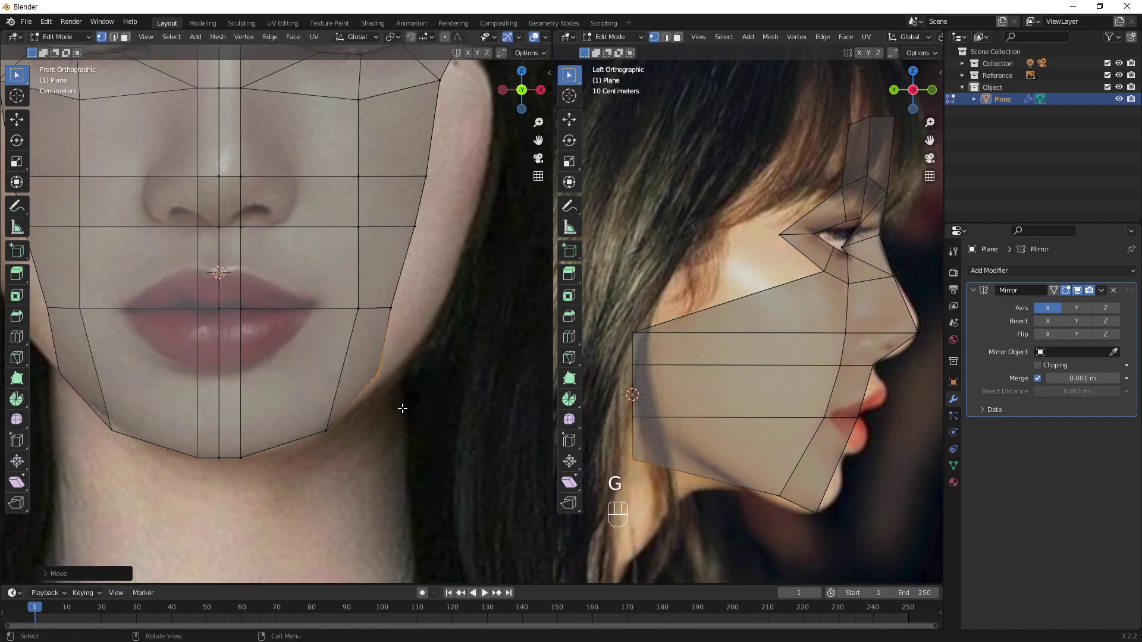
- Reframe on the eyes and nose and adjust cheek rows in depth to the side reference
drag(326, 314, 397, 340)
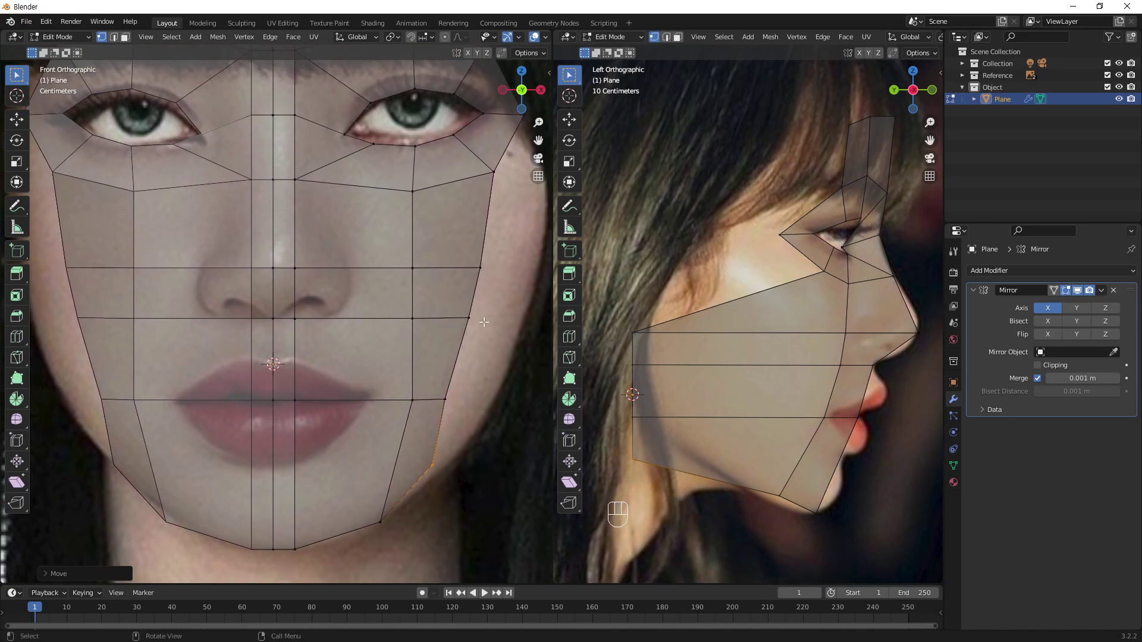
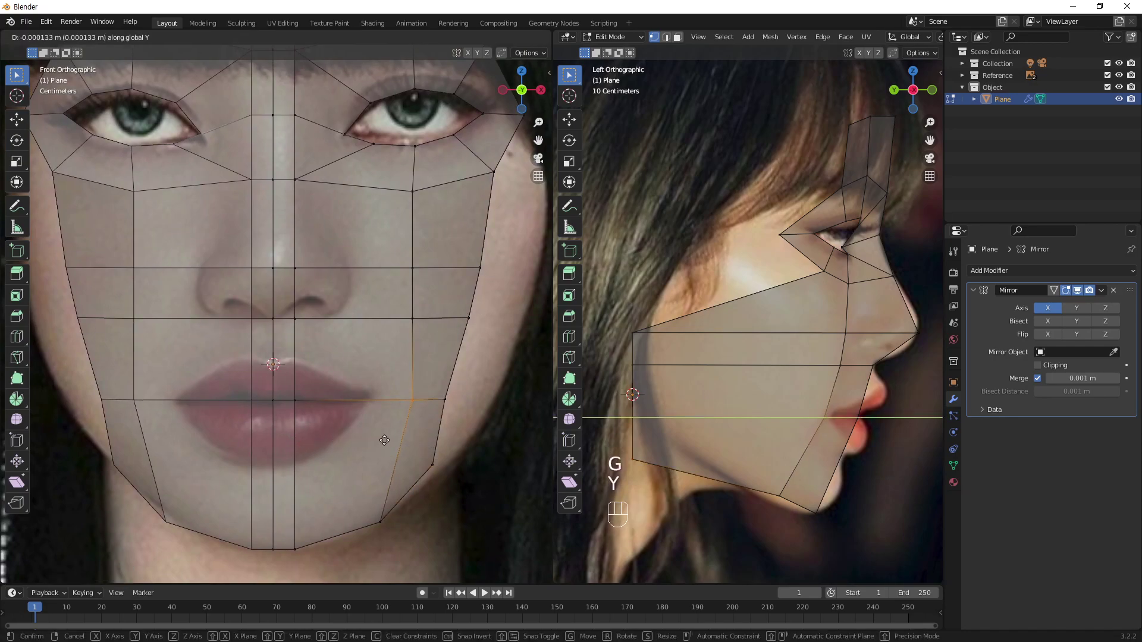
key(Escape)
key(g)
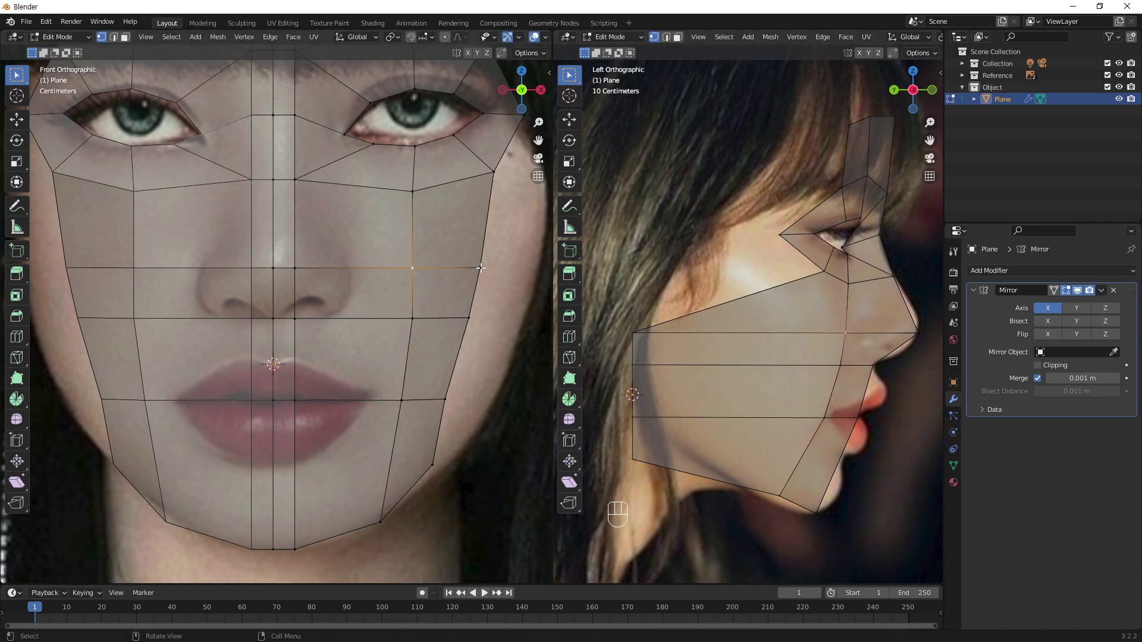
key(g)
key(y)
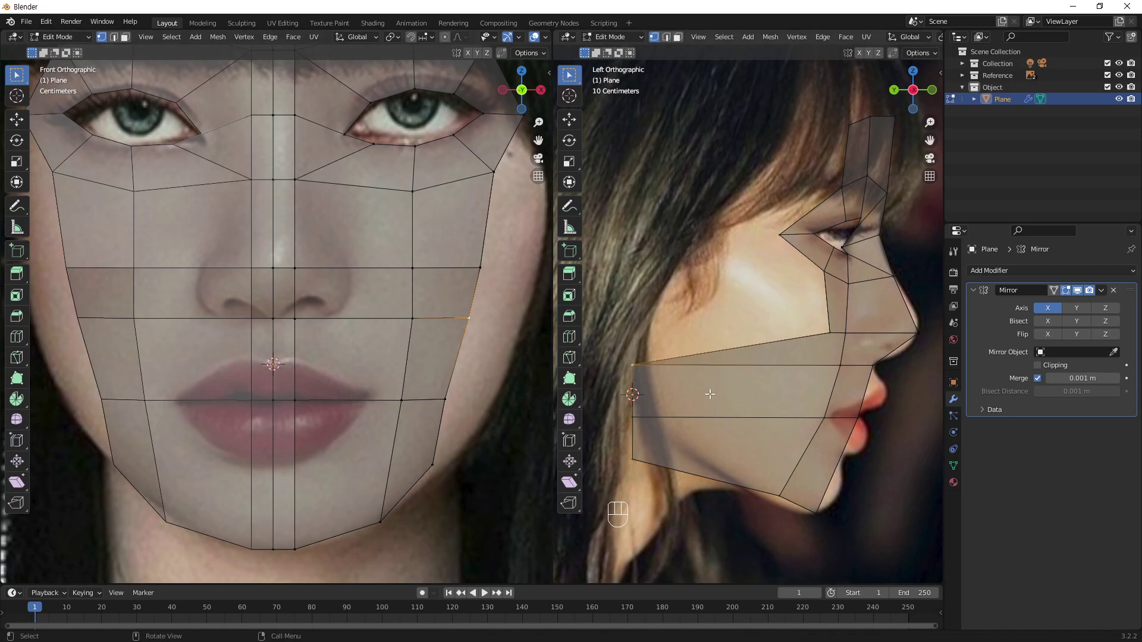
key(g)
key(y)
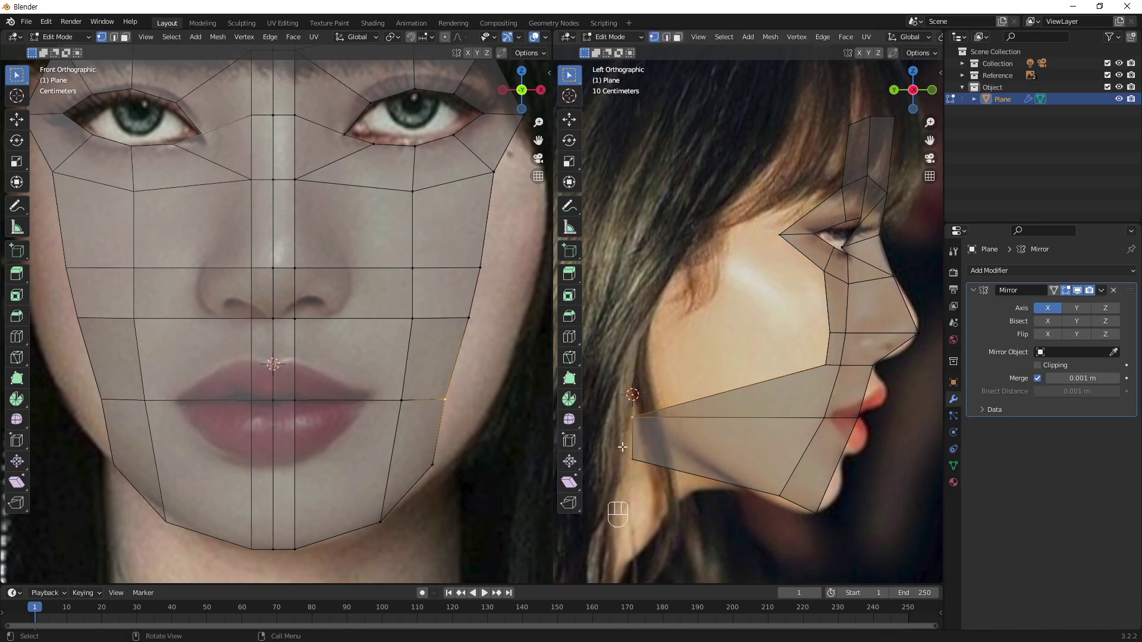
- Line the lower cheek edge up with the side profile and frame the eye-to-nose area
key(g)
key(y)
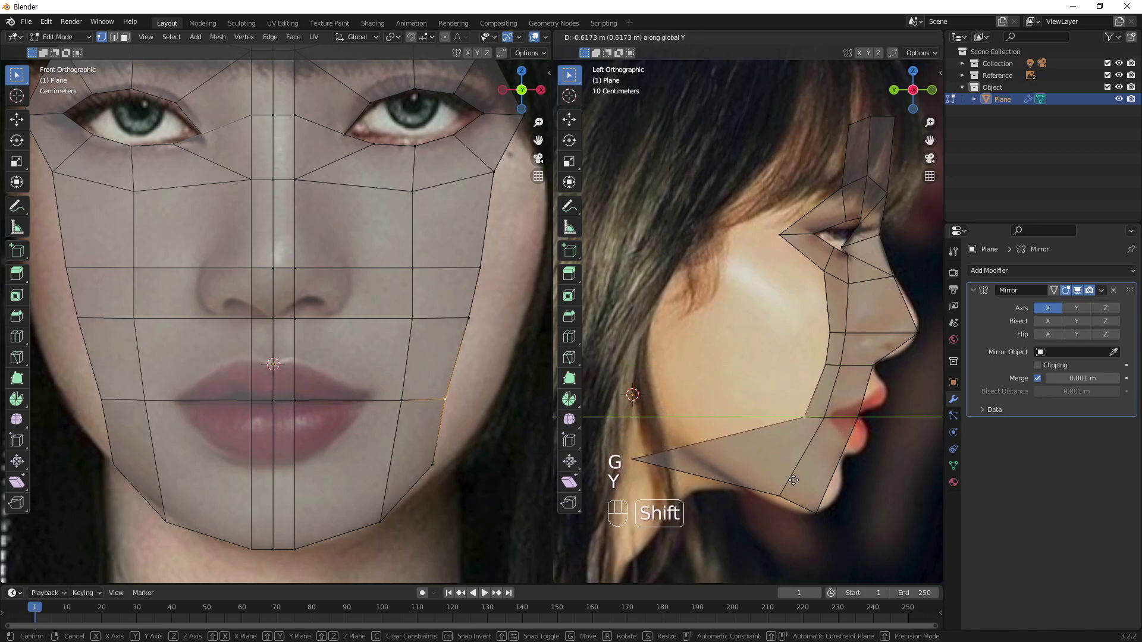
drag(824, 476, 789, 488)
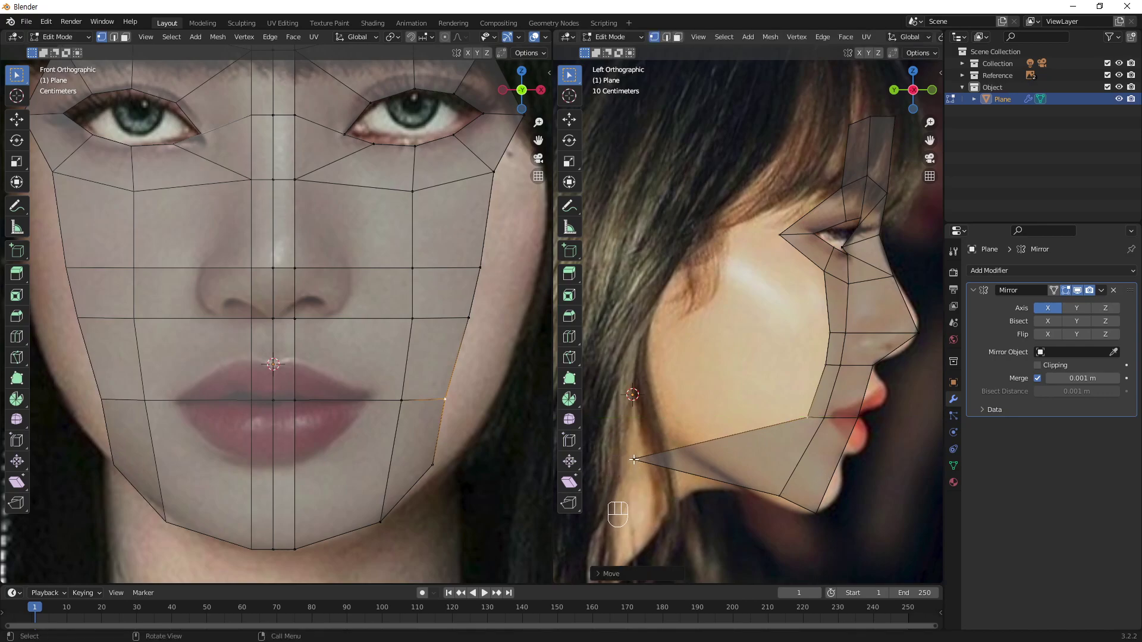
key(g)
key(y)
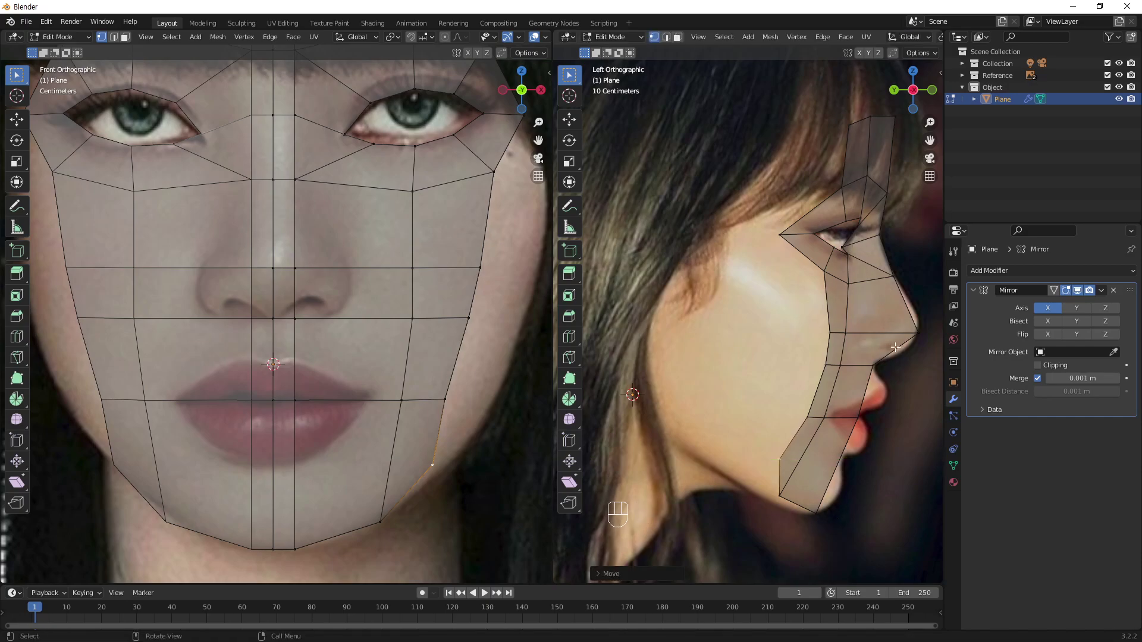
drag(901, 296, 857, 314)
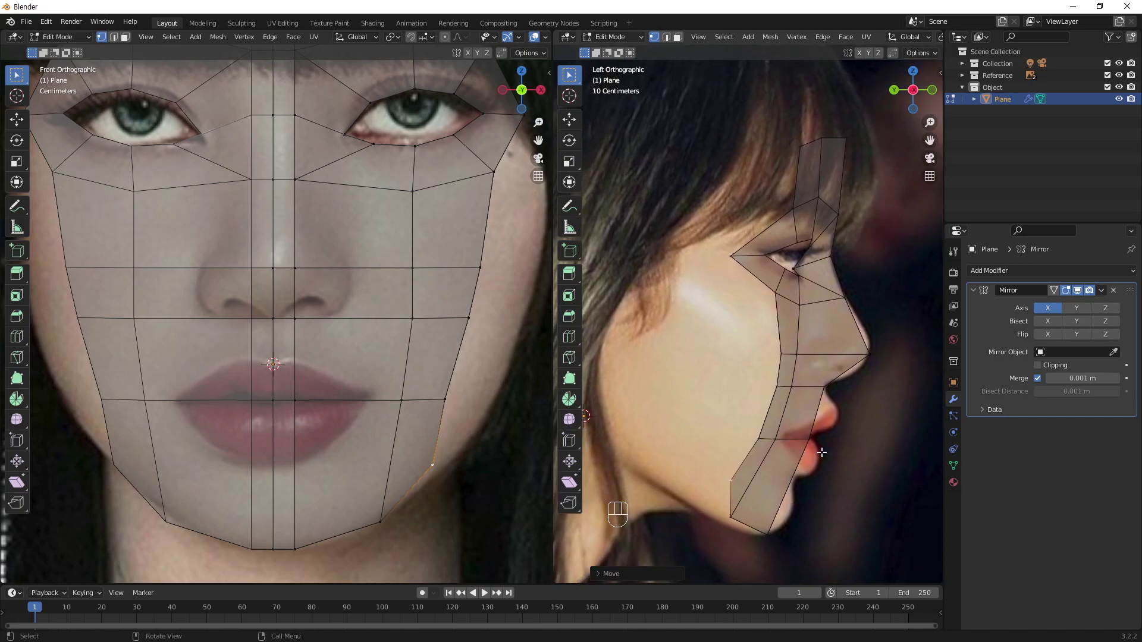